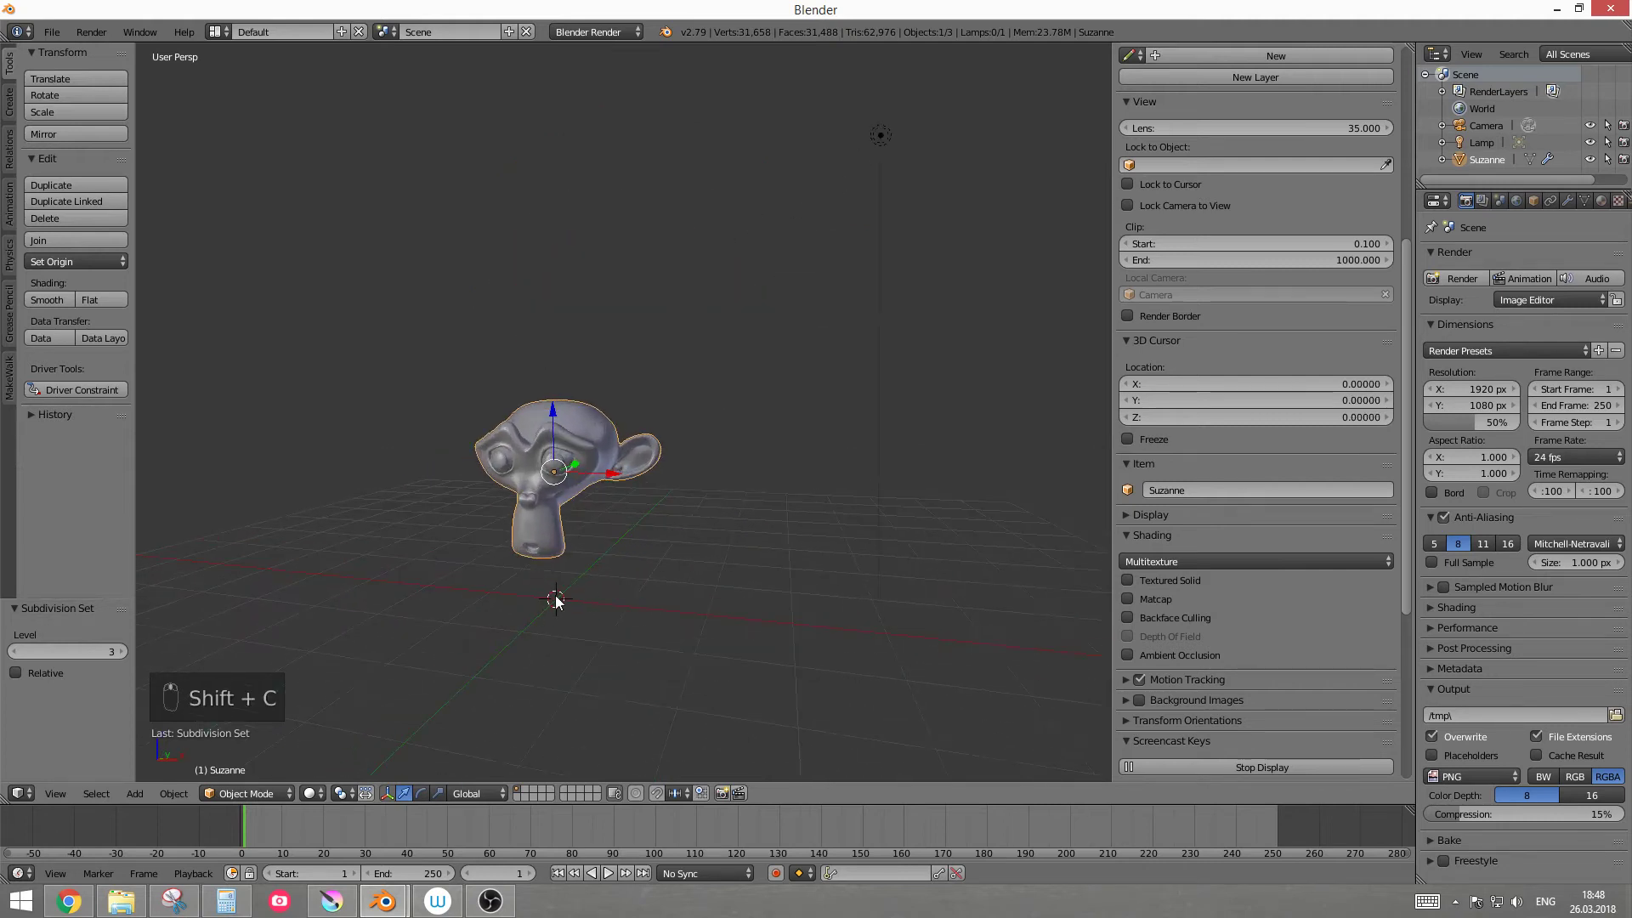
# Step: Add a single-bone armature at the 3D cursor beneath the monkey's chin
pyautogui.press('shift+a')
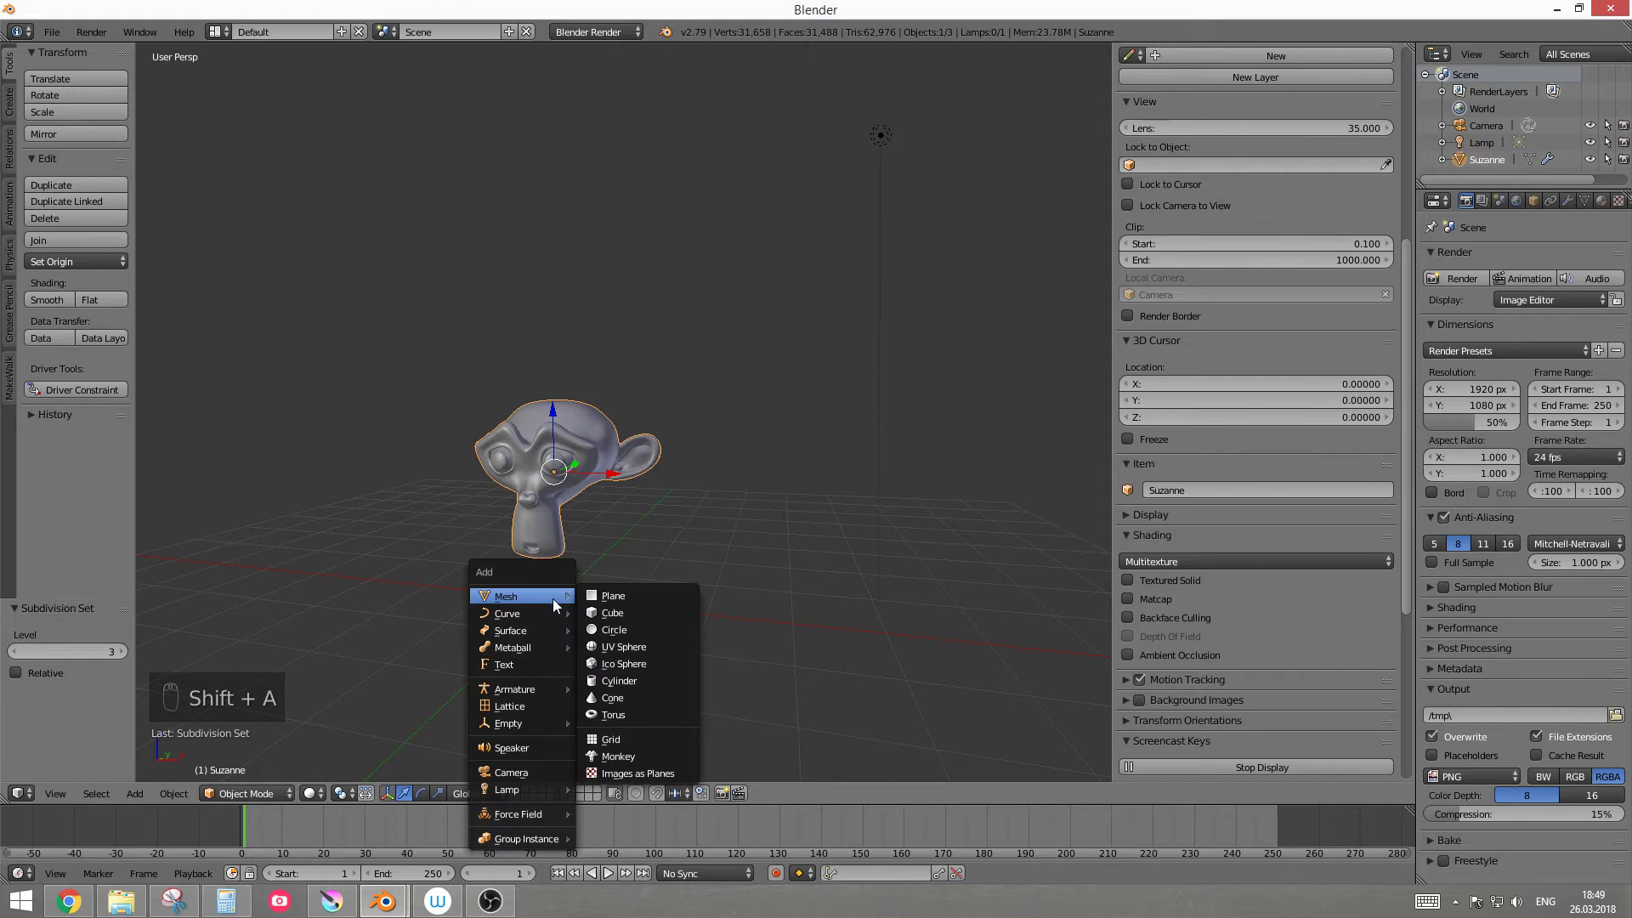
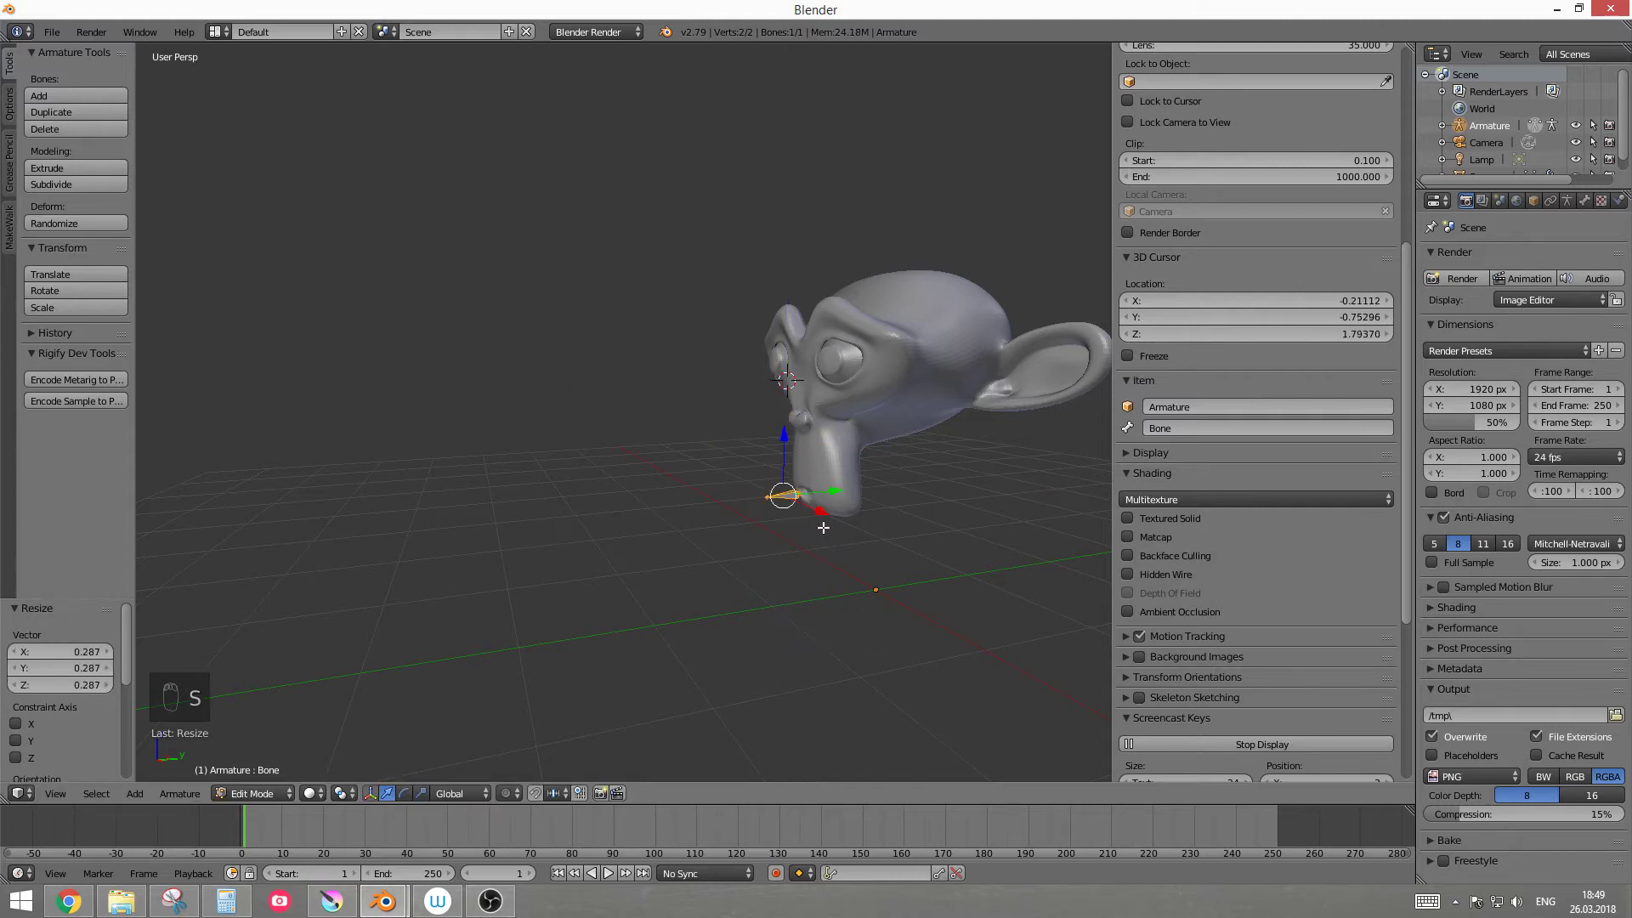
# Step: In Pose Mode, tilt and scale the bone so it lies angled under the mouth
pyautogui.moveTo(727, 477); pyautogui.dragTo(737, 469)
pyautogui.press('KP_Decimal')
pyautogui.click(686, 408)
pyautogui.moveTo(693, 447); pyautogui.dragTo(683, 525)
pyautogui.press('s')
pyautogui.moveTo(691, 418); pyautogui.dragTo(716, 411)
pyautogui.moveTo(691, 414); pyautogui.dragTo(684, 335)
pyautogui.middleClick(681, 334)
pyautogui.moveTo(687, 410); pyautogui.dragTo(735, 388)
# Step: Select Suzanne and show her mesh data settings with the empty Shape Keys list
pyautogui.moveTo(719, 424); pyautogui.dragTo(231, 745)
pyautogui.moveTo(747, 457); pyautogui.dragTo(247, 814)
pyautogui.moveTo(279, 800); pyautogui.dragTo(586, 527)
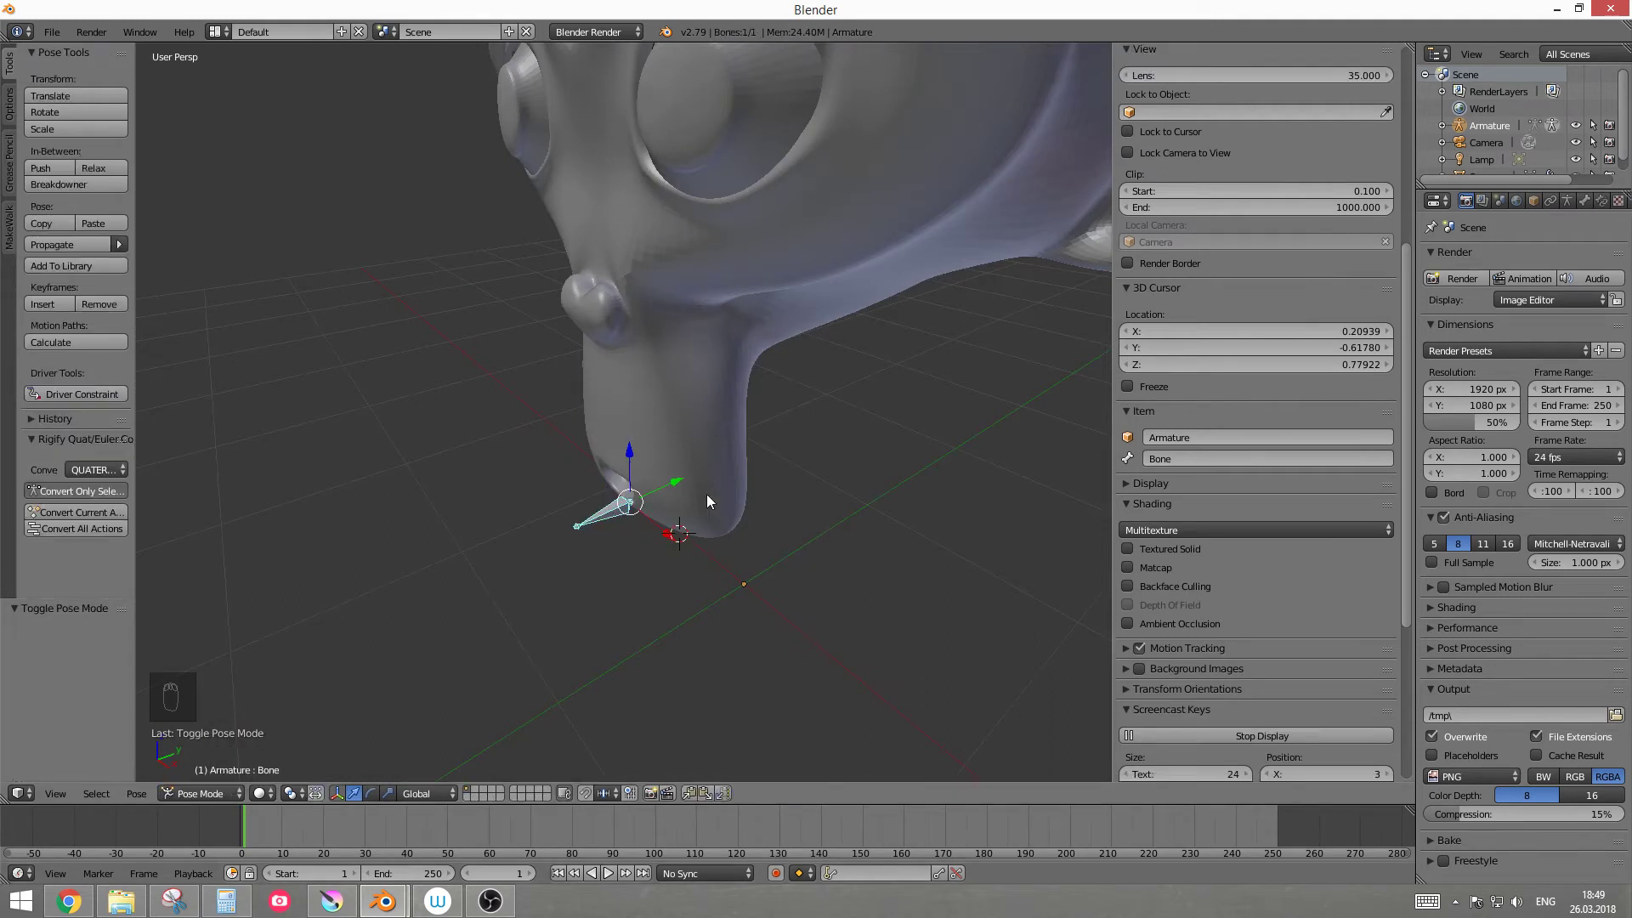
pyautogui.moveTo(715, 444); pyautogui.dragTo(688, 363)
pyautogui.middleClick(656, 390)
pyautogui.moveTo(689, 364); pyautogui.dragTo(1623, 224)
pyautogui.moveTo(1591, 207); pyautogui.dragTo(1590, 206)
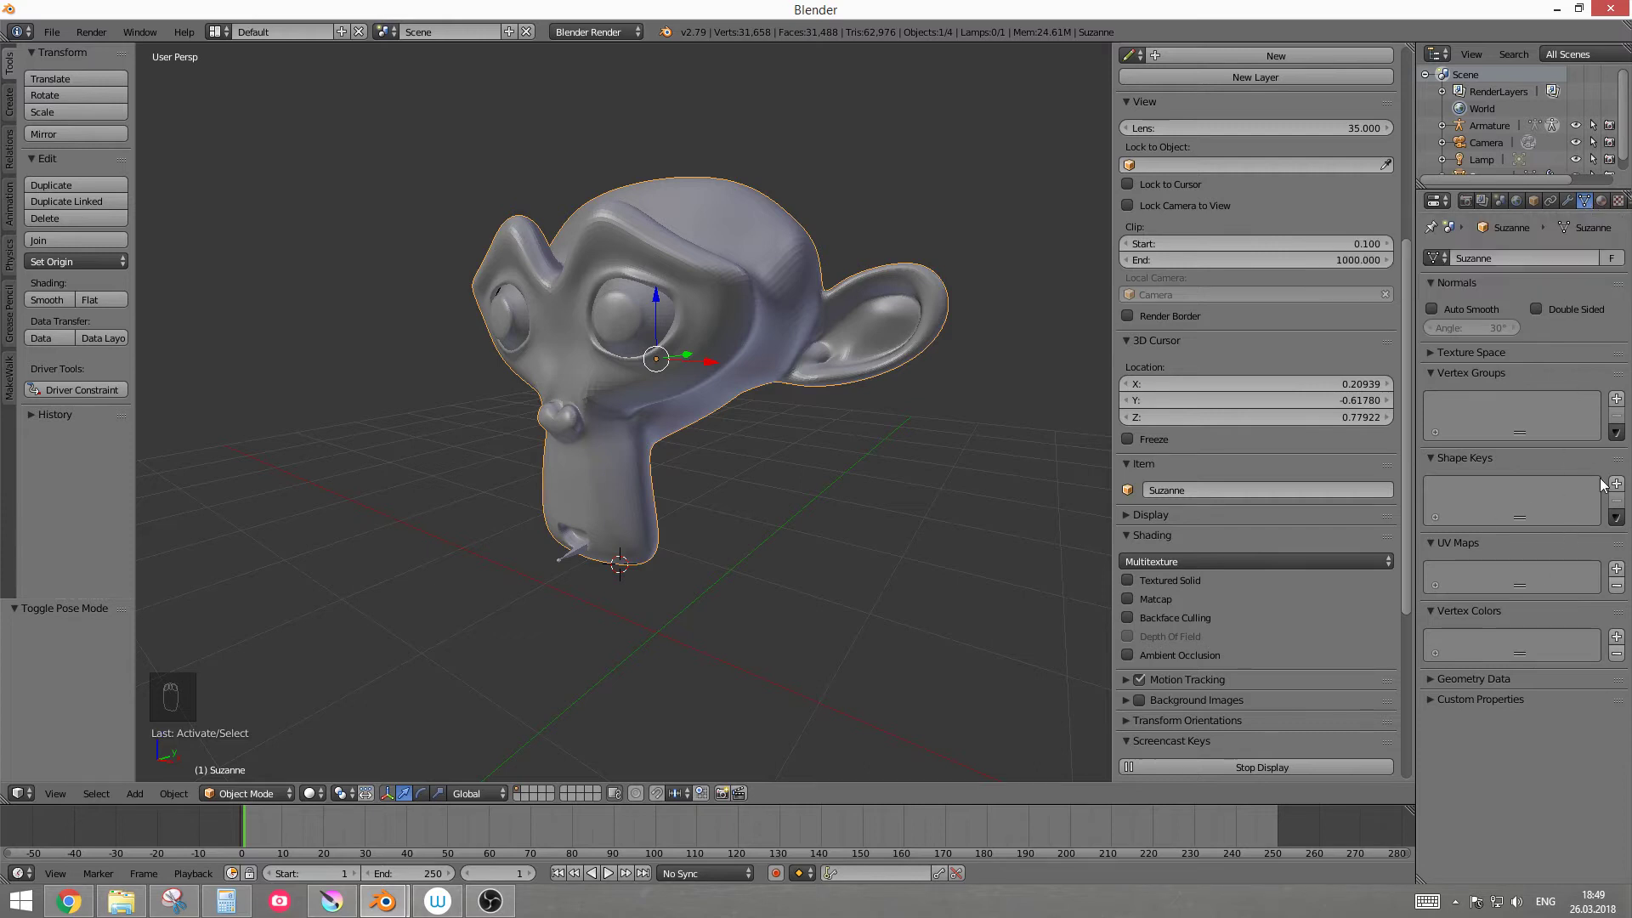
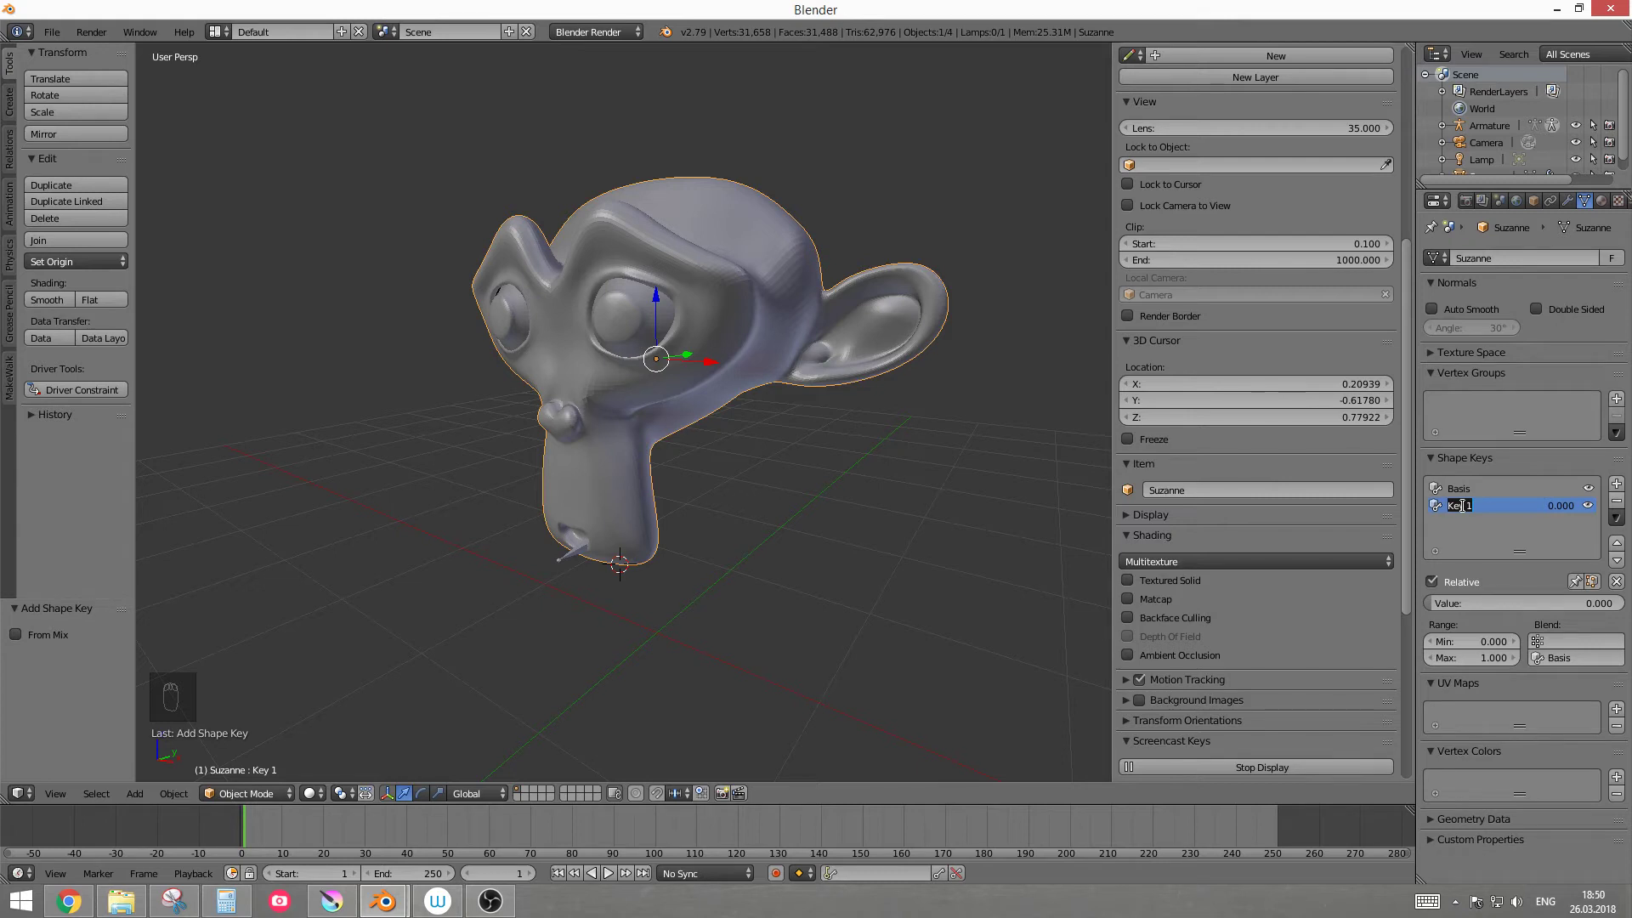
# Step: Rename the new shape key to 'вверх' and raise its value to 1.000
pyautogui.press('d')
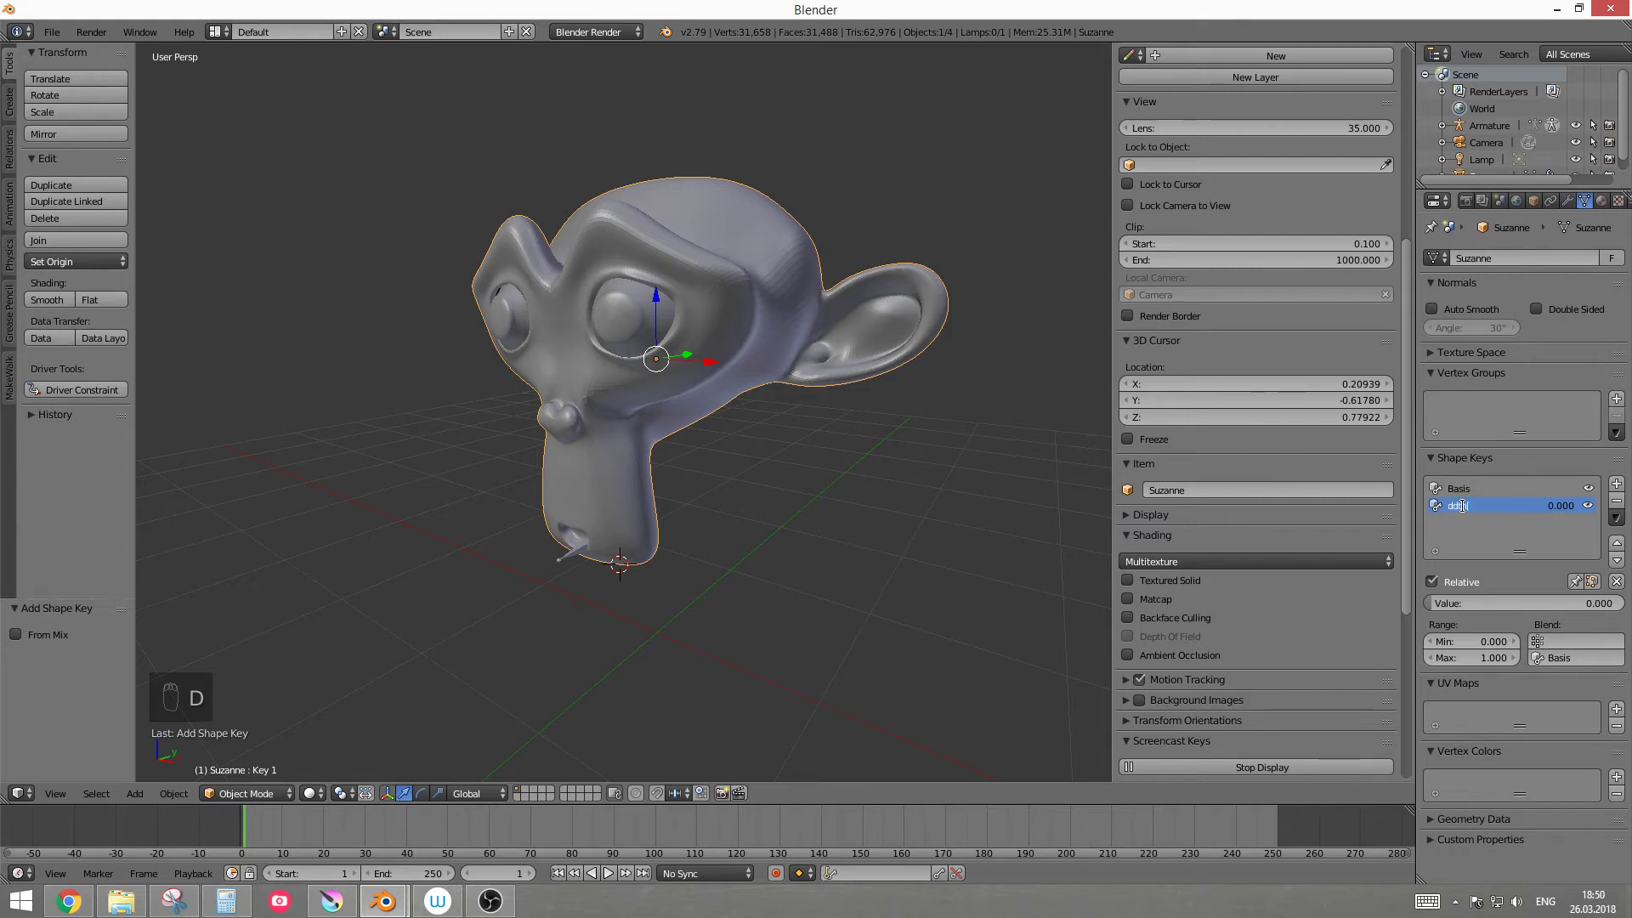
pyautogui.press('BackSpace')
pyautogui.press('BackSpace')
pyautogui.press('BackSpace')
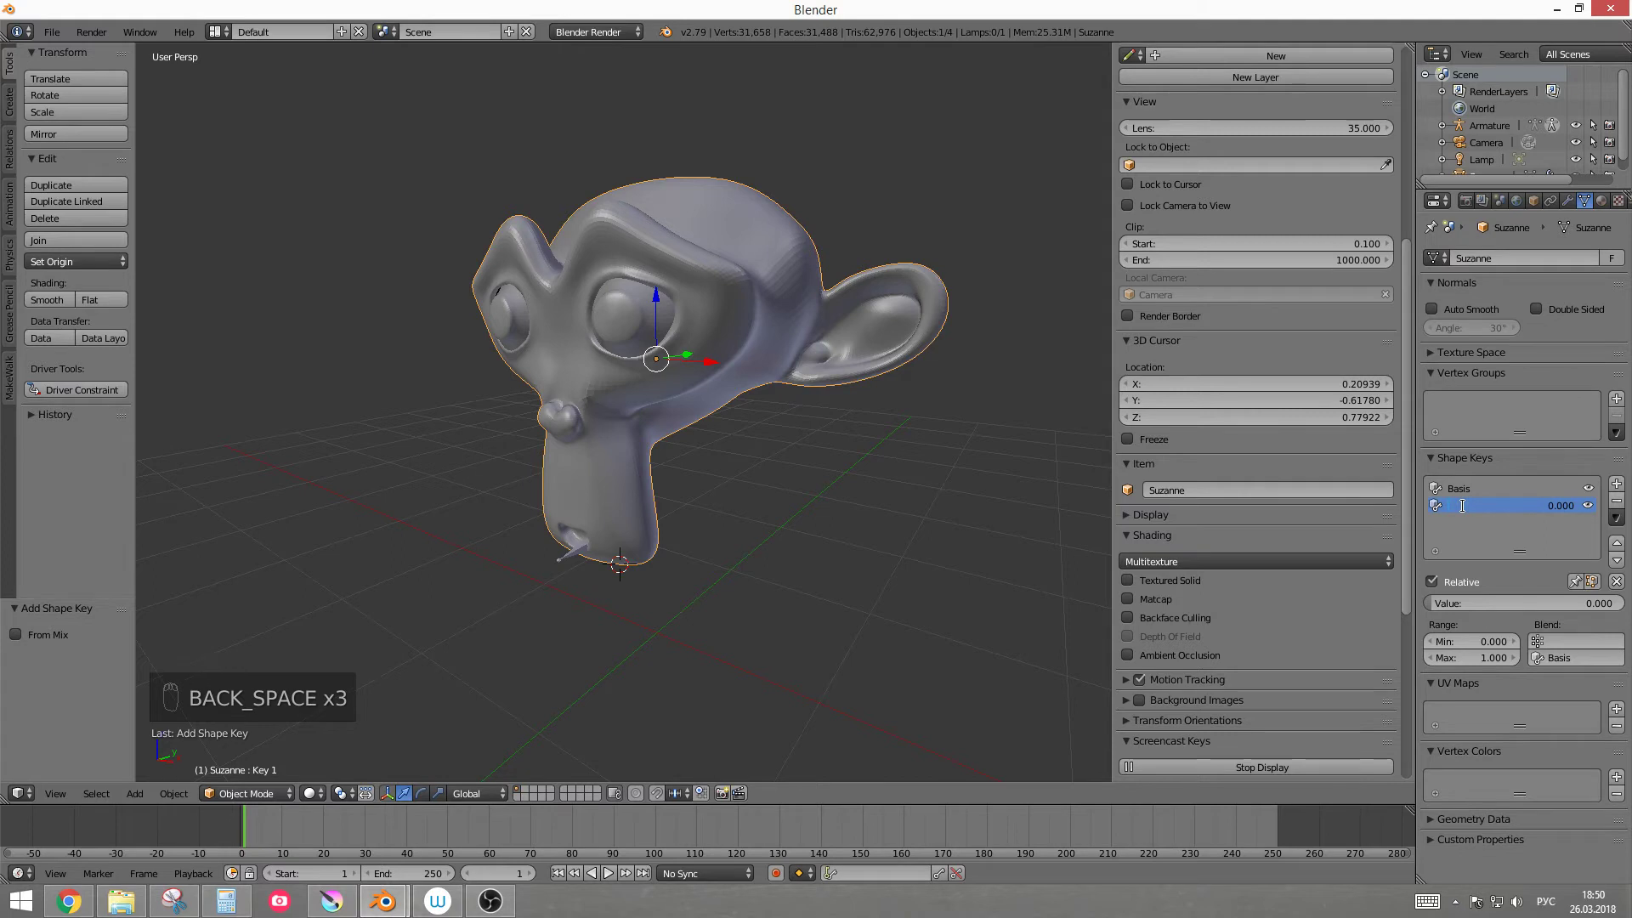
pyautogui.press('d')
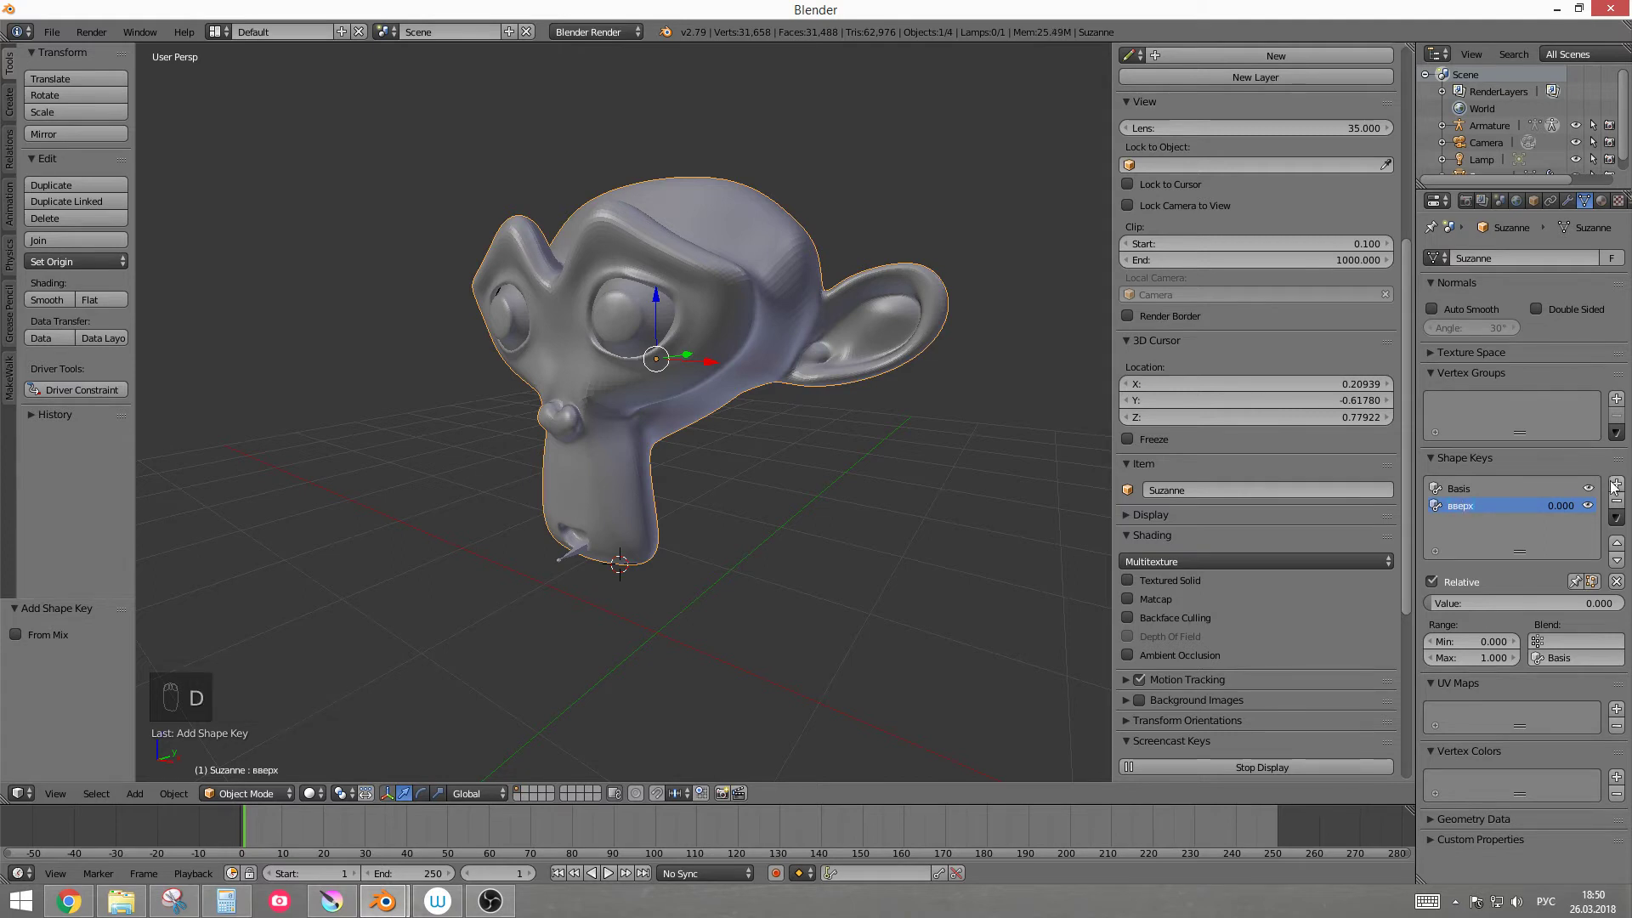
pyautogui.moveTo(1566, 511); pyautogui.dragTo(825, 434)
# Step: Switch Suzanne into Sculpt Mode with the Grab brush over the mouth
pyautogui.moveTo(657, 494); pyautogui.dragTo(259, 814)
pyautogui.rightClick(715, 468)
pyautogui.moveTo(260, 803); pyautogui.dragTo(268, 740)
pyautogui.moveTo(71, 95); pyautogui.dragTo(945, 499)
pyautogui.rightClick(790, 435)
pyautogui.moveTo(790, 435); pyautogui.dragTo(826, 591)
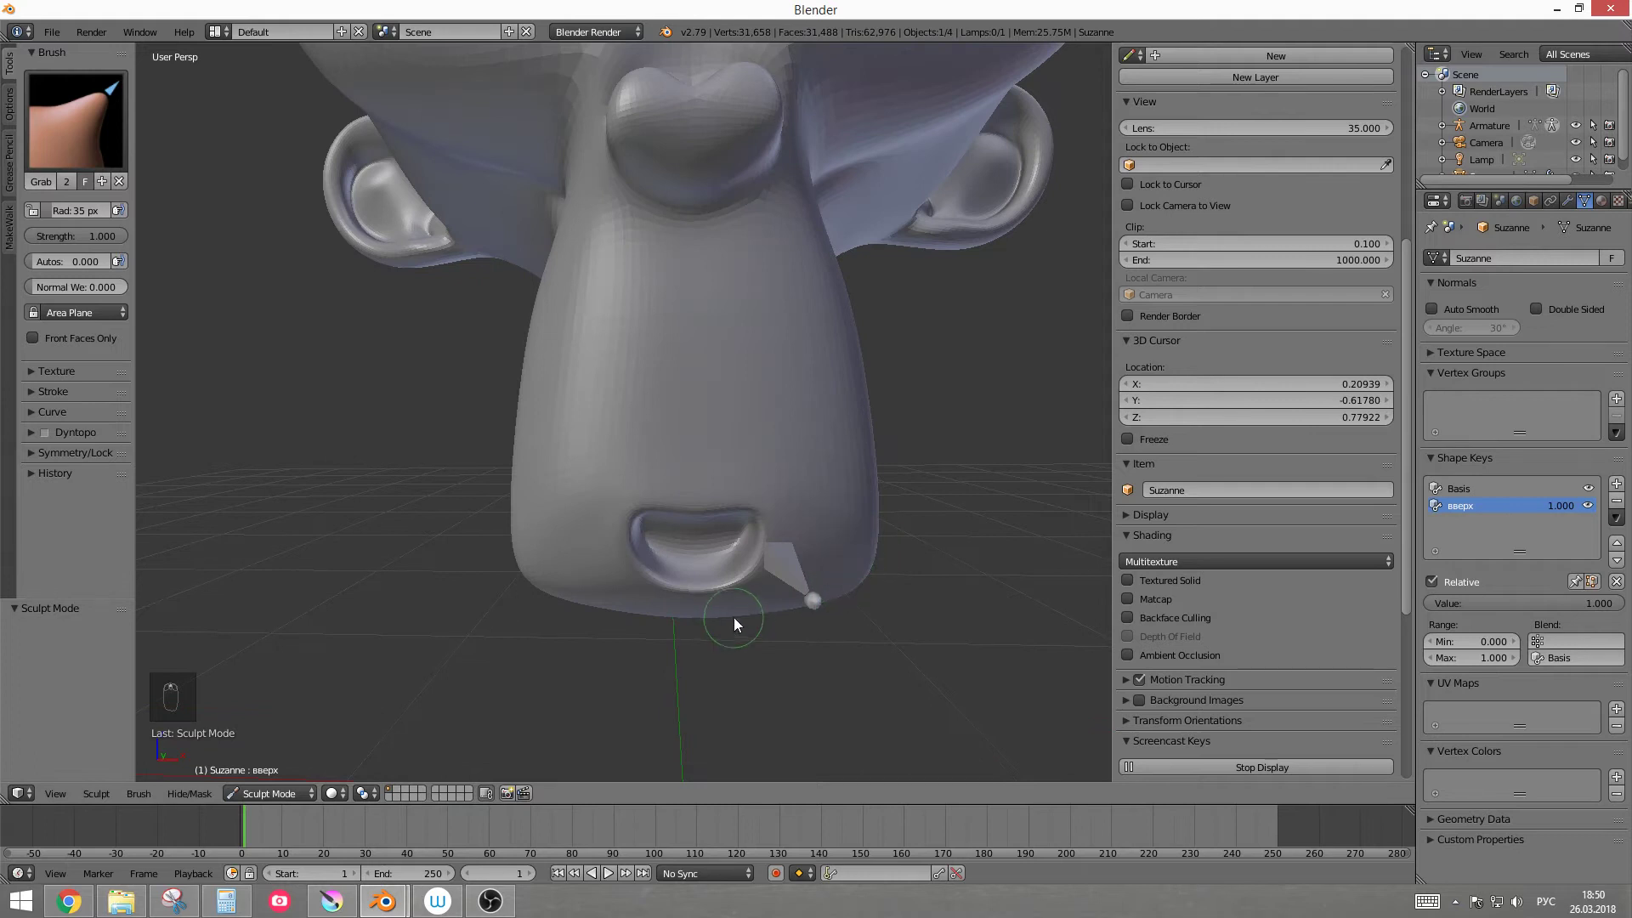
# Step: Enlarge the Grab brush to about 118 px and pull one mouth corner up into a smile
pyautogui.press('f')
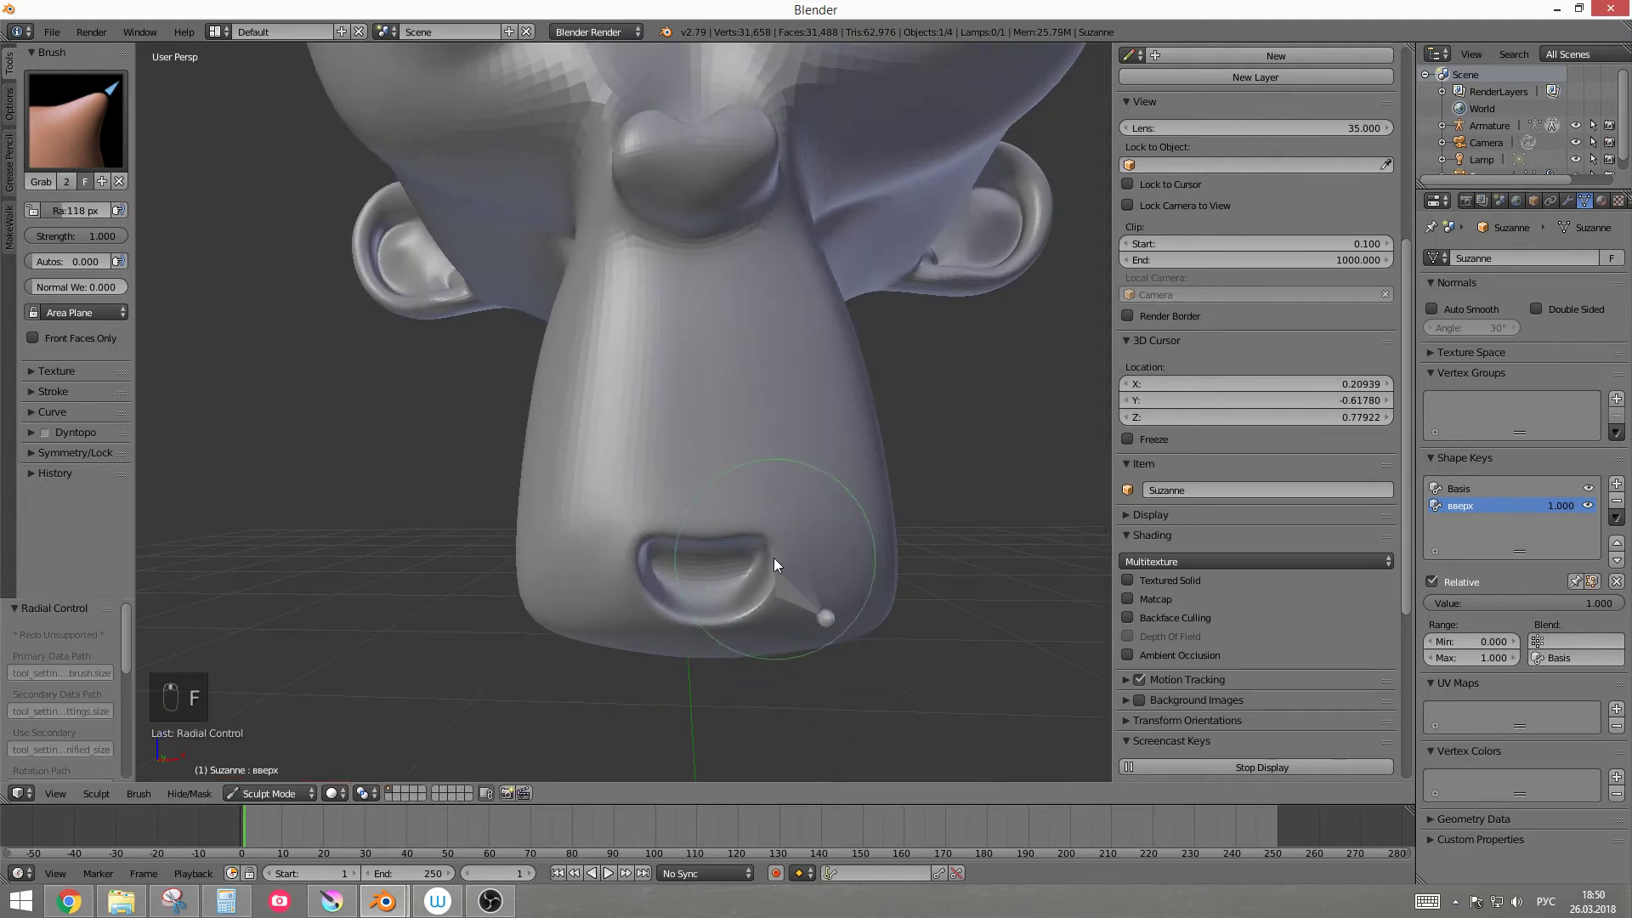
pyautogui.moveTo(773, 534); pyautogui.dragTo(128, 471)
pyautogui.press('ctrl+z')
pyautogui.moveTo(37, 460); pyautogui.dragTo(50, 508)
pyautogui.moveTo(44, 504); pyautogui.dragTo(777, 525)
pyautogui.moveTo(764, 500); pyautogui.dragTo(769, 504)
pyautogui.middleClick(769, 503)
pyautogui.moveTo(798, 488); pyautogui.dragTo(727, 468)
pyautogui.moveTo(782, 518); pyautogui.dragTo(734, 487)
pyautogui.moveTo(675, 488); pyautogui.dragTo(710, 493)
pyautogui.press('ctrl+z')
pyautogui.middleClick(678, 503)
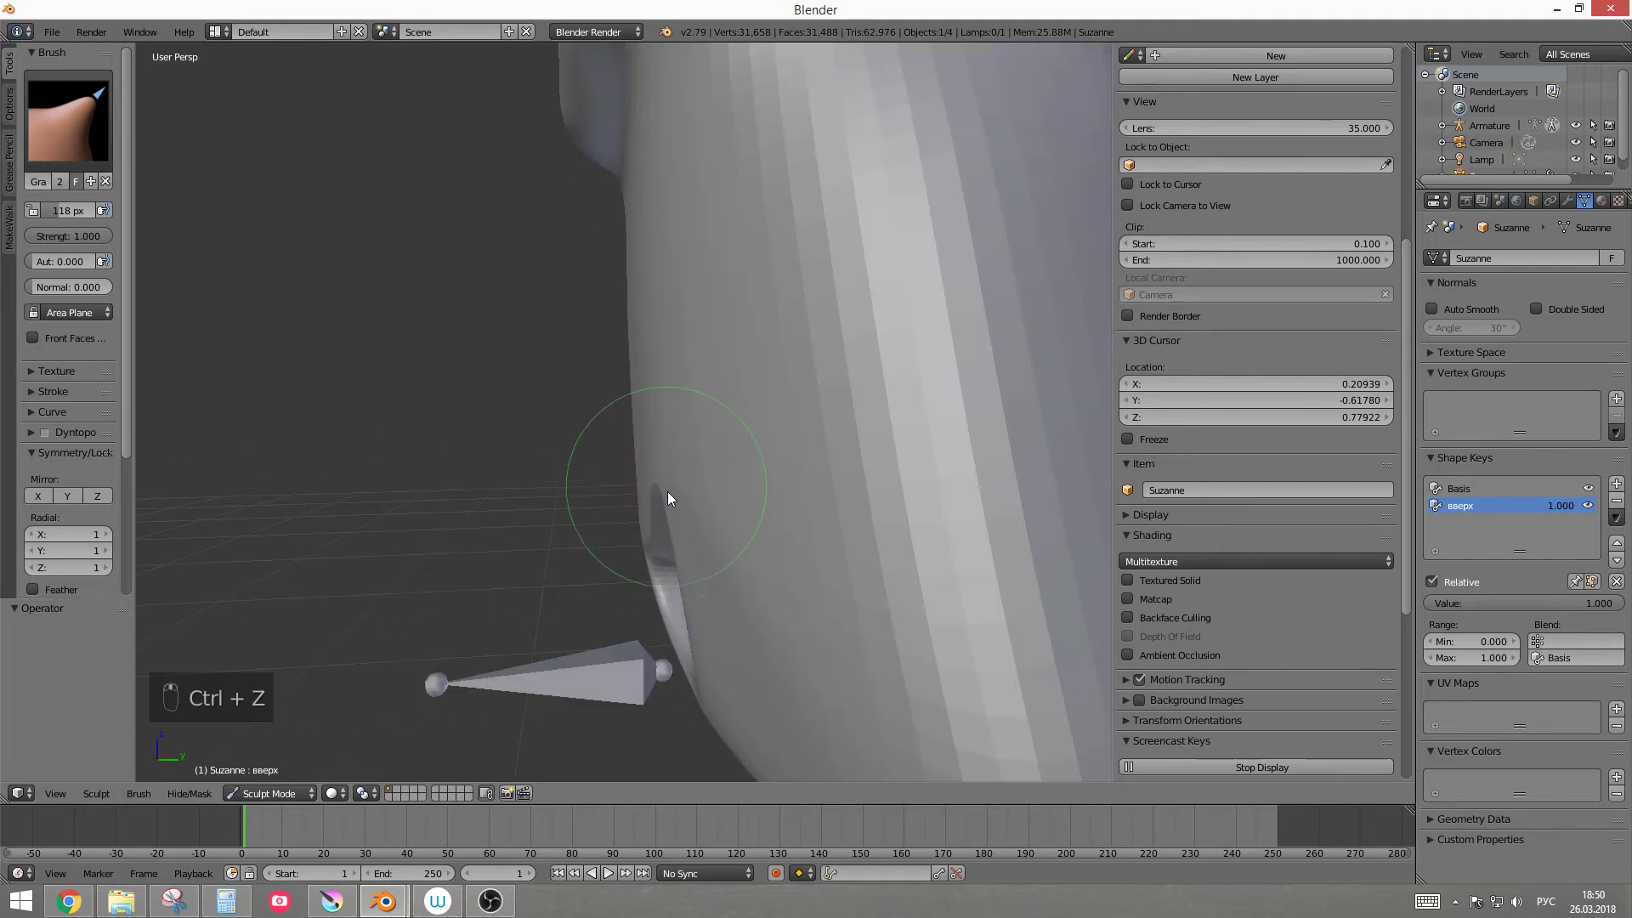
pyautogui.moveTo(678, 518); pyautogui.dragTo(827, 506)
pyautogui.moveTo(682, 509); pyautogui.dragTo(746, 526)
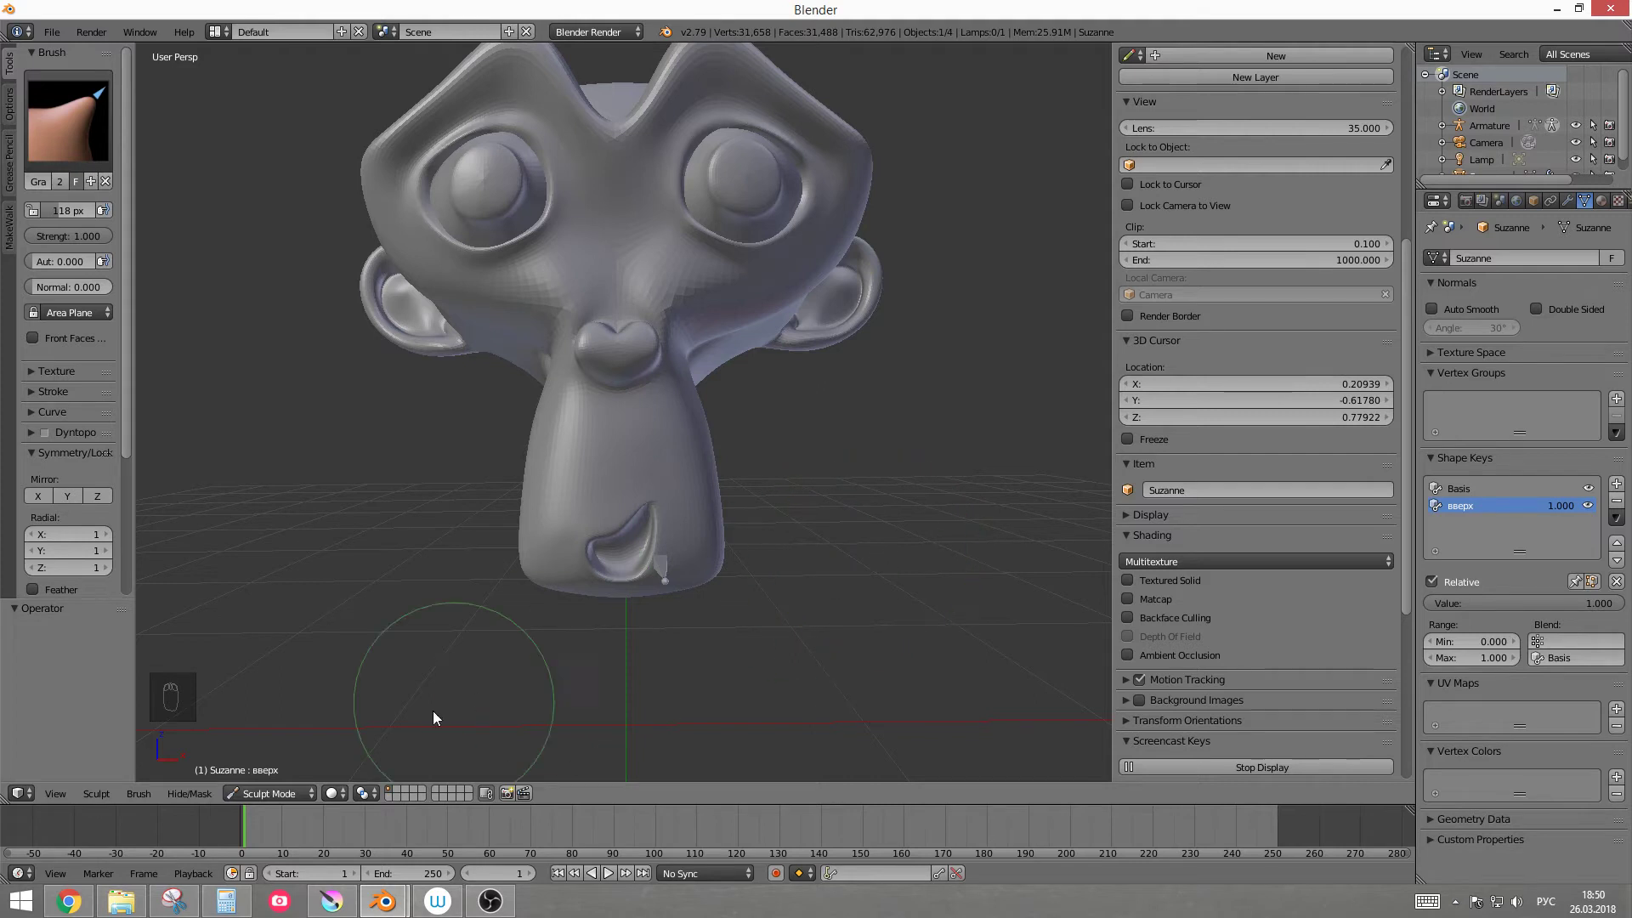
# Step: Set the вверх value back to 0, return to Object Mode and select the armature
pyautogui.moveTo(278, 804); pyautogui.dragTo(1556, 505)
pyautogui.moveTo(716, 500); pyautogui.dragTo(1572, 515)
pyautogui.moveTo(1574, 512); pyautogui.dragTo(1496, 636)
pyautogui.moveTo(1564, 513); pyautogui.dragTo(1514, 633)
pyautogui.moveTo(936, 520); pyautogui.dragTo(744, 430)
pyautogui.click(743, 430)
pyautogui.rightClick(744, 430)
pyautogui.click(751, 422)
pyautogui.moveTo(729, 441); pyautogui.dragTo(646, 529)
pyautogui.rightClick(646, 529)
pyautogui.click(650, 522)
pyautogui.rightClick(650, 522)
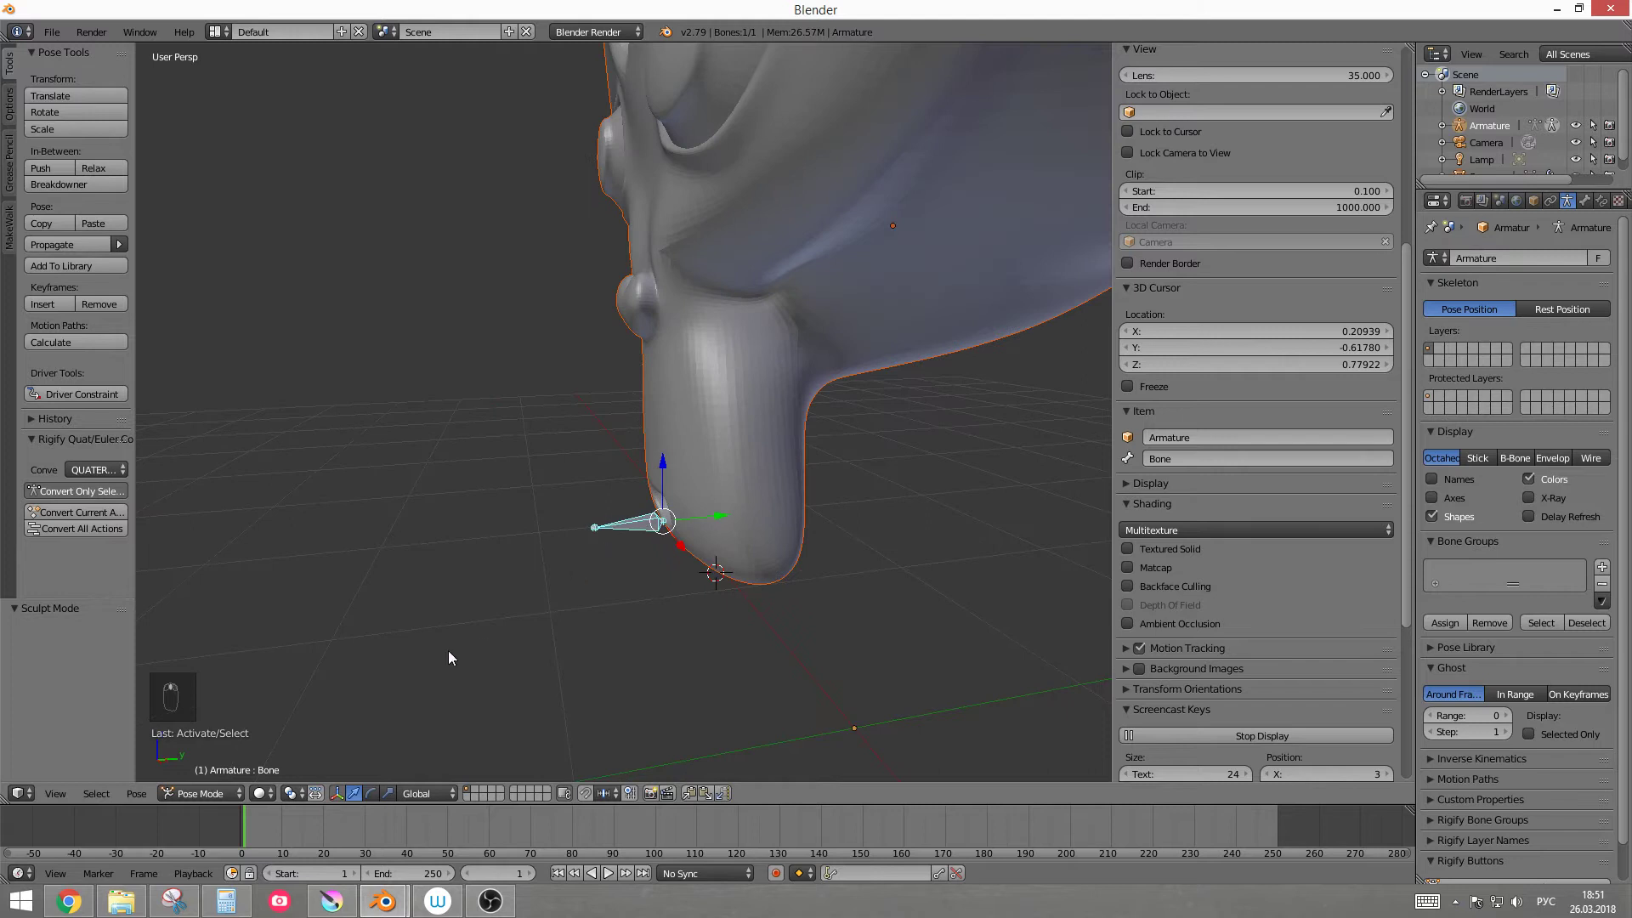
# Step: Enable Axes in the armature display so the bone shows its axes
pyautogui.moveTo(635, 427); pyautogui.dragTo(719, 458)
pyautogui.moveTo(719, 458); pyautogui.dragTo(699, 499)
pyautogui.press('w')
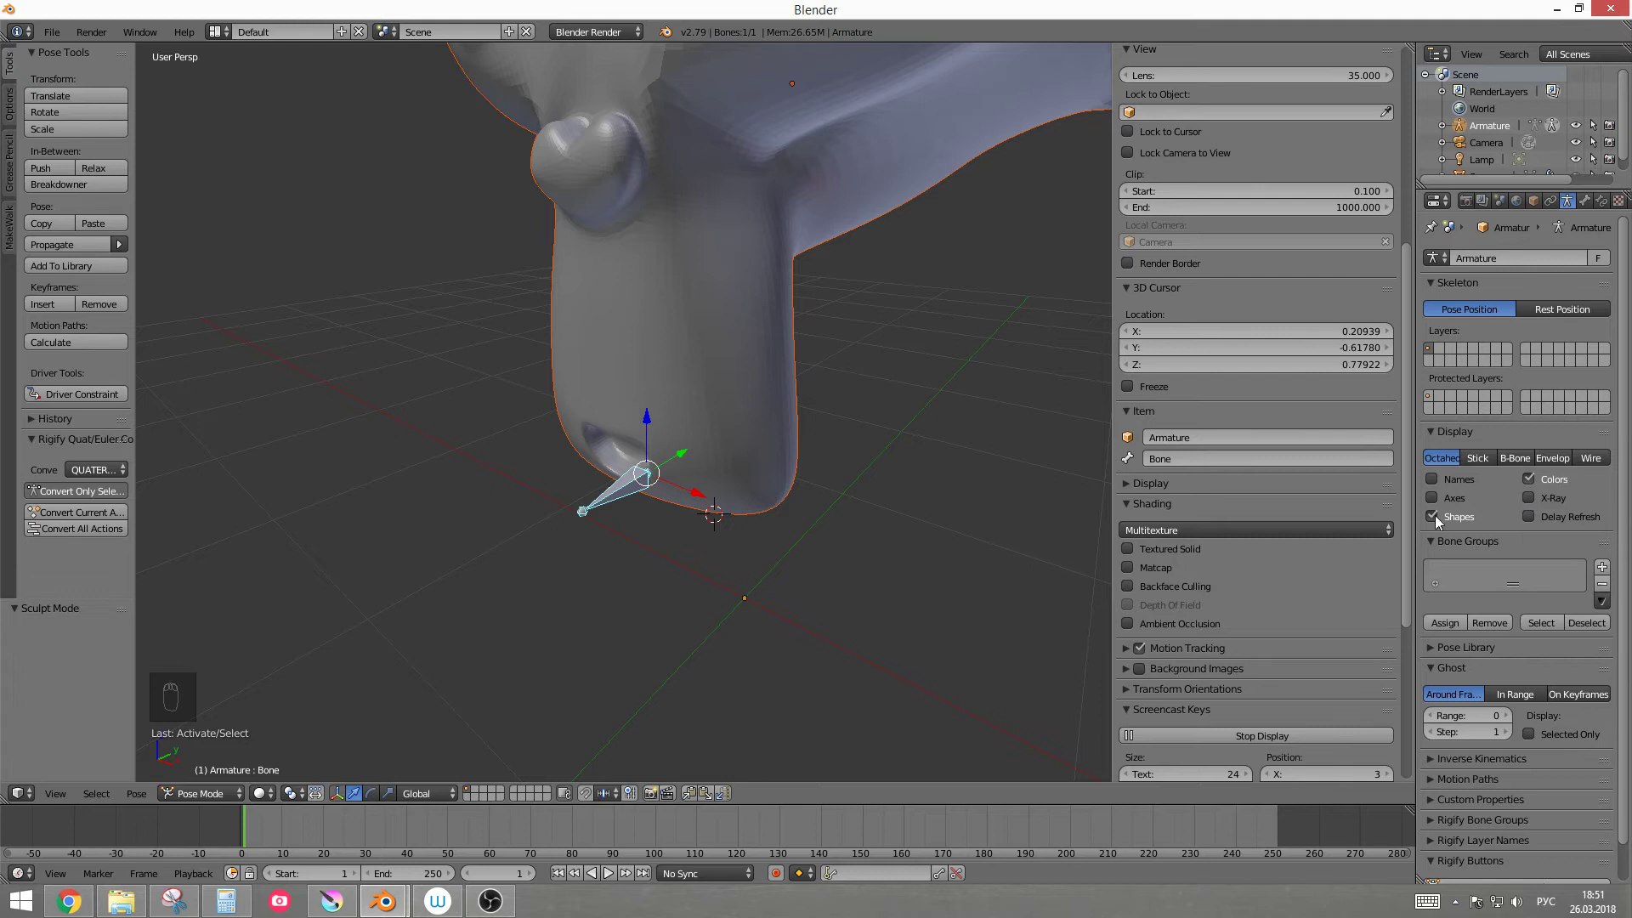
pyautogui.moveTo(1443, 502); pyautogui.dragTo(603, 632)
pyautogui.moveTo(755, 591); pyautogui.dragTo(545, 487)
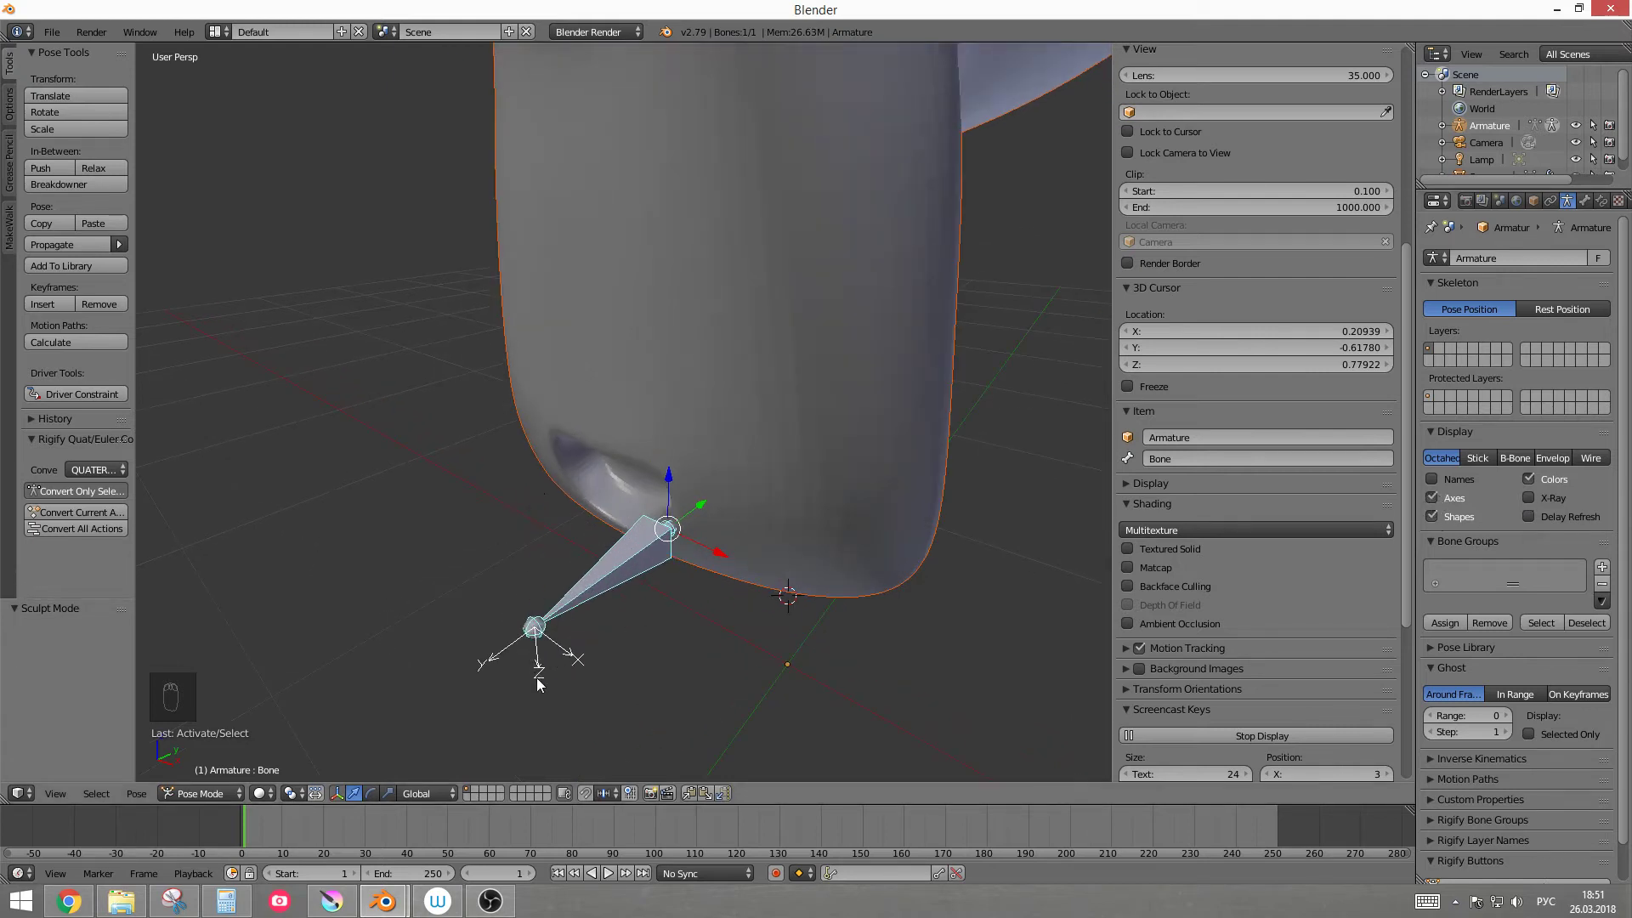
# Step: Start the Driver Constraint setup for the bone with Shapekey Property as property type
pyautogui.moveTo(838, 522); pyautogui.dragTo(605, 494)
pyautogui.click(769, 440)
pyautogui.moveTo(769, 439); pyautogui.dragTo(608, 498)
pyautogui.click(657, 508)
pyautogui.middleClick(609, 498)
# Step: Confirm the Driver Constraint operator and enter Edit Mode on the armature
pyautogui.press('w')
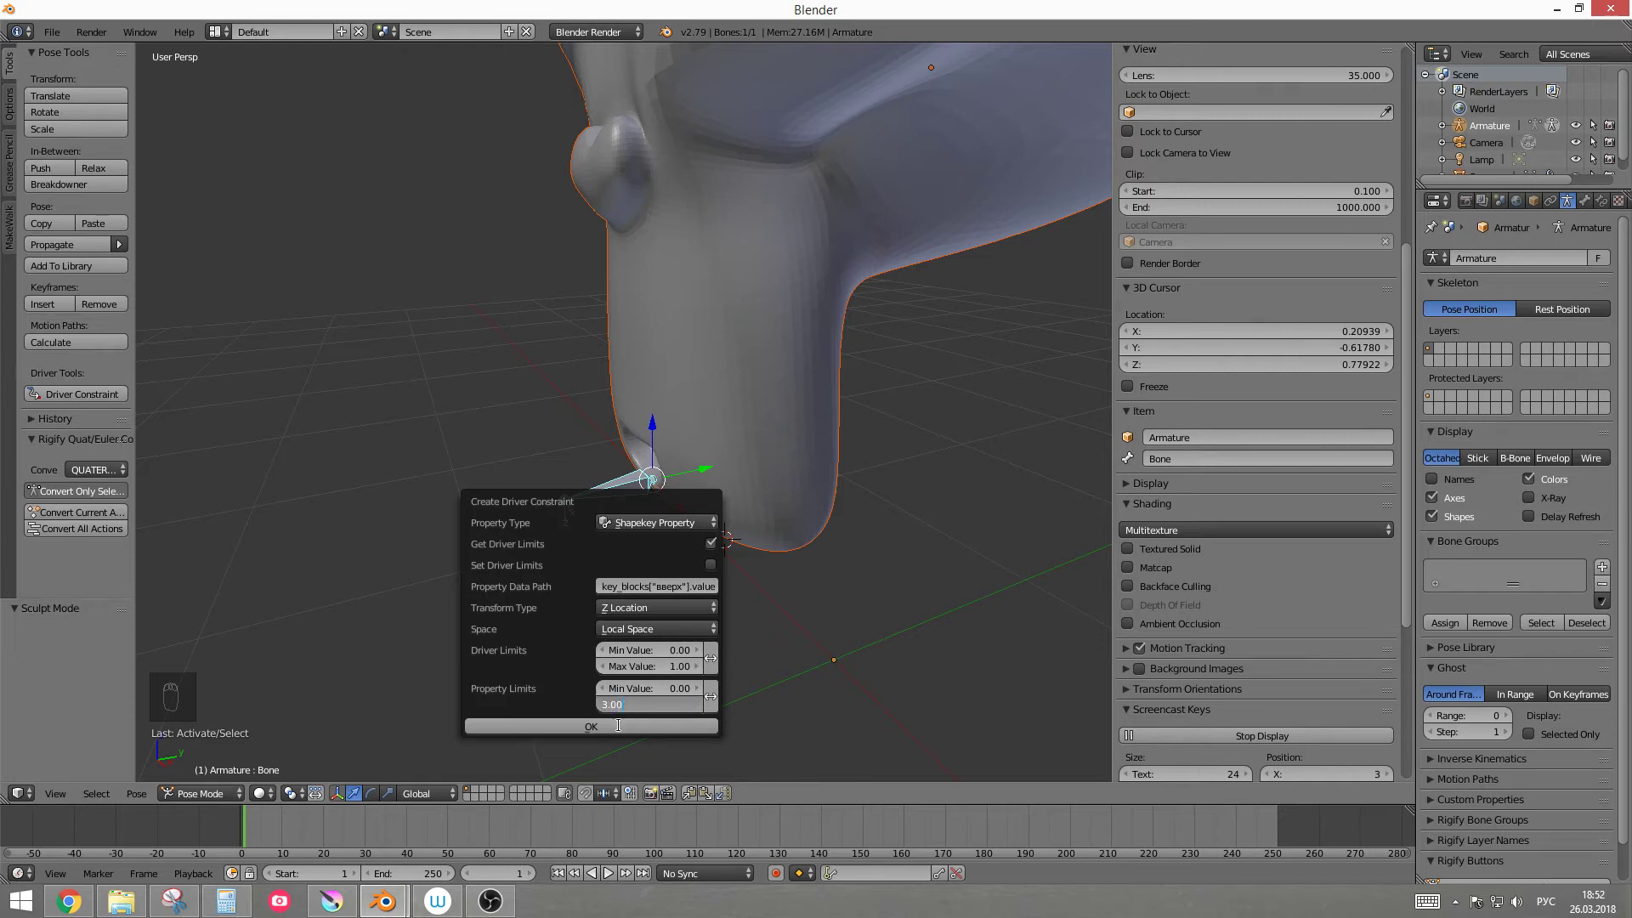
pyautogui.moveTo(556, 552); pyautogui.dragTo(645, 445)
pyautogui.moveTo(646, 445); pyautogui.dragTo(688, 605)
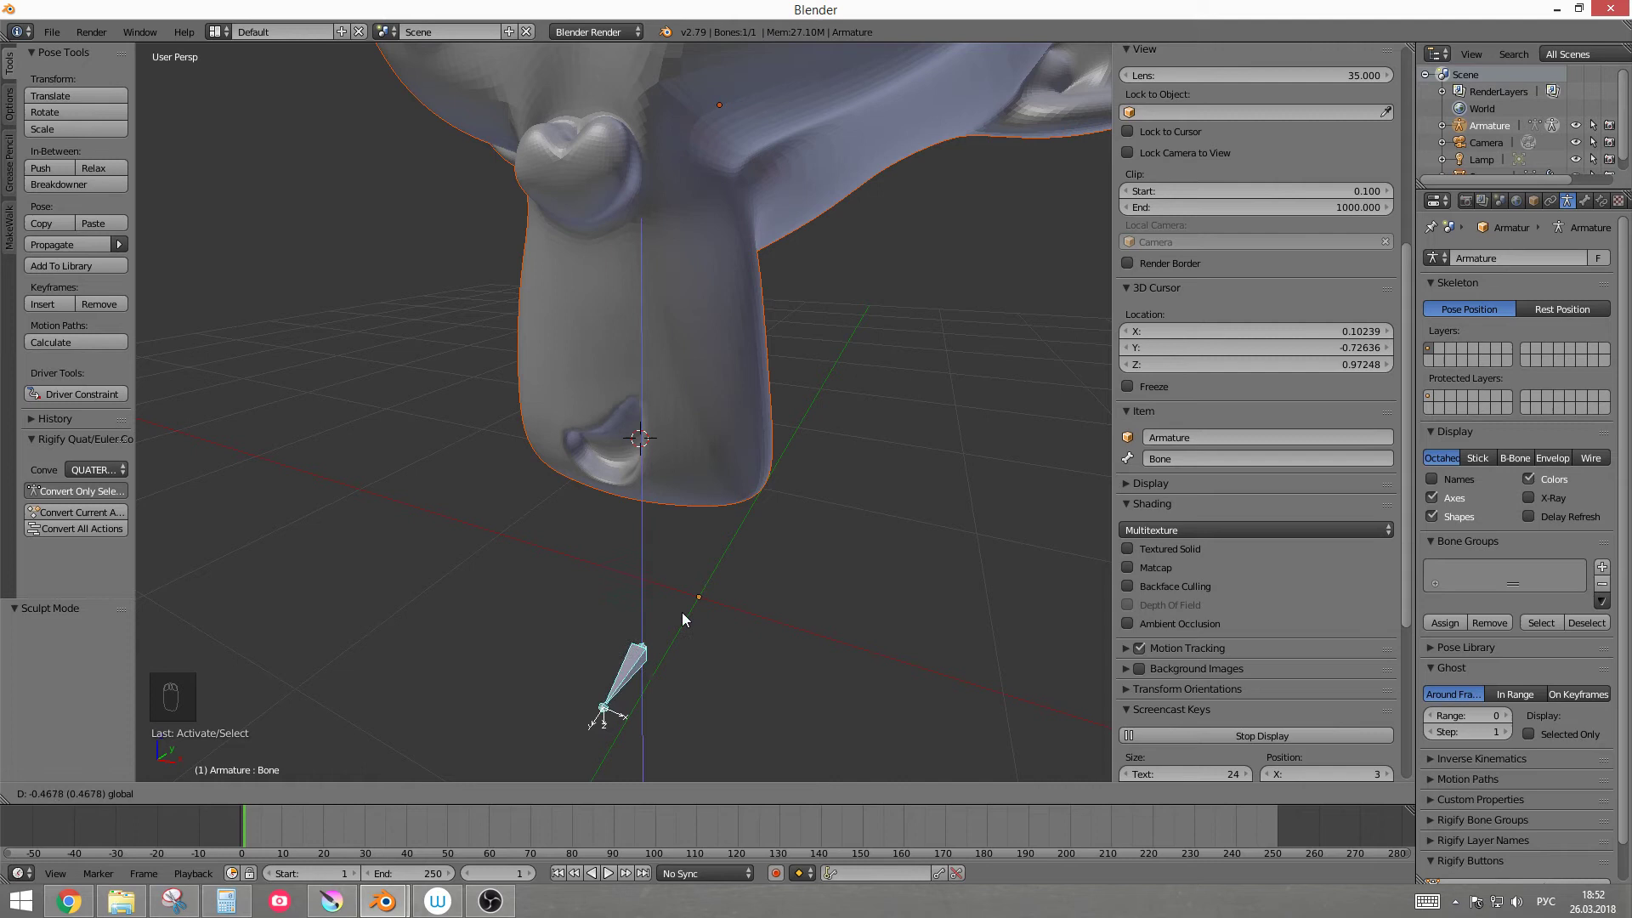
pyautogui.middleClick(510, 504)
pyautogui.moveTo(606, 505); pyautogui.dragTo(311, 701)
pyautogui.scroll(3)
pyautogui.moveTo(590, 427); pyautogui.dragTo(214, 795)
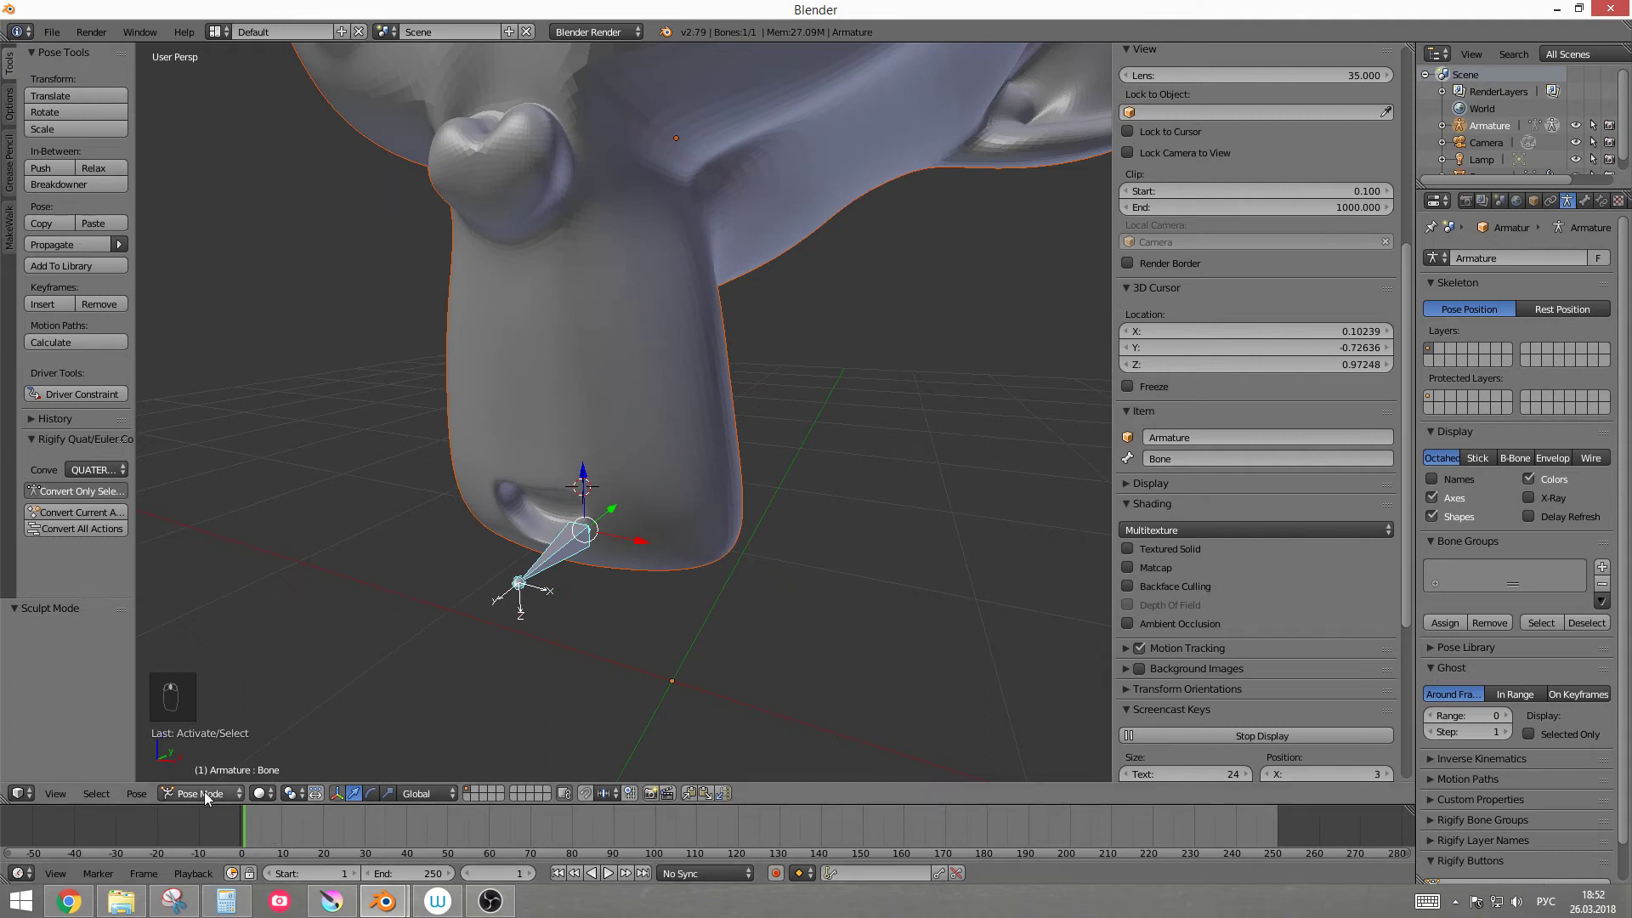
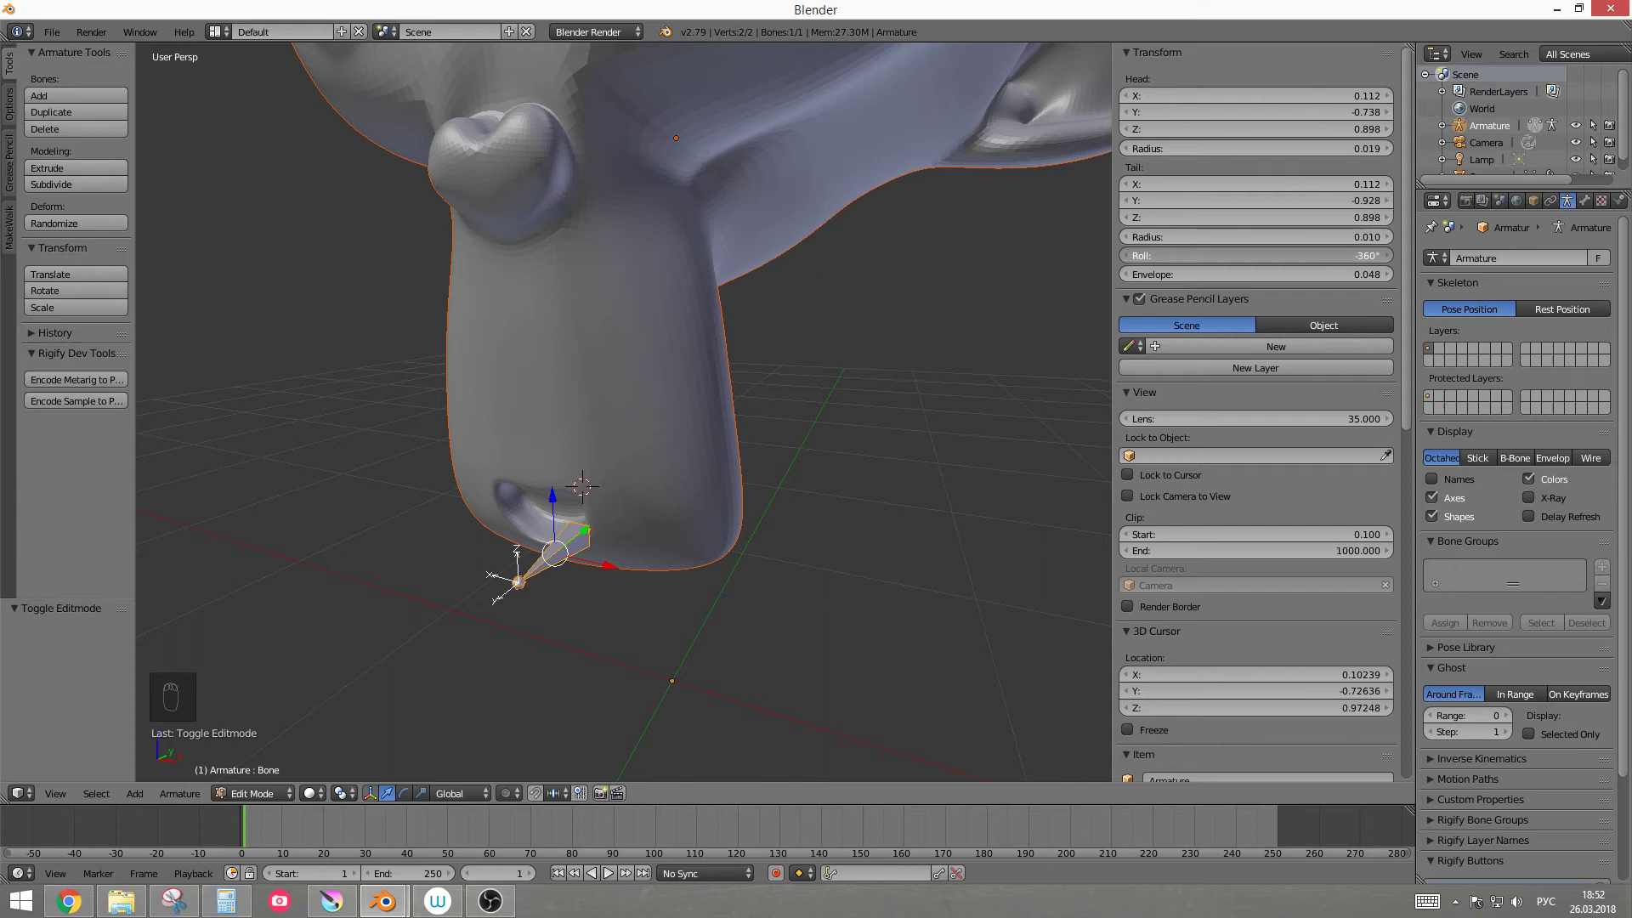
# Step: Return to Pose Mode and select the bone under the mouth
pyautogui.press('Tab')
pyautogui.moveTo(563, 568); pyautogui.dragTo(258, 740)
pyautogui.moveTo(514, 583); pyautogui.dragTo(258, 740)
pyautogui.middleClick(237, 798)
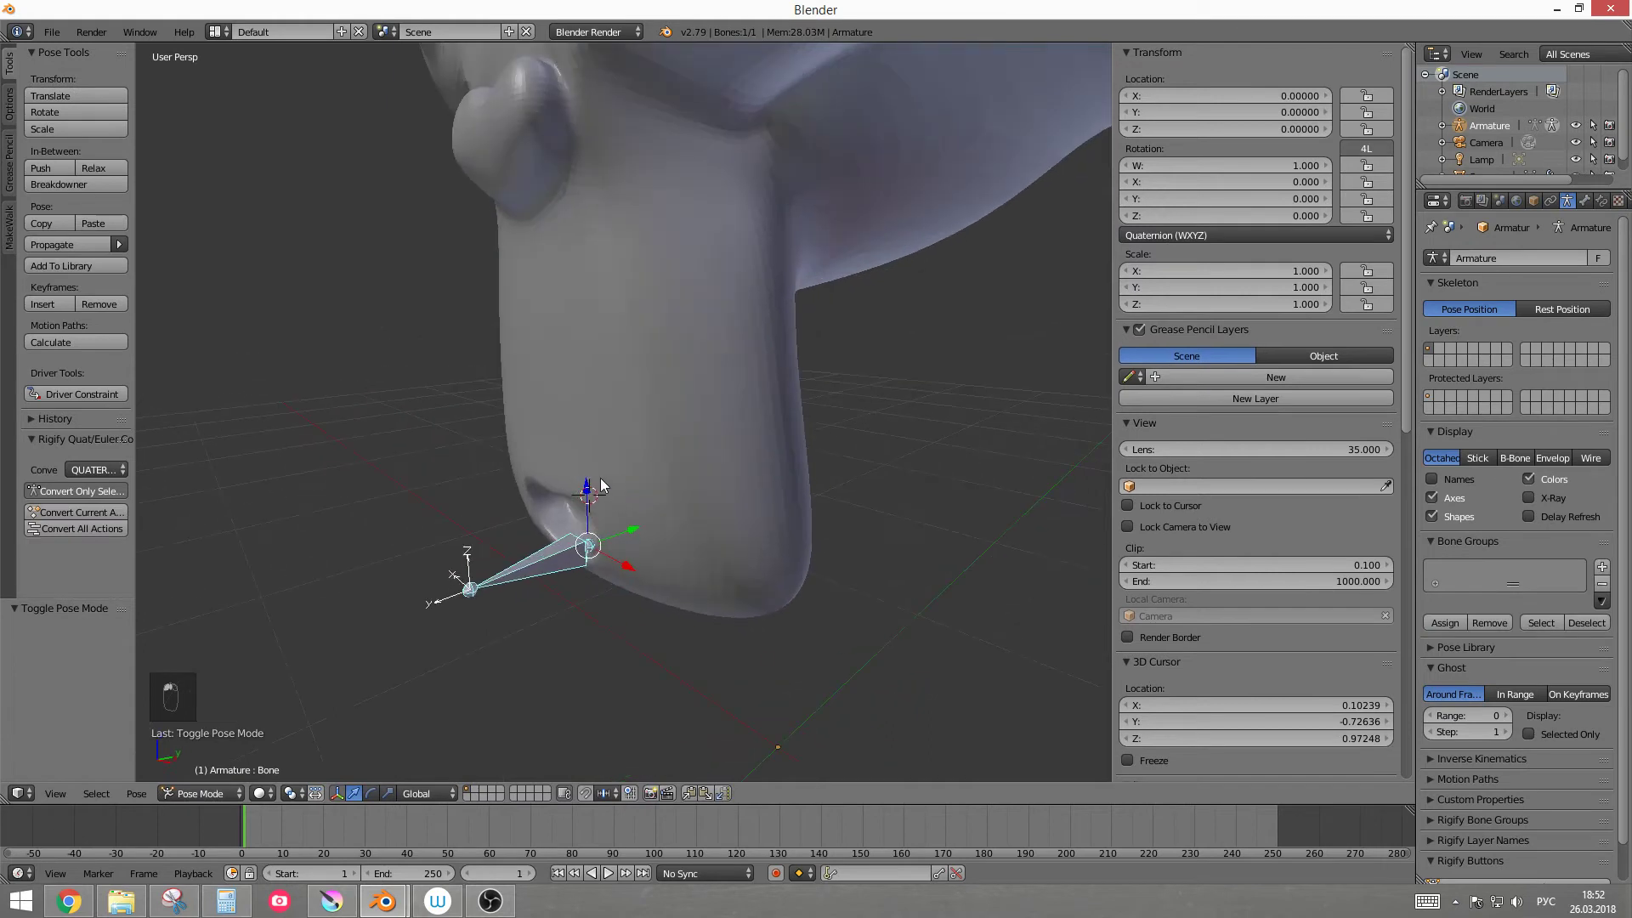
pyautogui.click(585, 498)
pyautogui.moveTo(595, 494); pyautogui.dragTo(783, 474)
# Step: Move the bone upward to confirm the mouth corner lifts, then clear its location
pyautogui.press('g')
pyautogui.press('g')
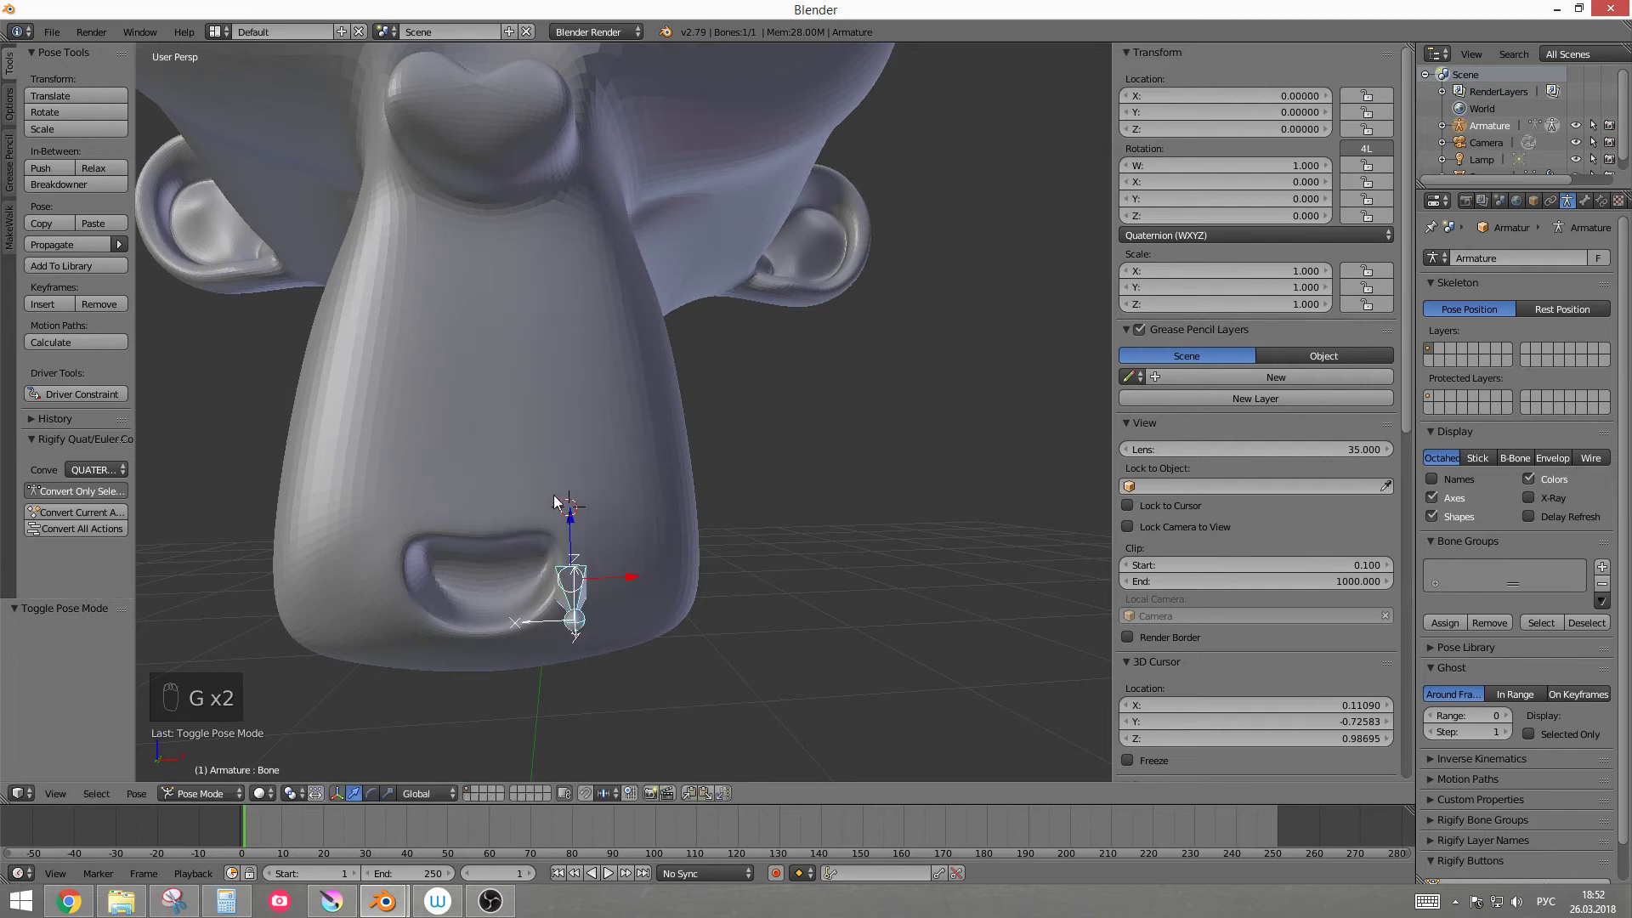
pyautogui.press('g')
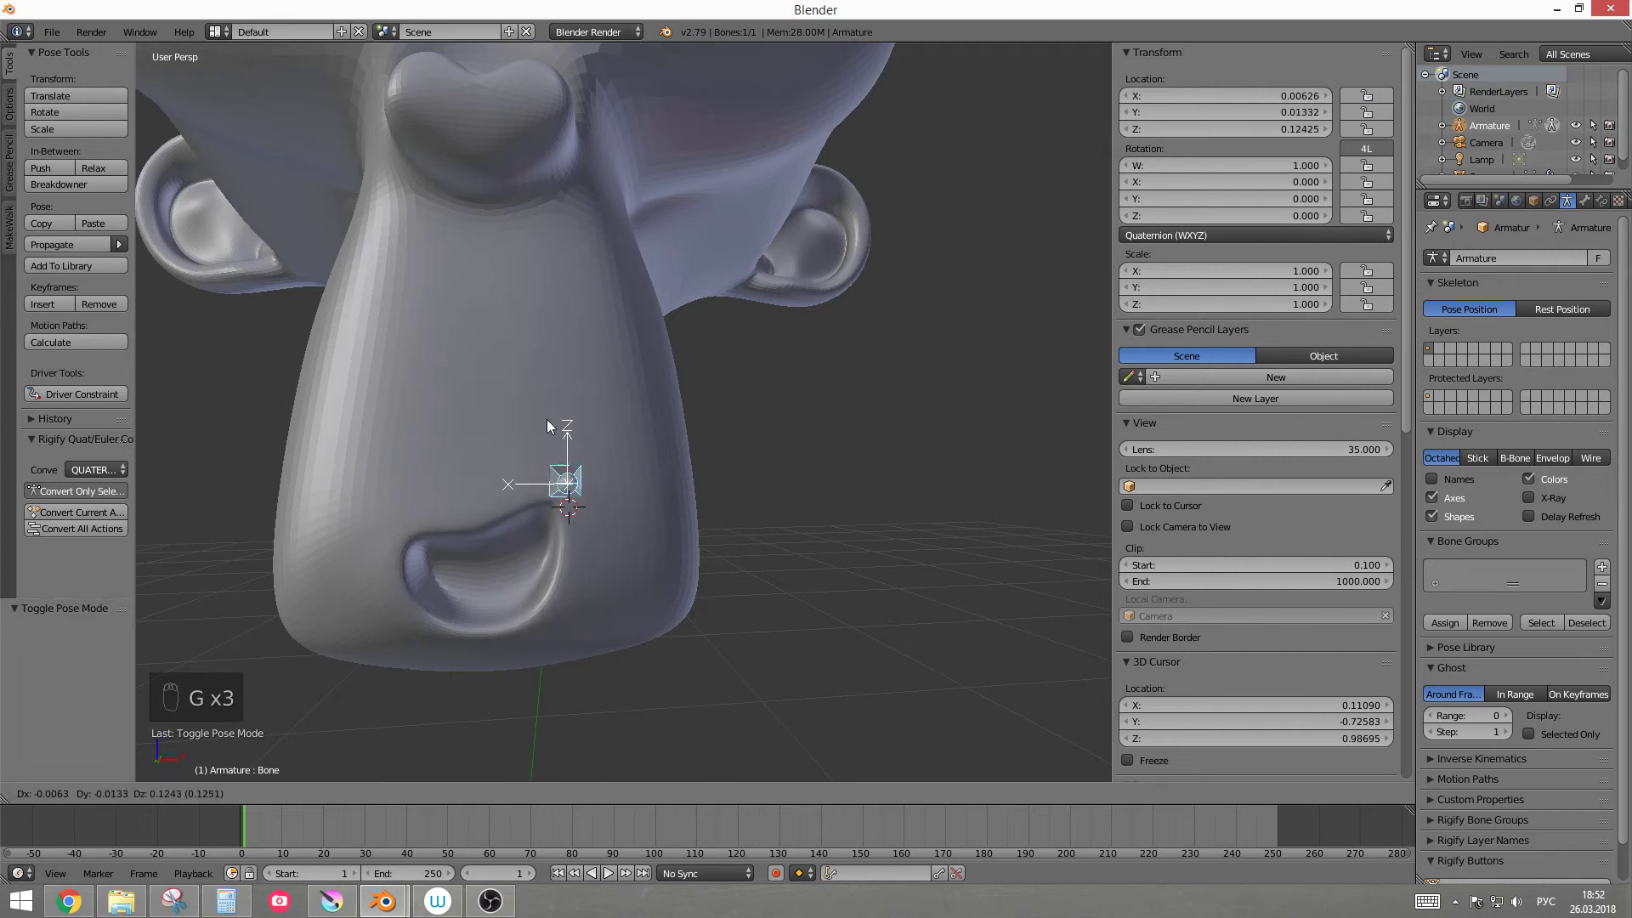
pyautogui.press('g')
pyautogui.press('g')
pyautogui.middleClick(630, 510)
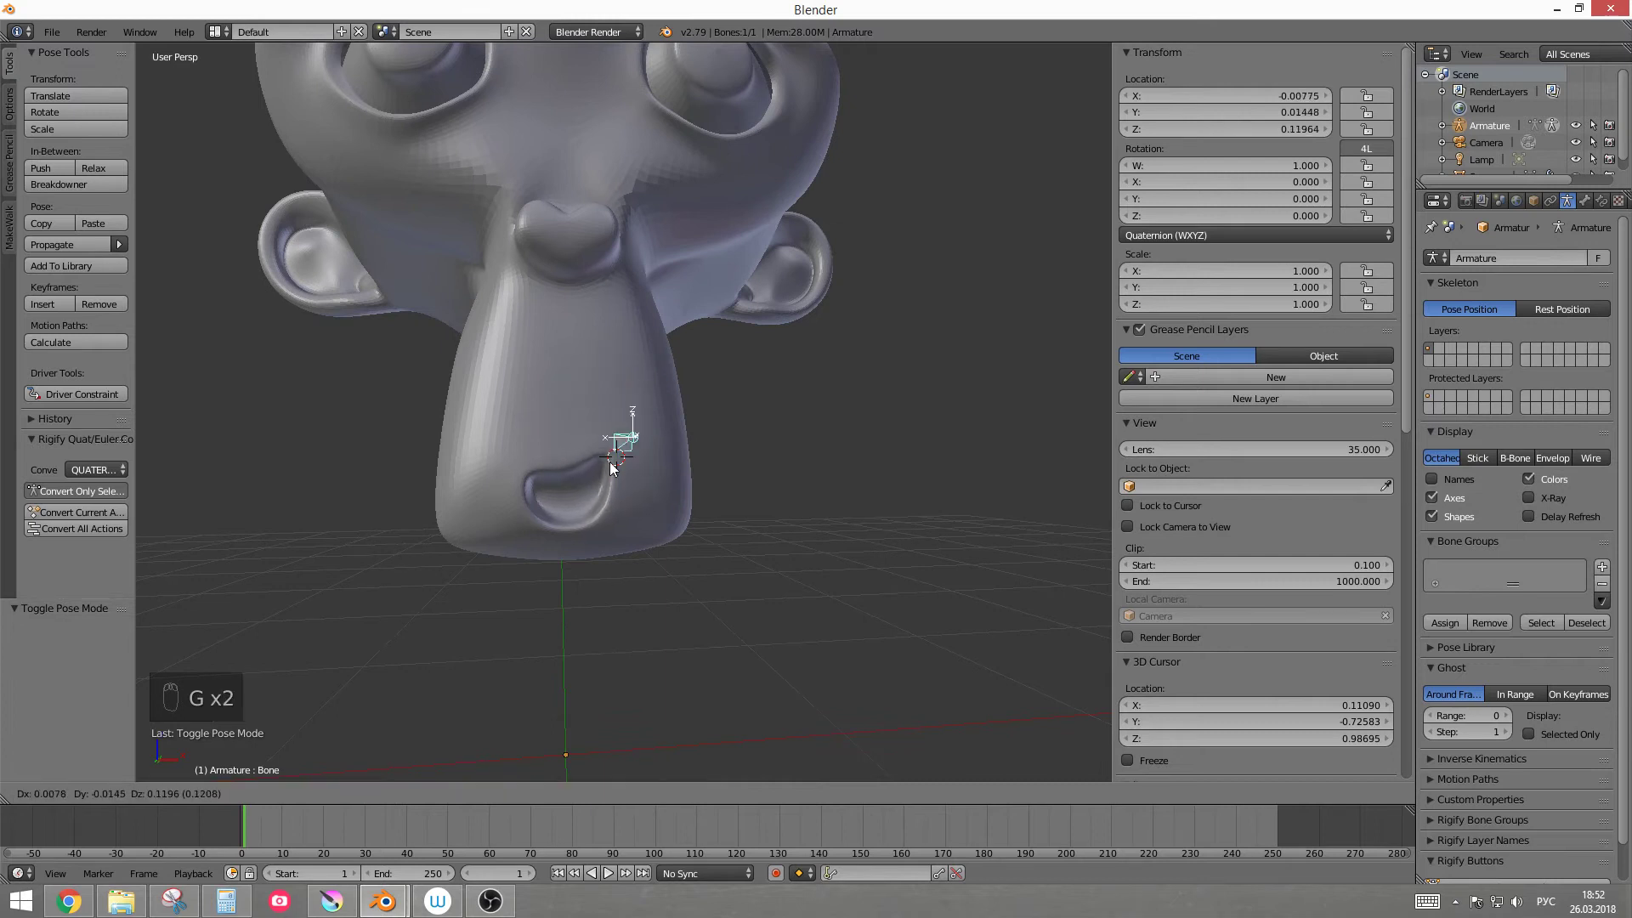
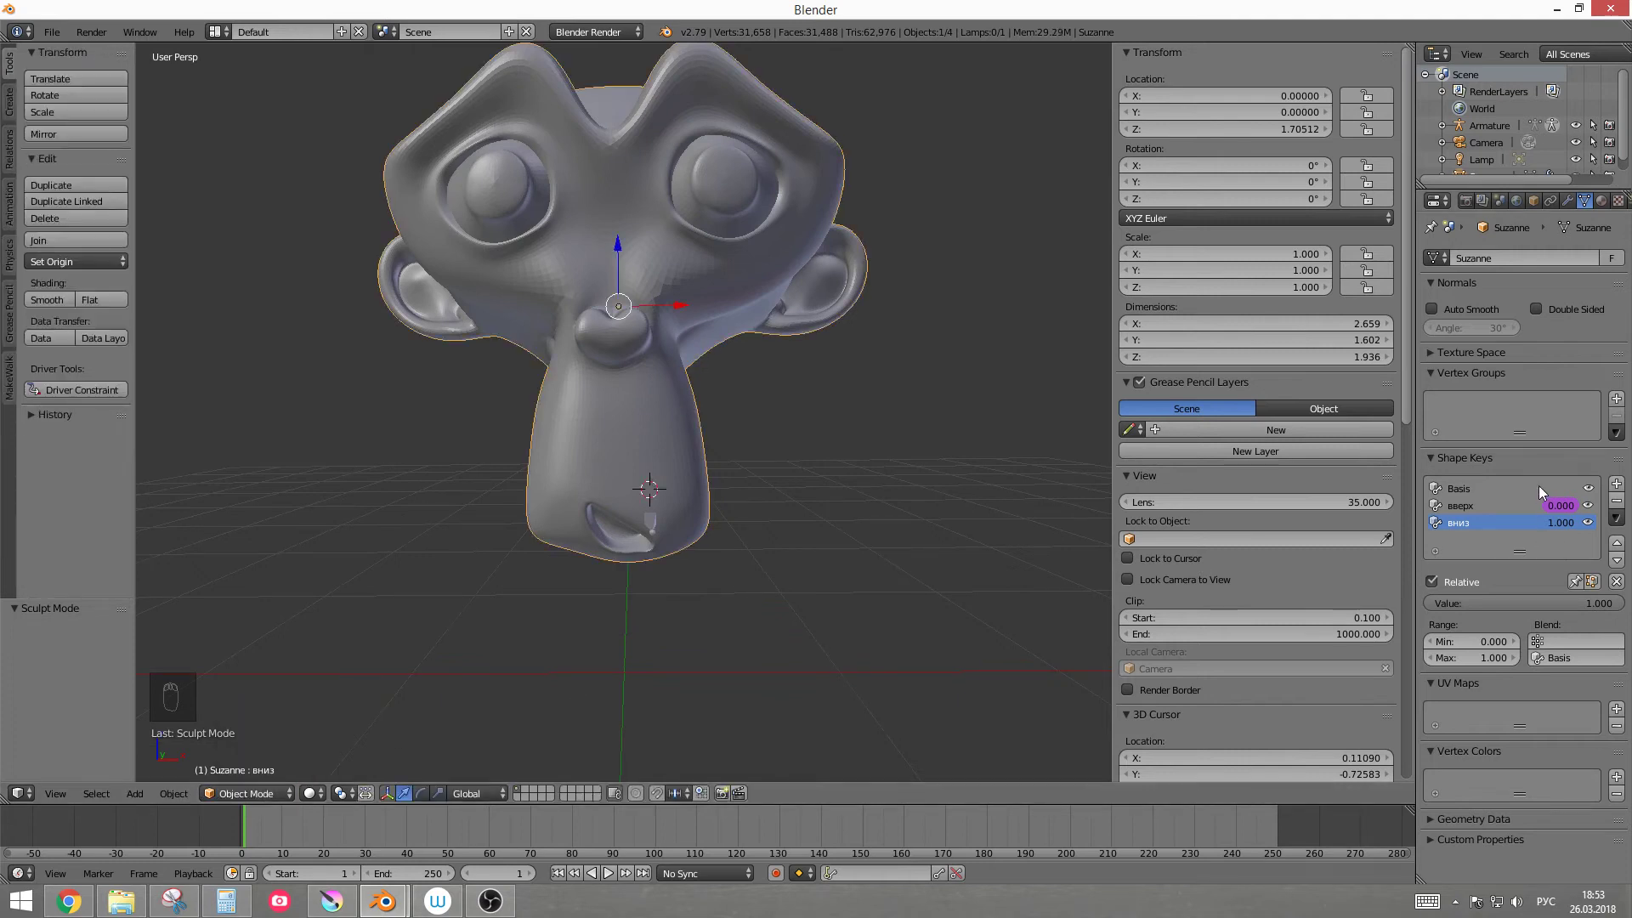
# Step: Adjust the new вниз shape key drooping the mouth corner and reselect the armature
pyautogui.moveTo(1581, 526); pyautogui.dragTo(1569, 527)
pyautogui.moveTo(837, 573); pyautogui.dragTo(1572, 529)
pyautogui.moveTo(1572, 529); pyautogui.dragTo(798, 526)
pyautogui.moveTo(798, 526); pyautogui.dragTo(732, 572)
pyautogui.moveTo(748, 547); pyautogui.dragTo(572, 607)
pyautogui.press('w')
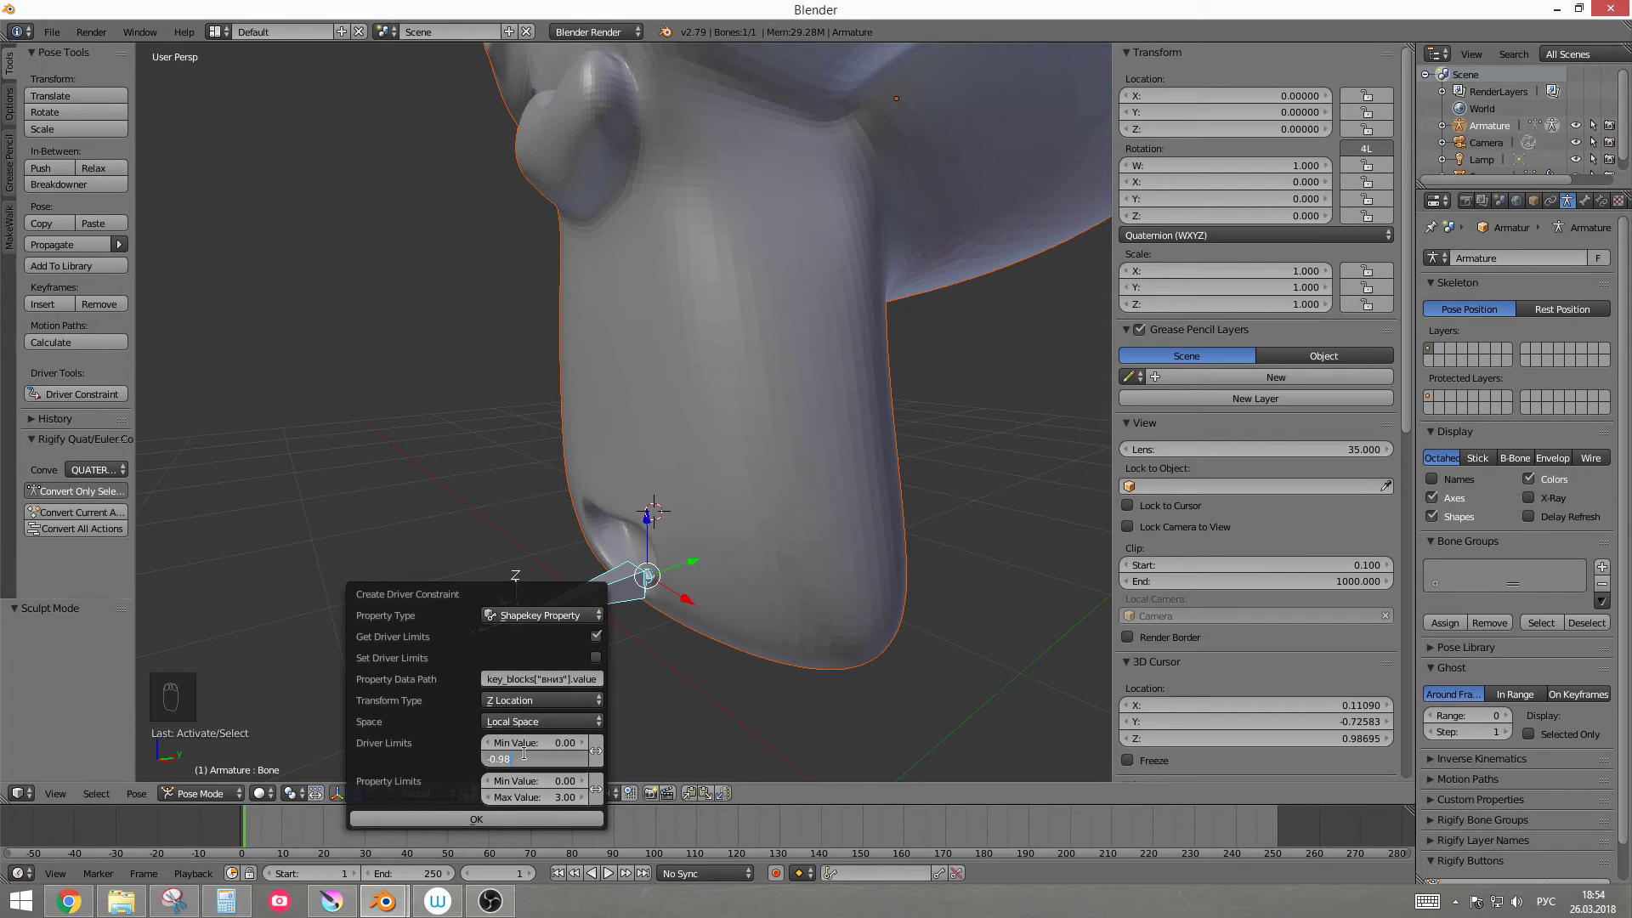
pyautogui.press('BackSpace')
pyautogui.press('BackSpace')
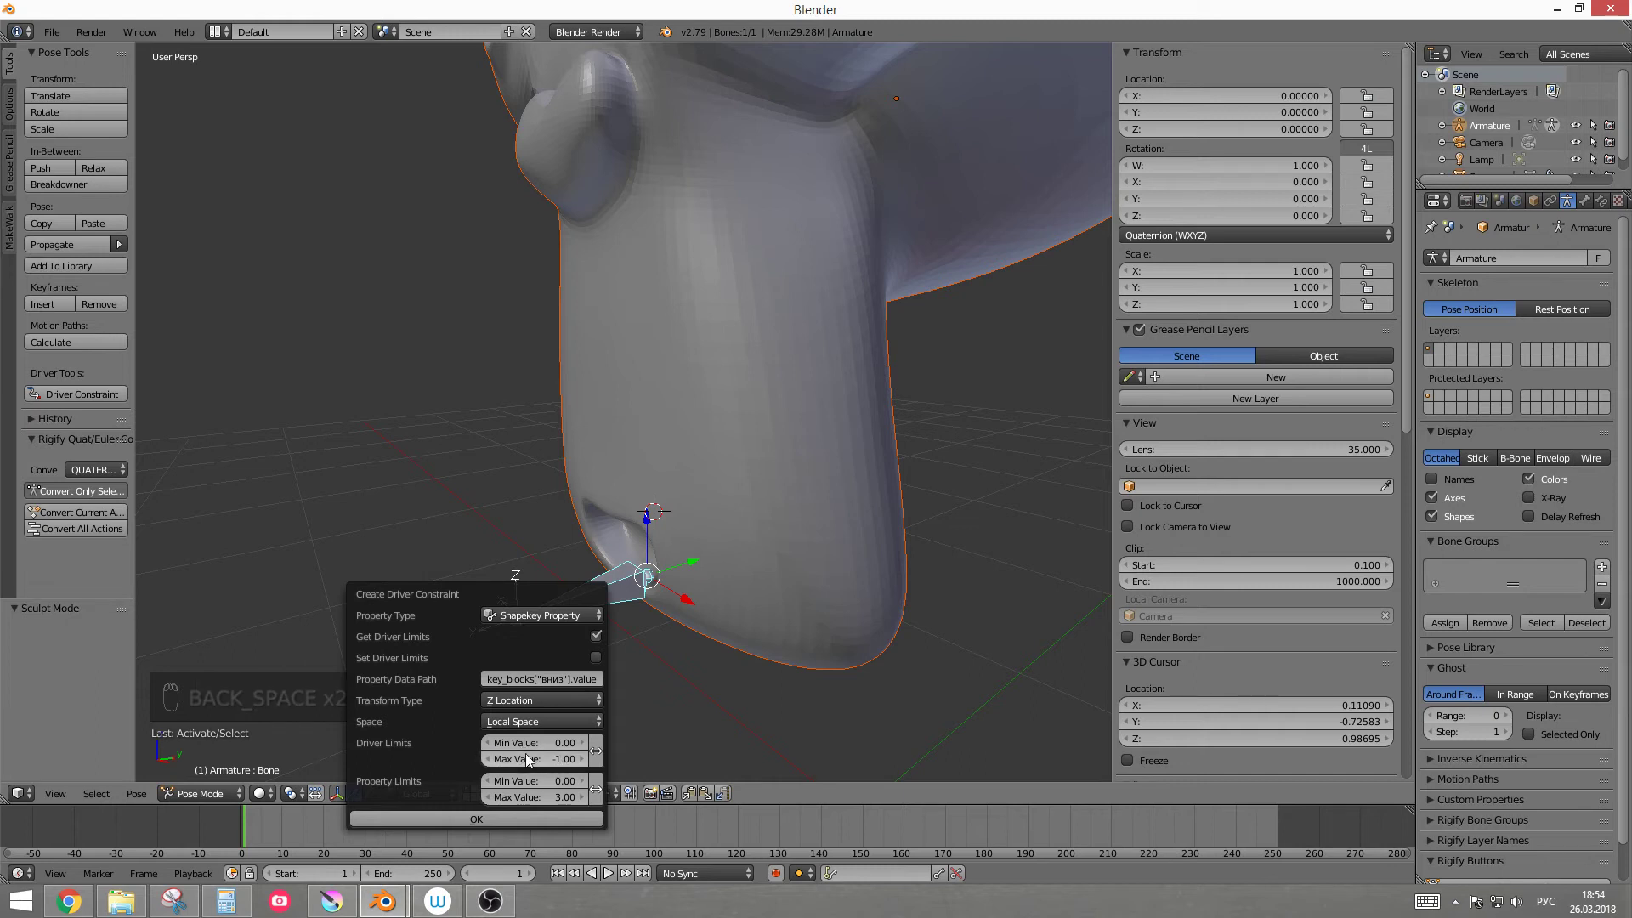
pyautogui.moveTo(577, 574); pyautogui.dragTo(723, 542)
pyautogui.moveTo(722, 515); pyautogui.dragTo(706, 376)
pyautogui.middleClick(726, 572)
pyautogui.press('g')
pyautogui.middleClick(696, 589)
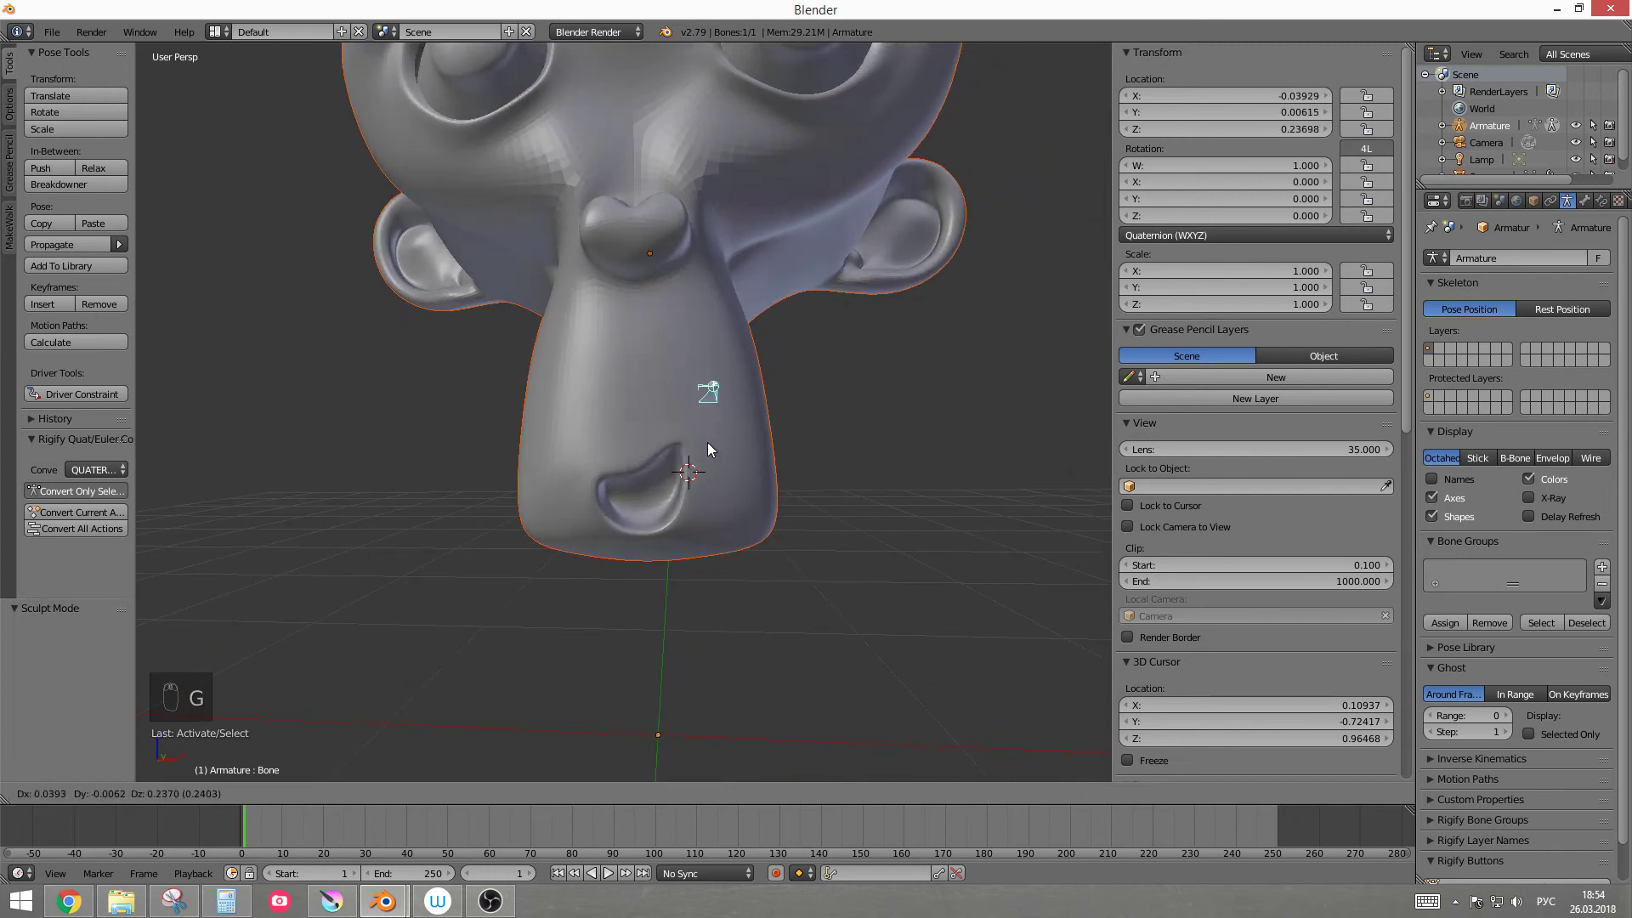
pyautogui.press('g')
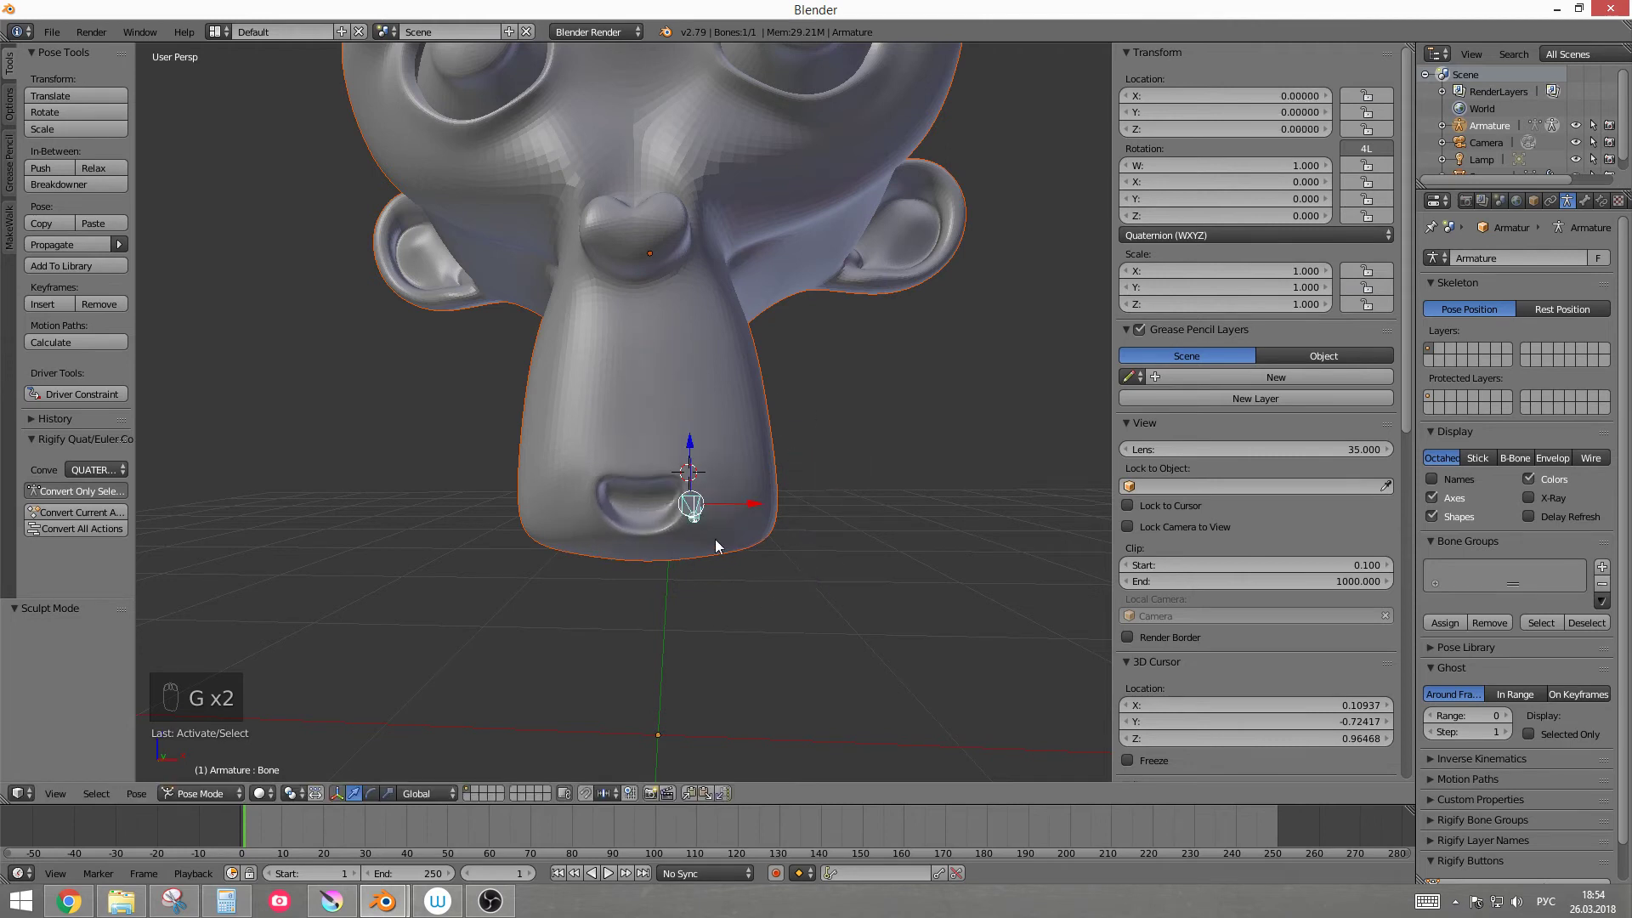
pyautogui.moveTo(693, 492); pyautogui.dragTo(722, 553)
pyautogui.press('g')
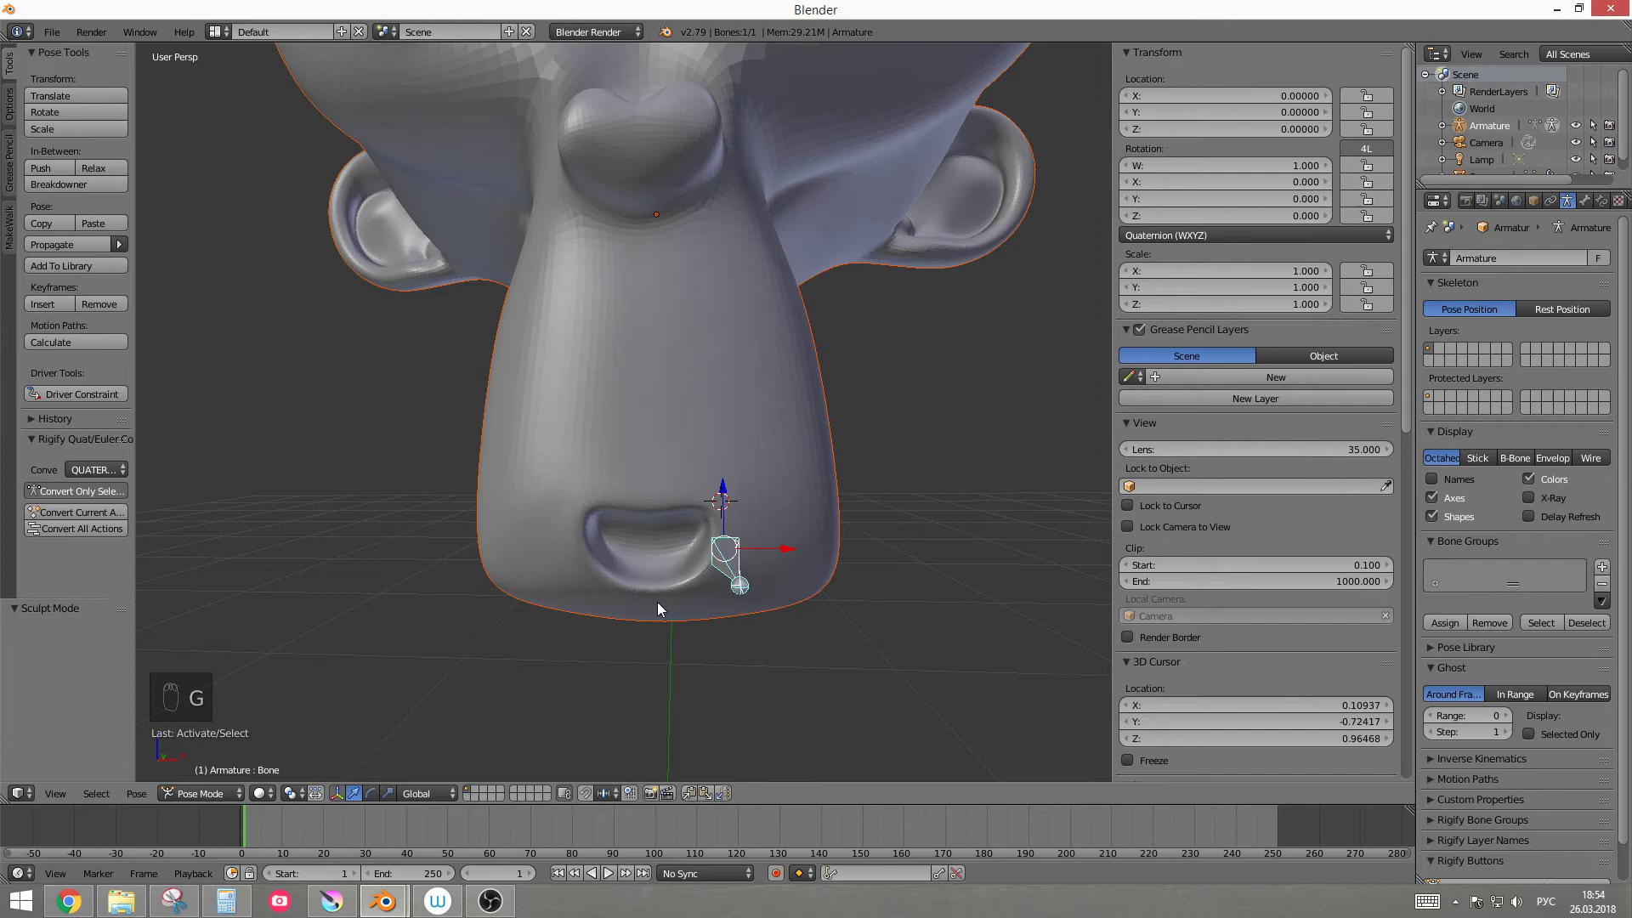
pyautogui.moveTo(768, 546); pyautogui.dragTo(225, 804)
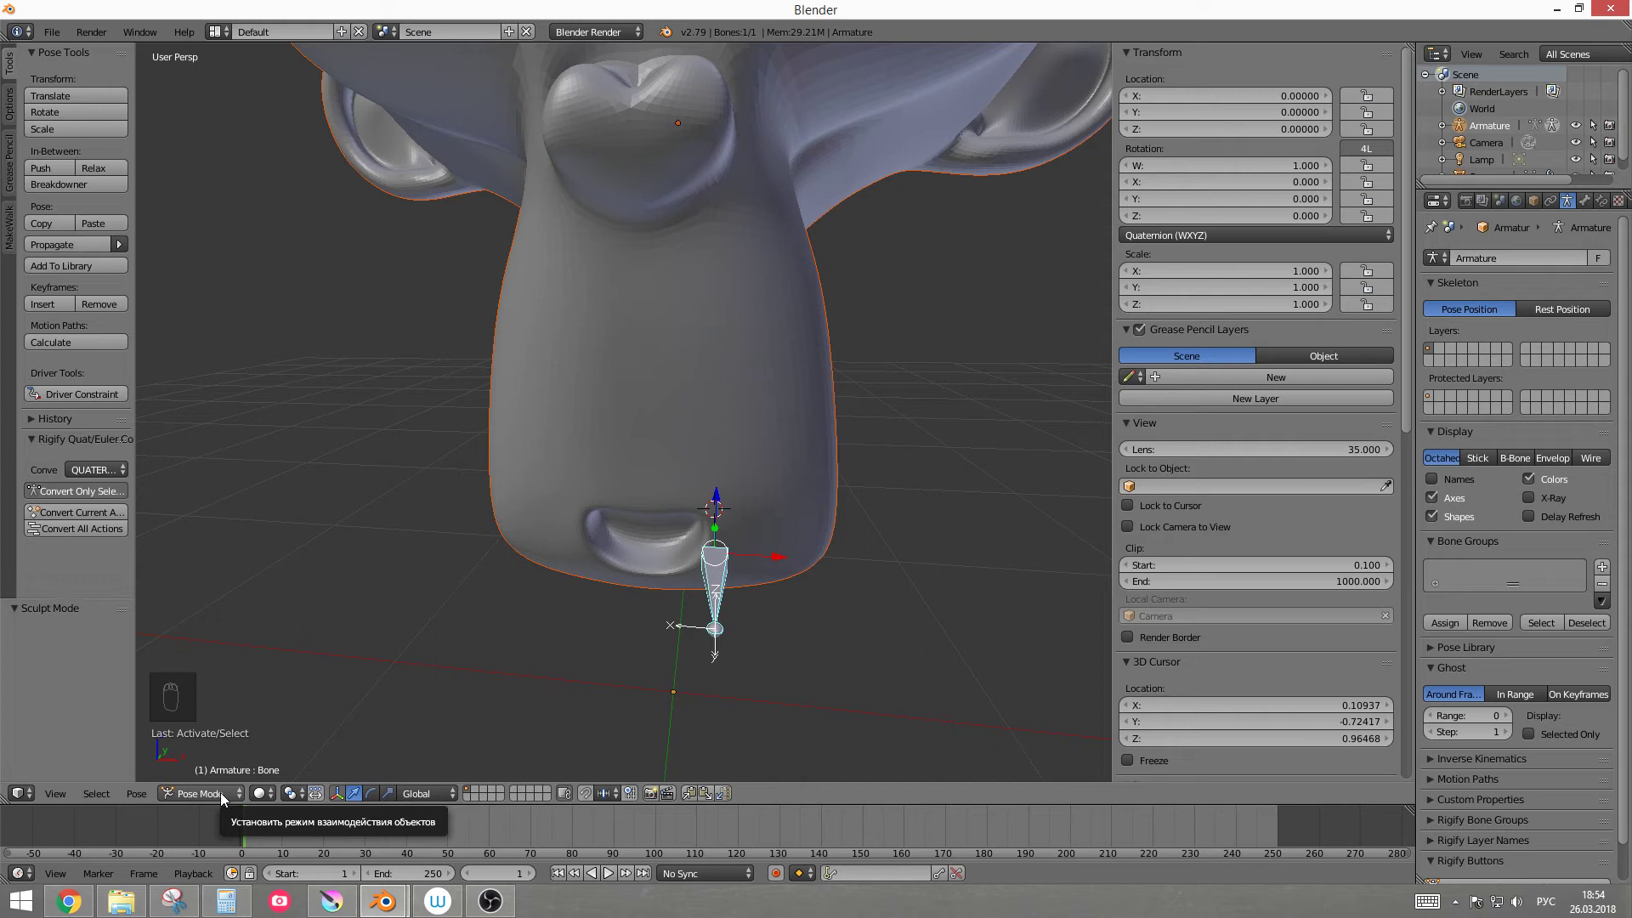
pyautogui.click(226, 799)
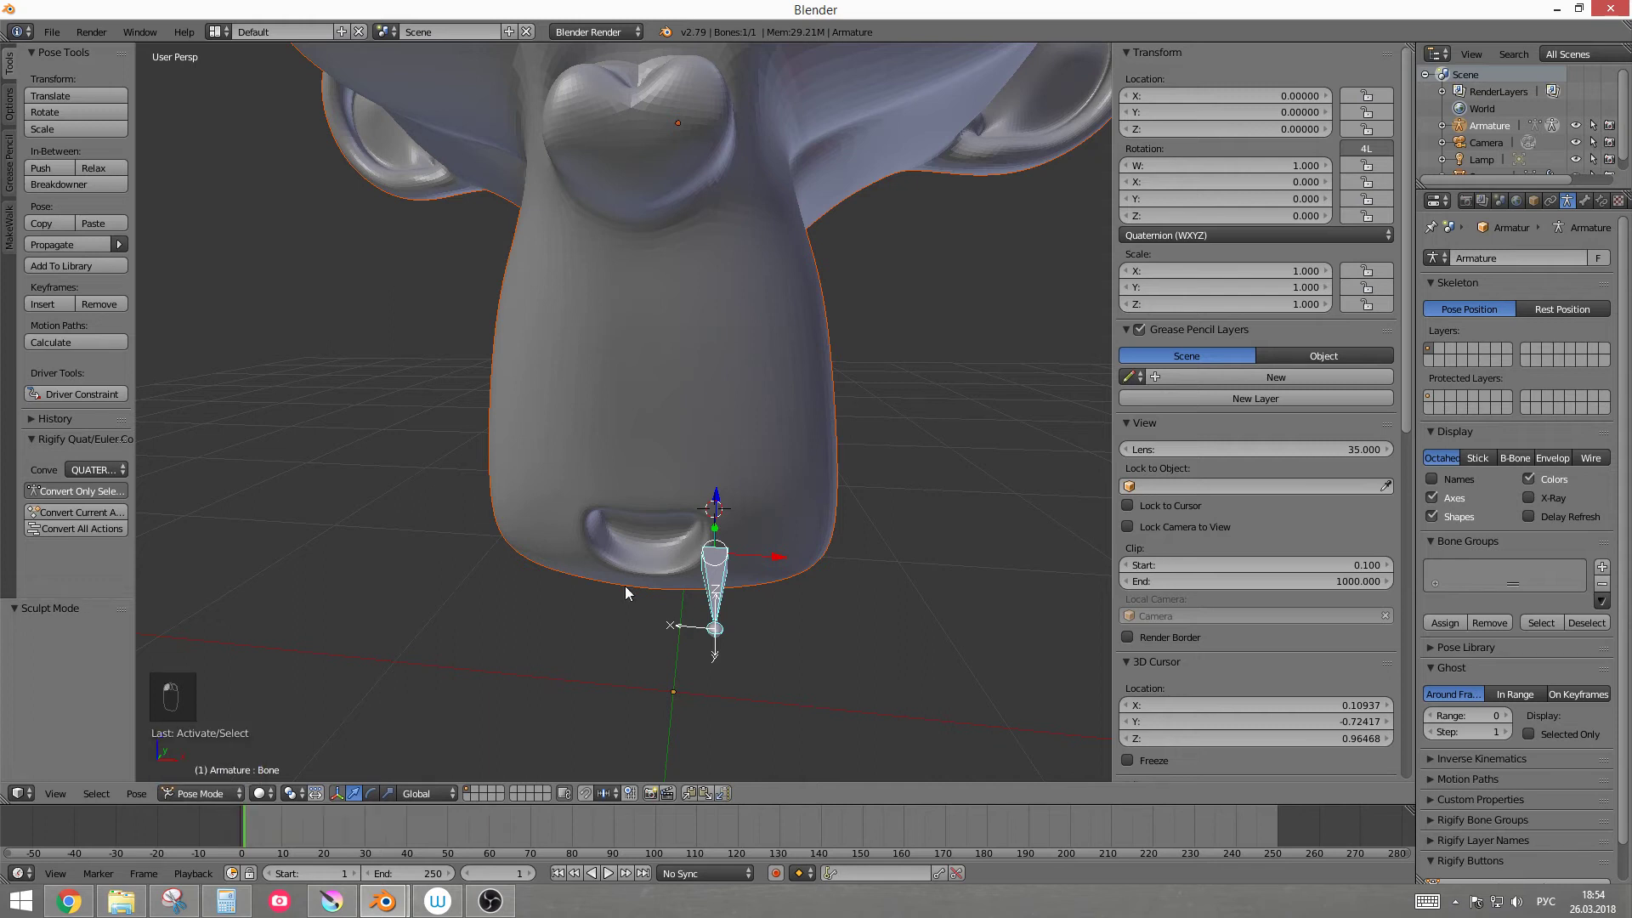
# Step: Add a fourth shape key on Suzanne, rename it 'вбок' and set its value to 1
pyautogui.middleClick(905, 467)
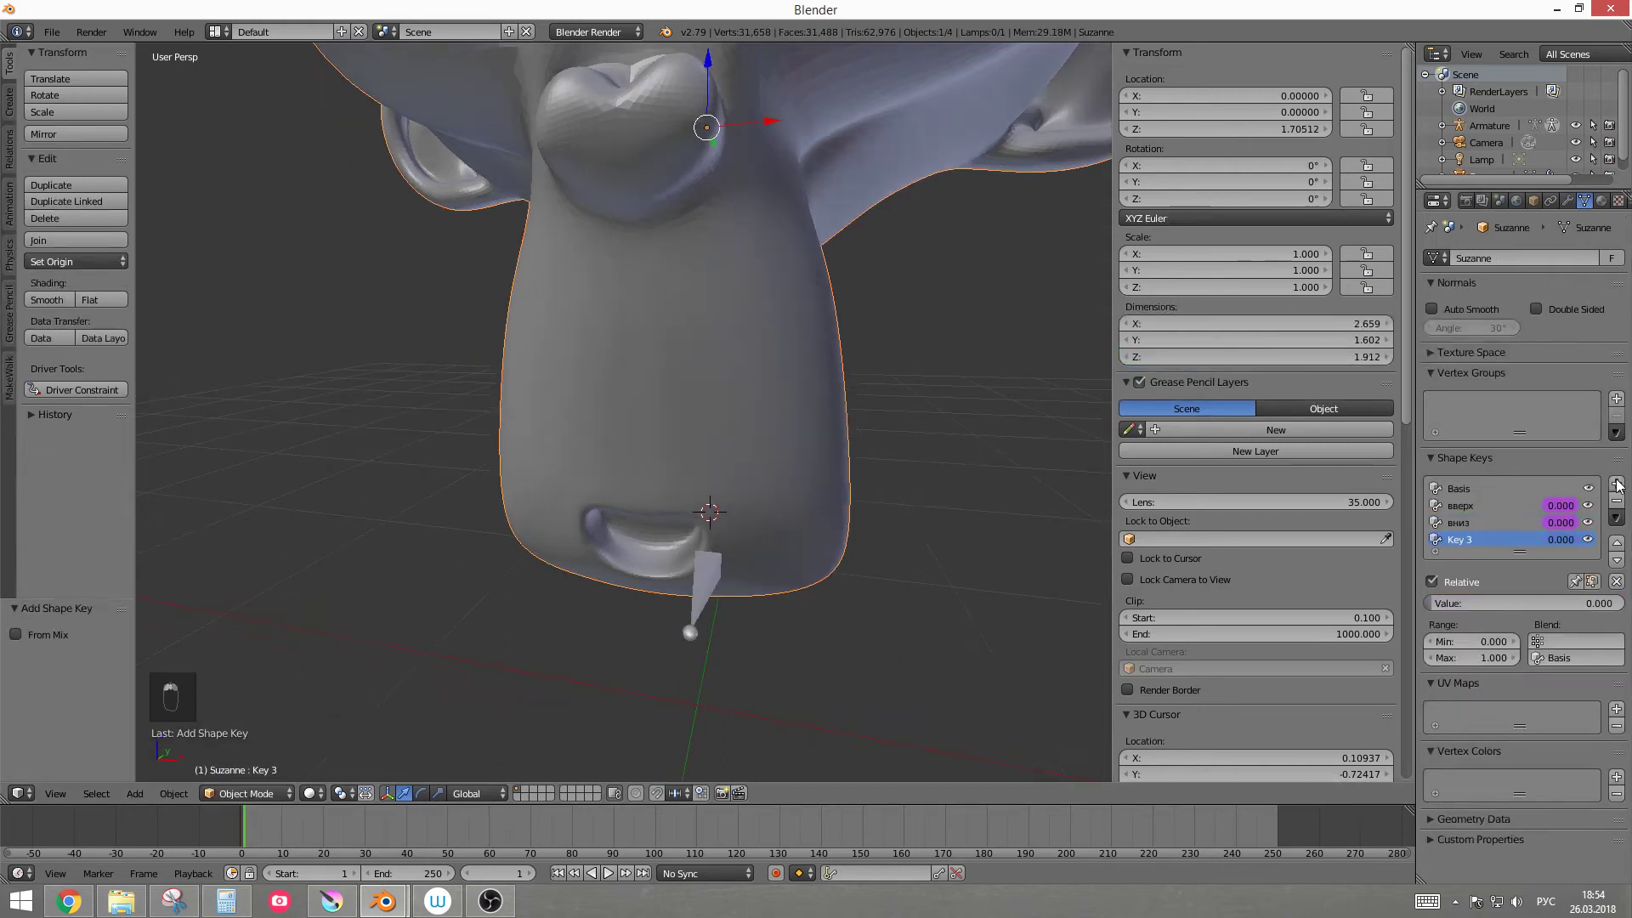
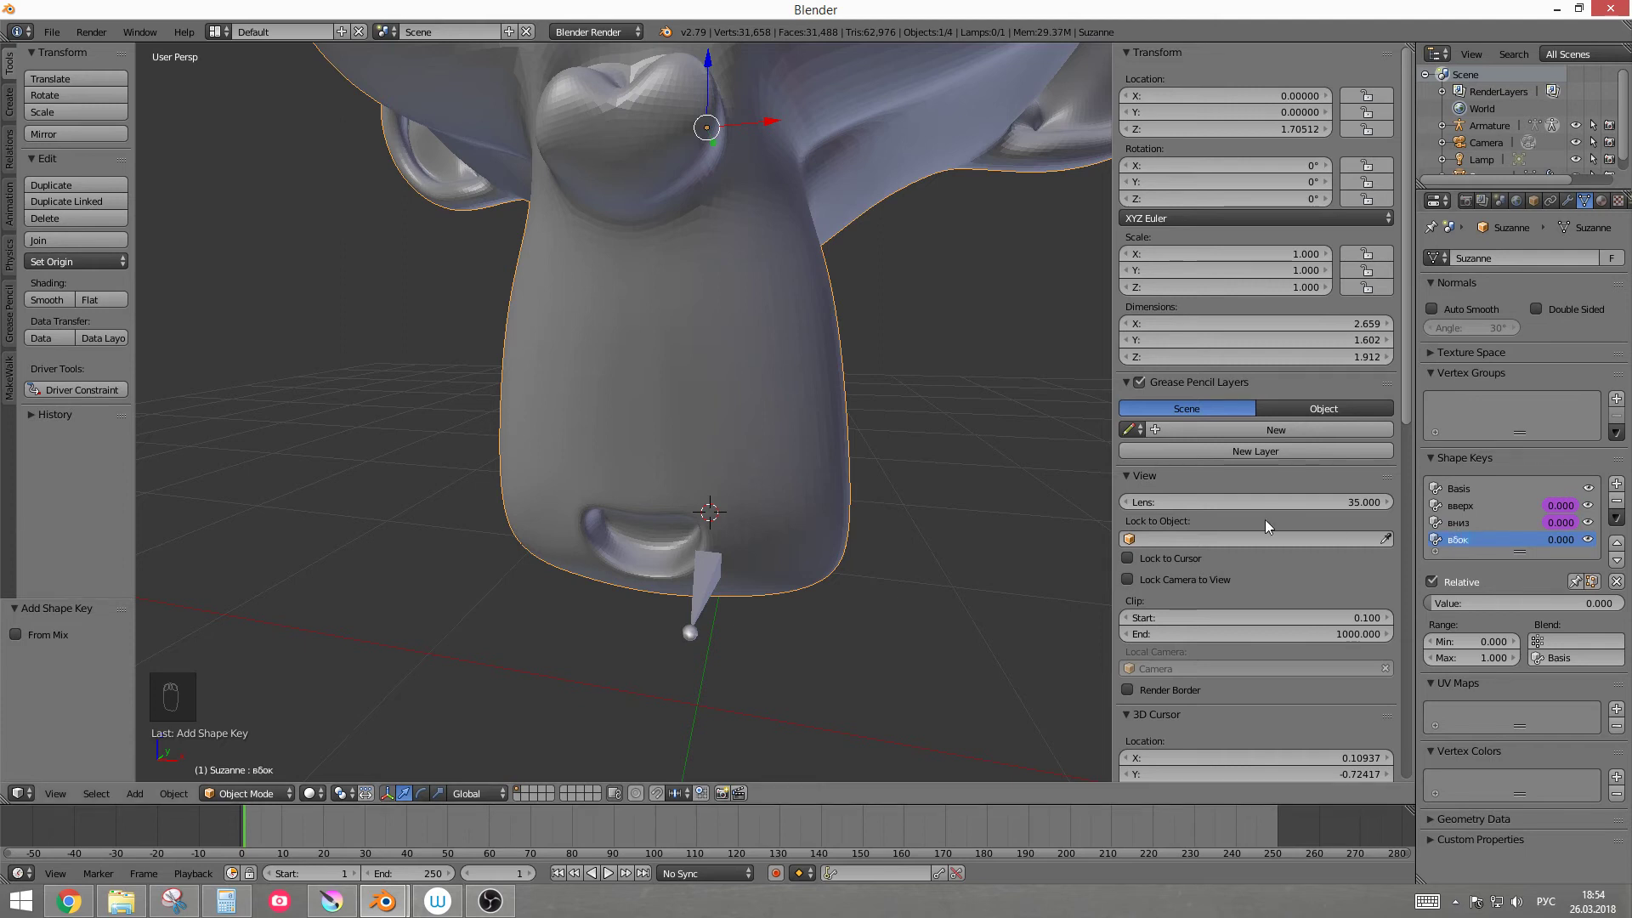
pyautogui.moveTo(1561, 546); pyautogui.dragTo(241, 796)
pyautogui.click(394, 715)
pyautogui.moveTo(721, 584); pyautogui.dragTo(847, 581)
pyautogui.click(846, 581)
pyautogui.middleClick(868, 577)
pyautogui.click(876, 577)
pyautogui.middleClick(877, 577)
pyautogui.doubleClick(877, 547)
pyautogui.middleClick(877, 547)
pyautogui.middleClick(822, 580)
pyautogui.moveTo(670, 666); pyautogui.dragTo(738, 494)
pyautogui.moveTo(756, 585); pyautogui.dragTo(628, 578)
pyautogui.middleClick(644, 564)
# Step: Sculpt the mouth into a sideways shape for вбок, then return to posing the armature
pyautogui.press('f')
pyautogui.moveTo(766, 571); pyautogui.dragTo(1607, 531)
pyautogui.middleClick(1496, 548)
pyautogui.middleClick(1607, 531)
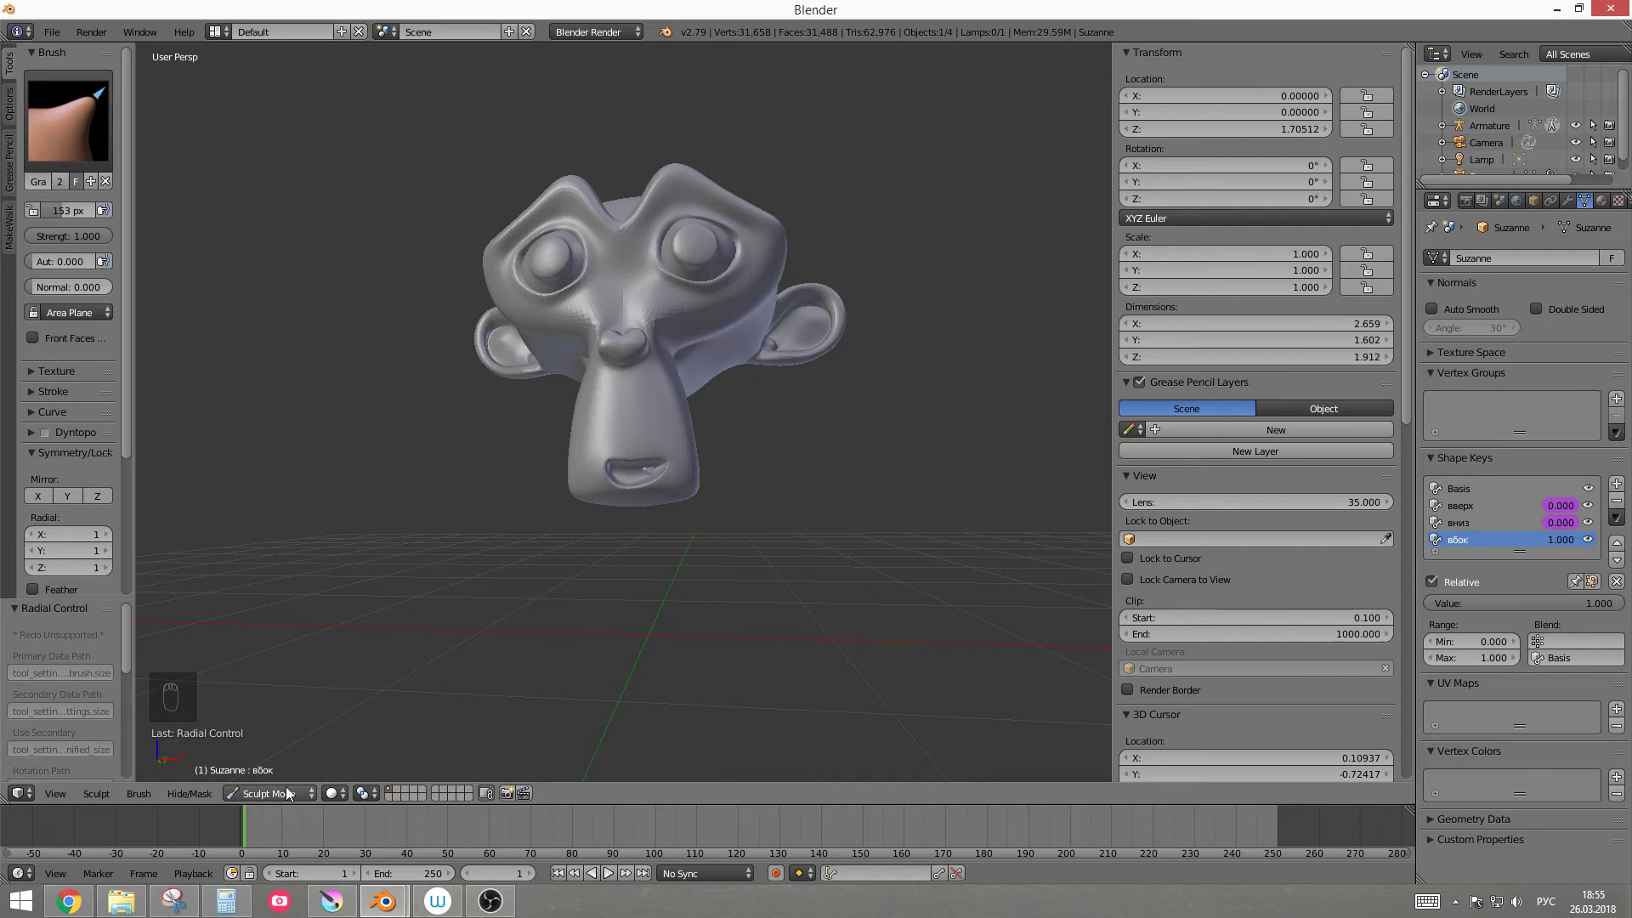
pyautogui.moveTo(293, 800); pyautogui.dragTo(1525, 550)
pyautogui.moveTo(1570, 546); pyautogui.dragTo(979, 495)
pyautogui.moveTo(696, 392); pyautogui.dragTo(590, 542)
pyautogui.moveTo(590, 541); pyautogui.dragTo(584, 585)
pyautogui.press('w')
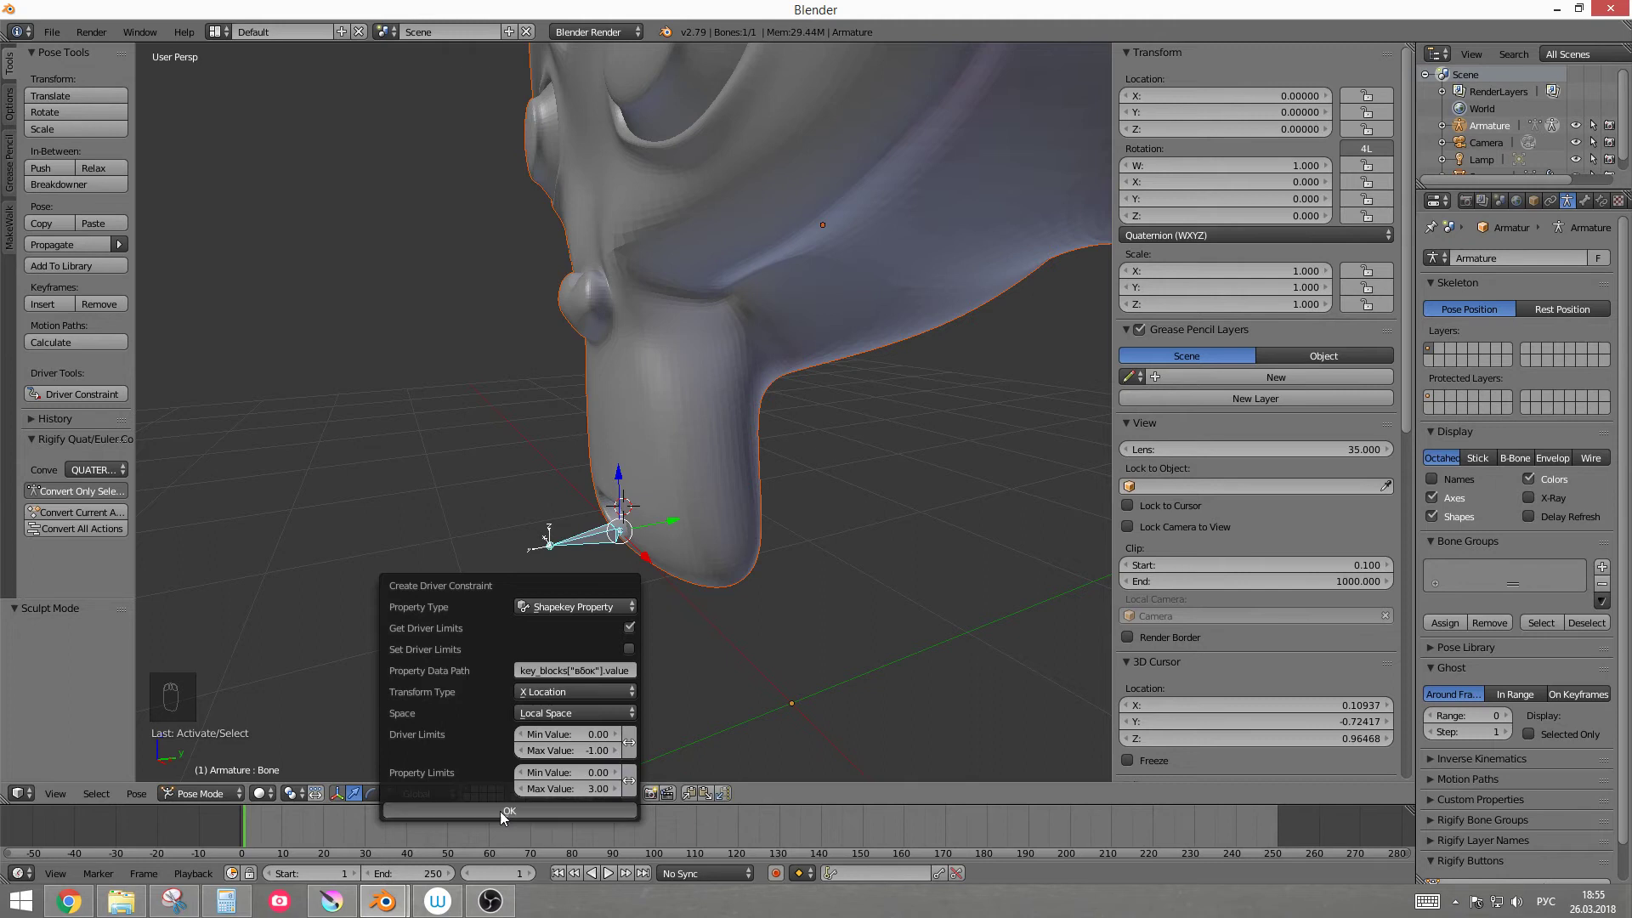
# Step: Link the вбок shape key value to the mouth bone with a driver and move the bone to test it
pyautogui.moveTo(532, 581); pyautogui.dragTo(730, 529)
pyautogui.moveTo(730, 529); pyautogui.dragTo(843, 538)
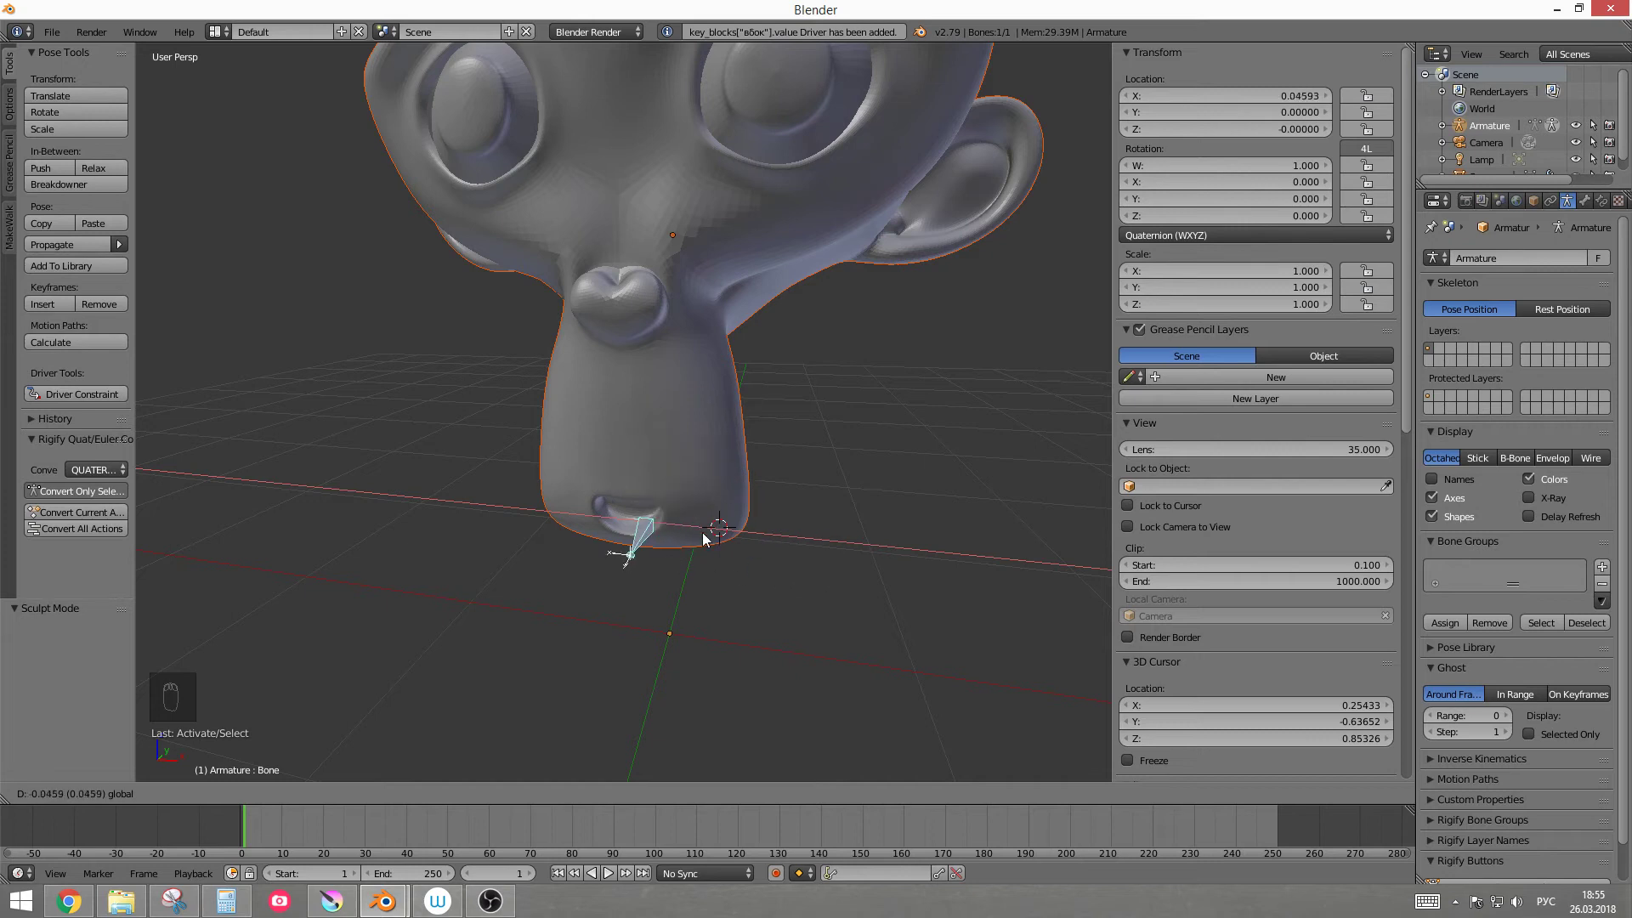
pyautogui.moveTo(672, 563); pyautogui.dragTo(701, 683)
pyautogui.press('g')
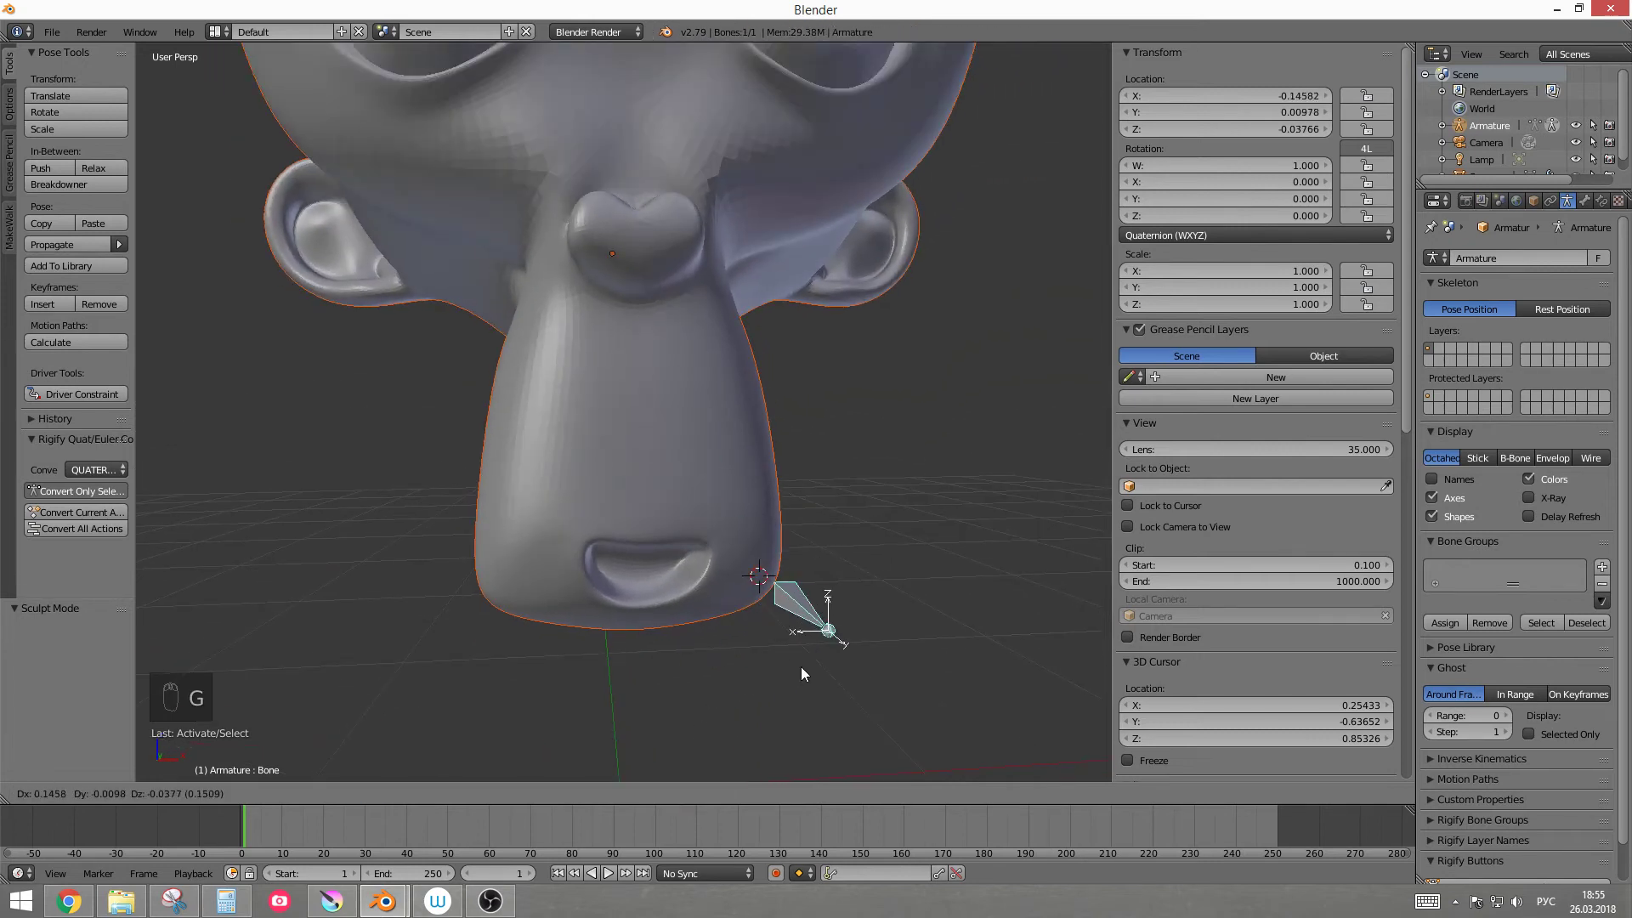
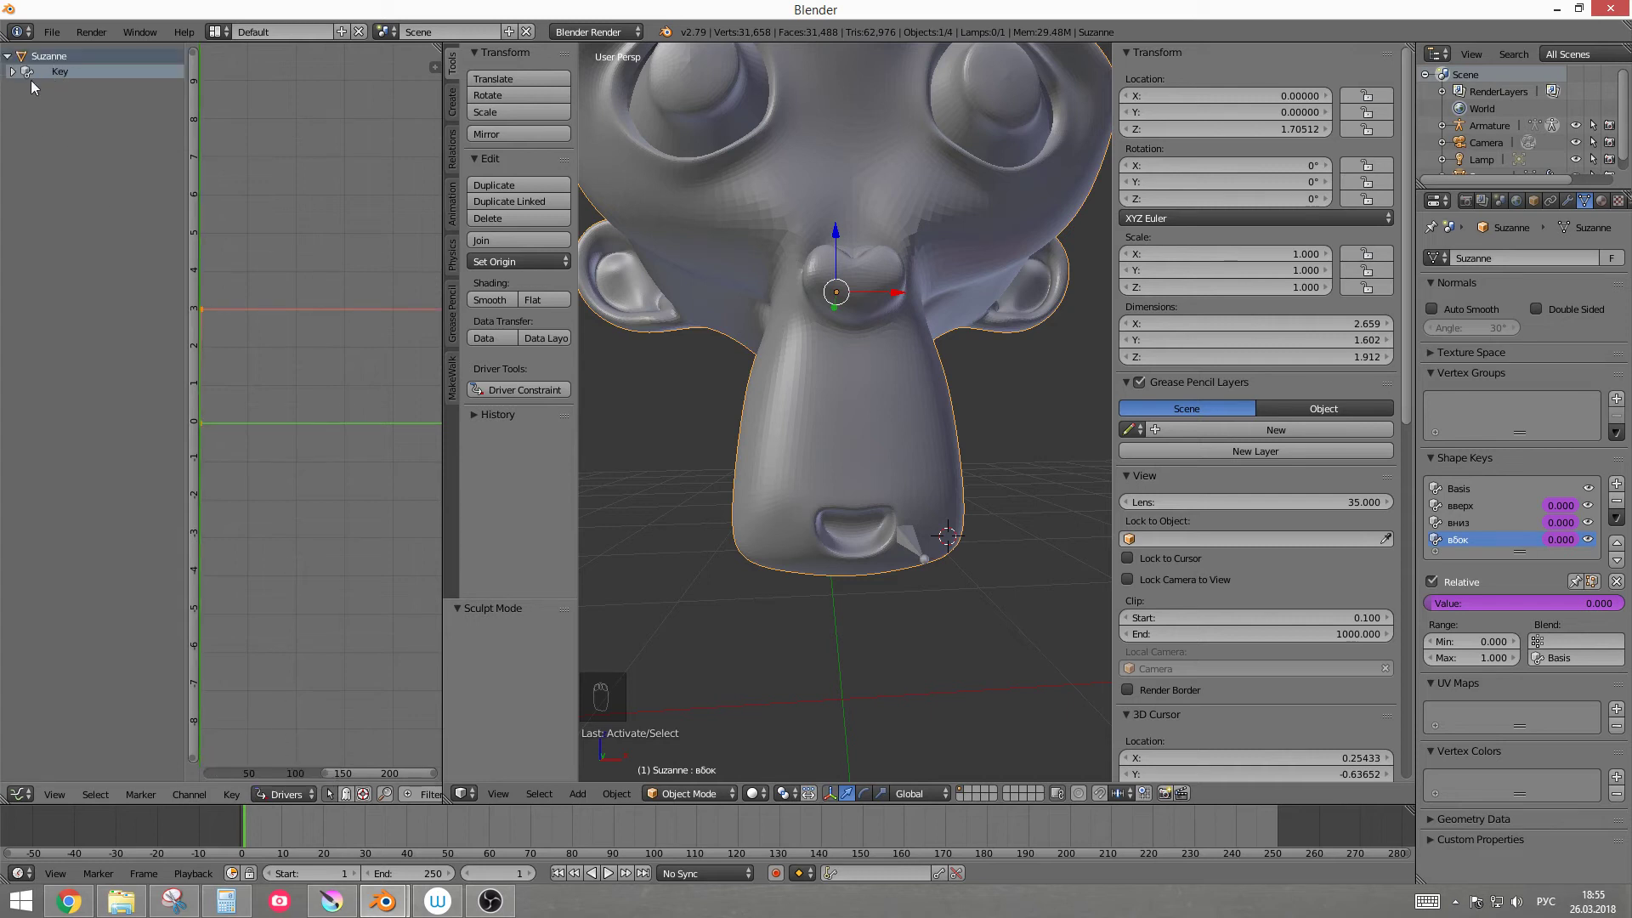
# Step: Reveal the вверх, вниз and вбок drivers and inspect the вбок curve's keyframe at frame 0, value 0
pyautogui.moveTo(19, 79); pyautogui.dragTo(80, 127)
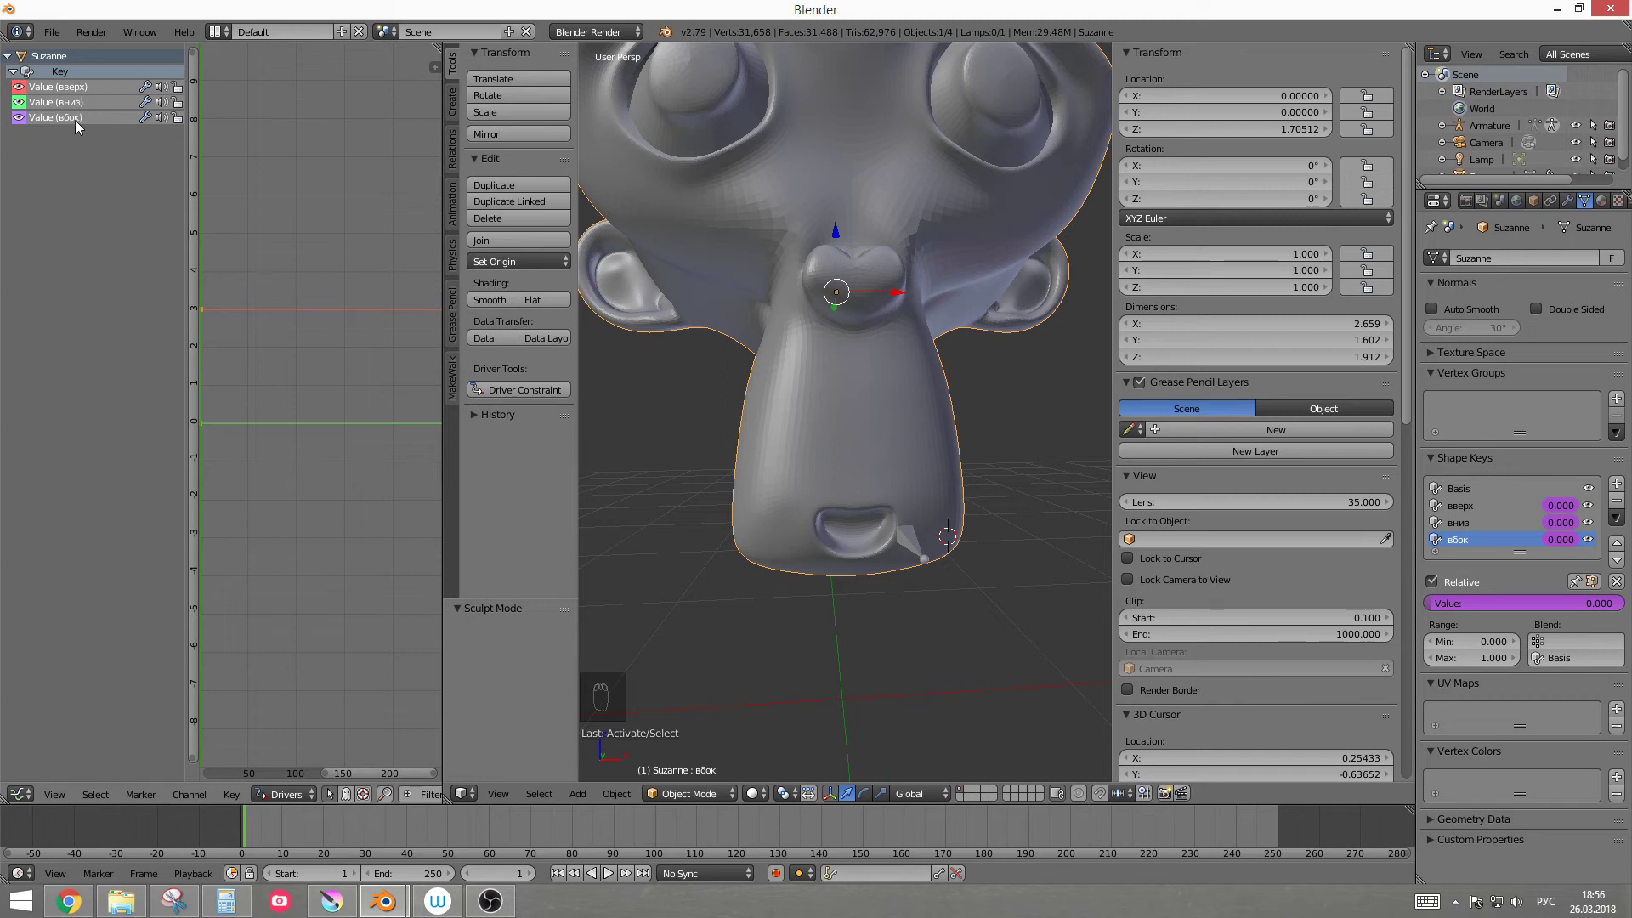
pyautogui.moveTo(68, 124); pyautogui.dragTo(342, 191)
pyautogui.moveTo(343, 191); pyautogui.dragTo(411, 240)
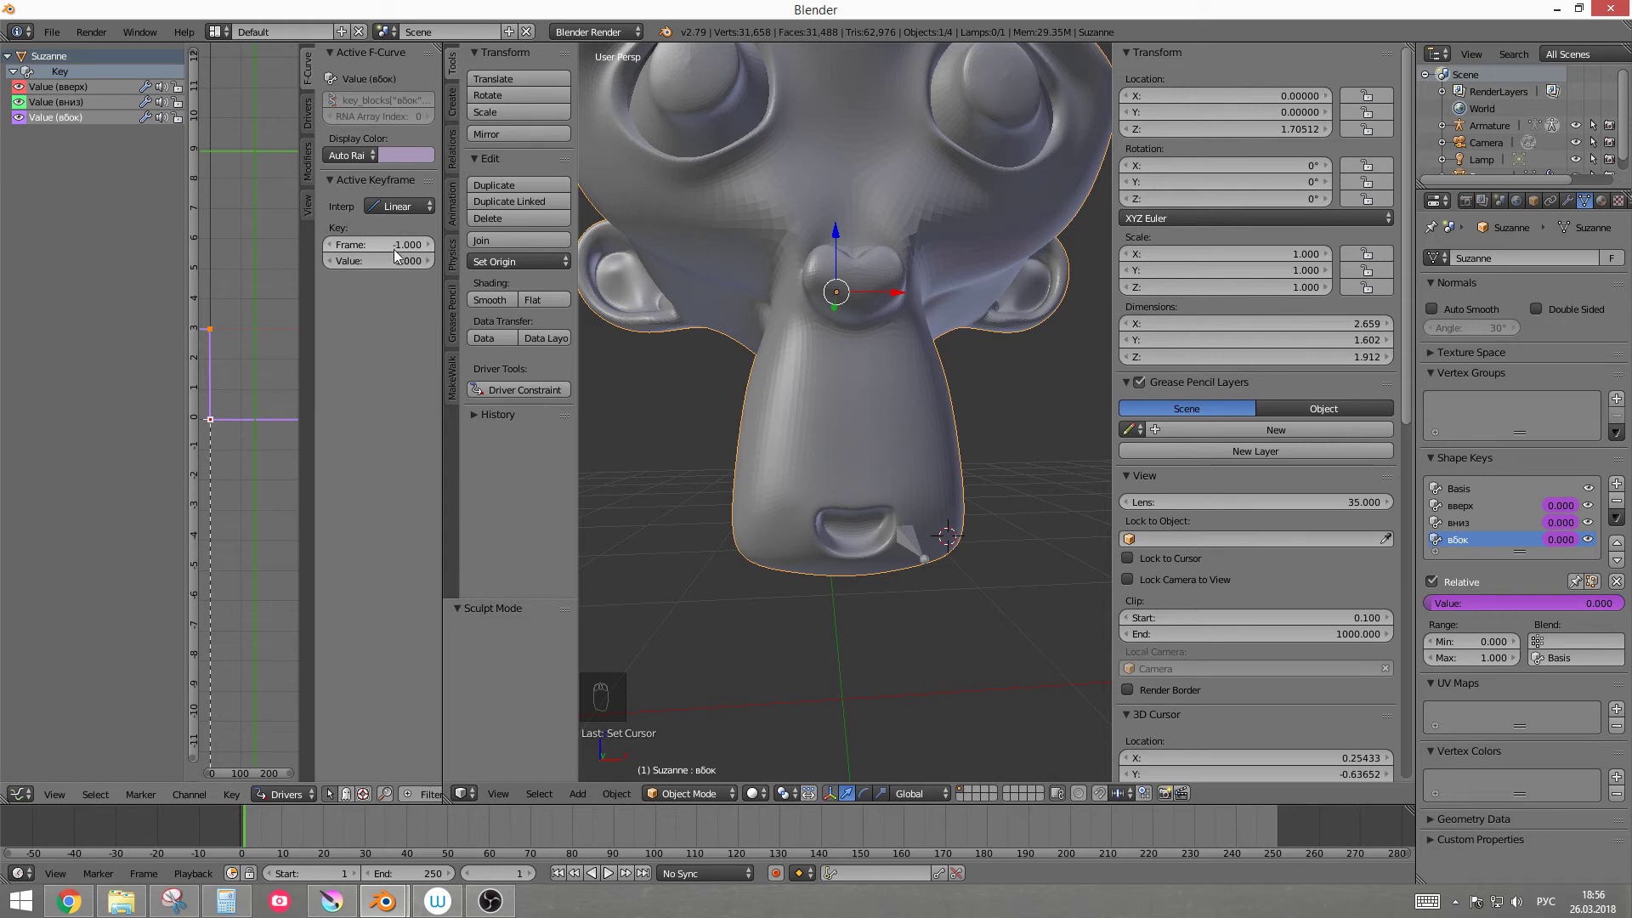
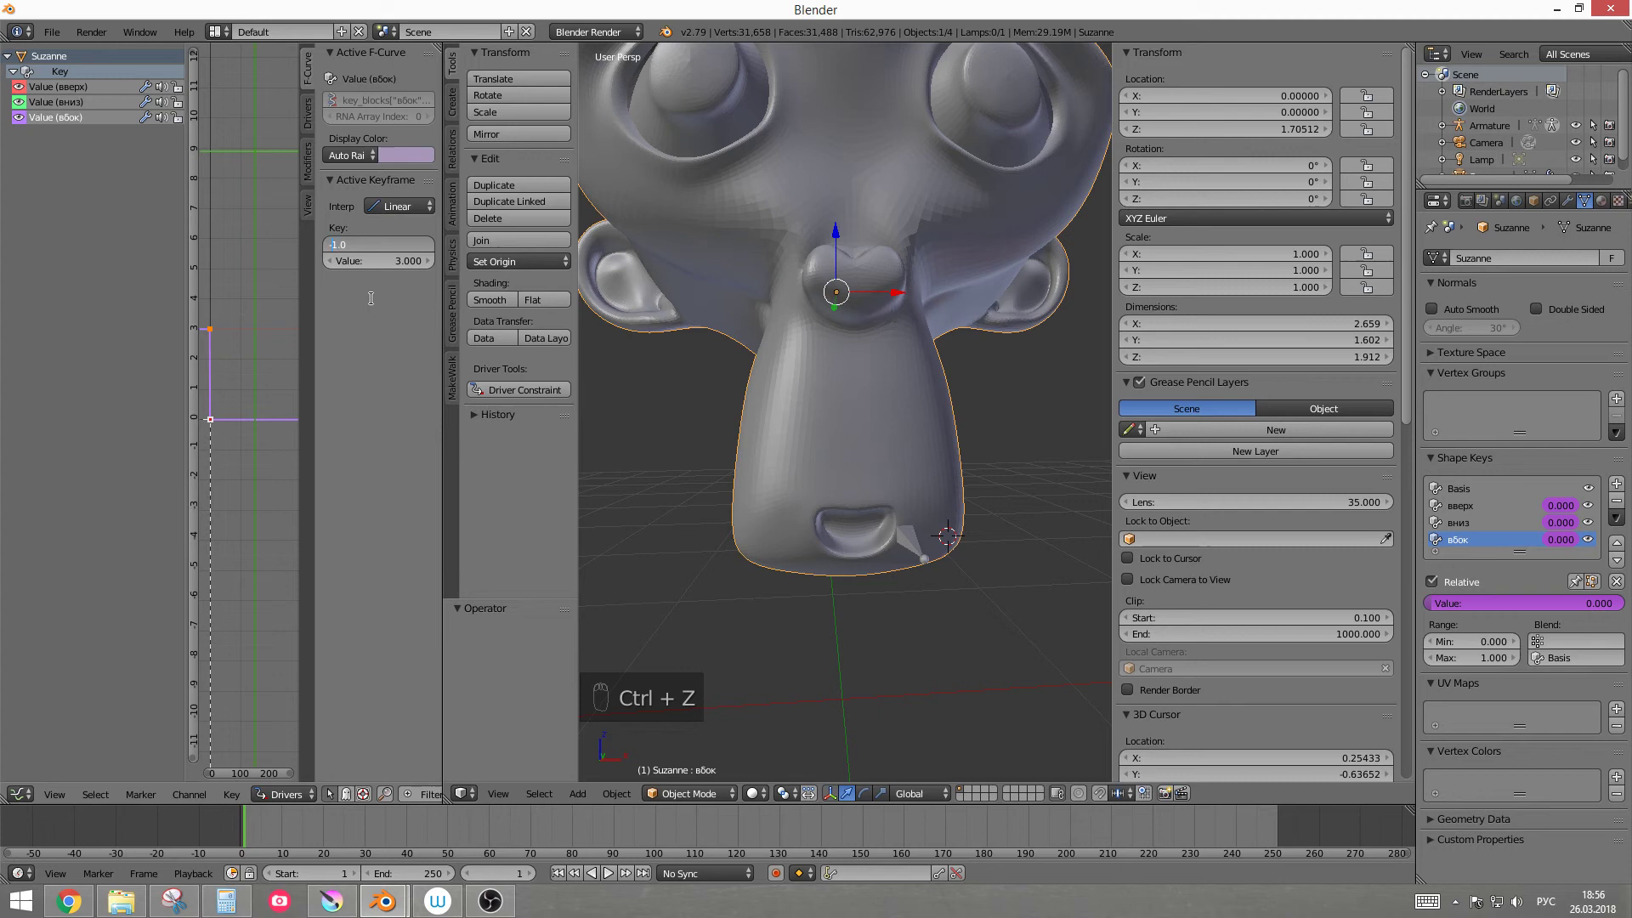
pyautogui.press('Left')
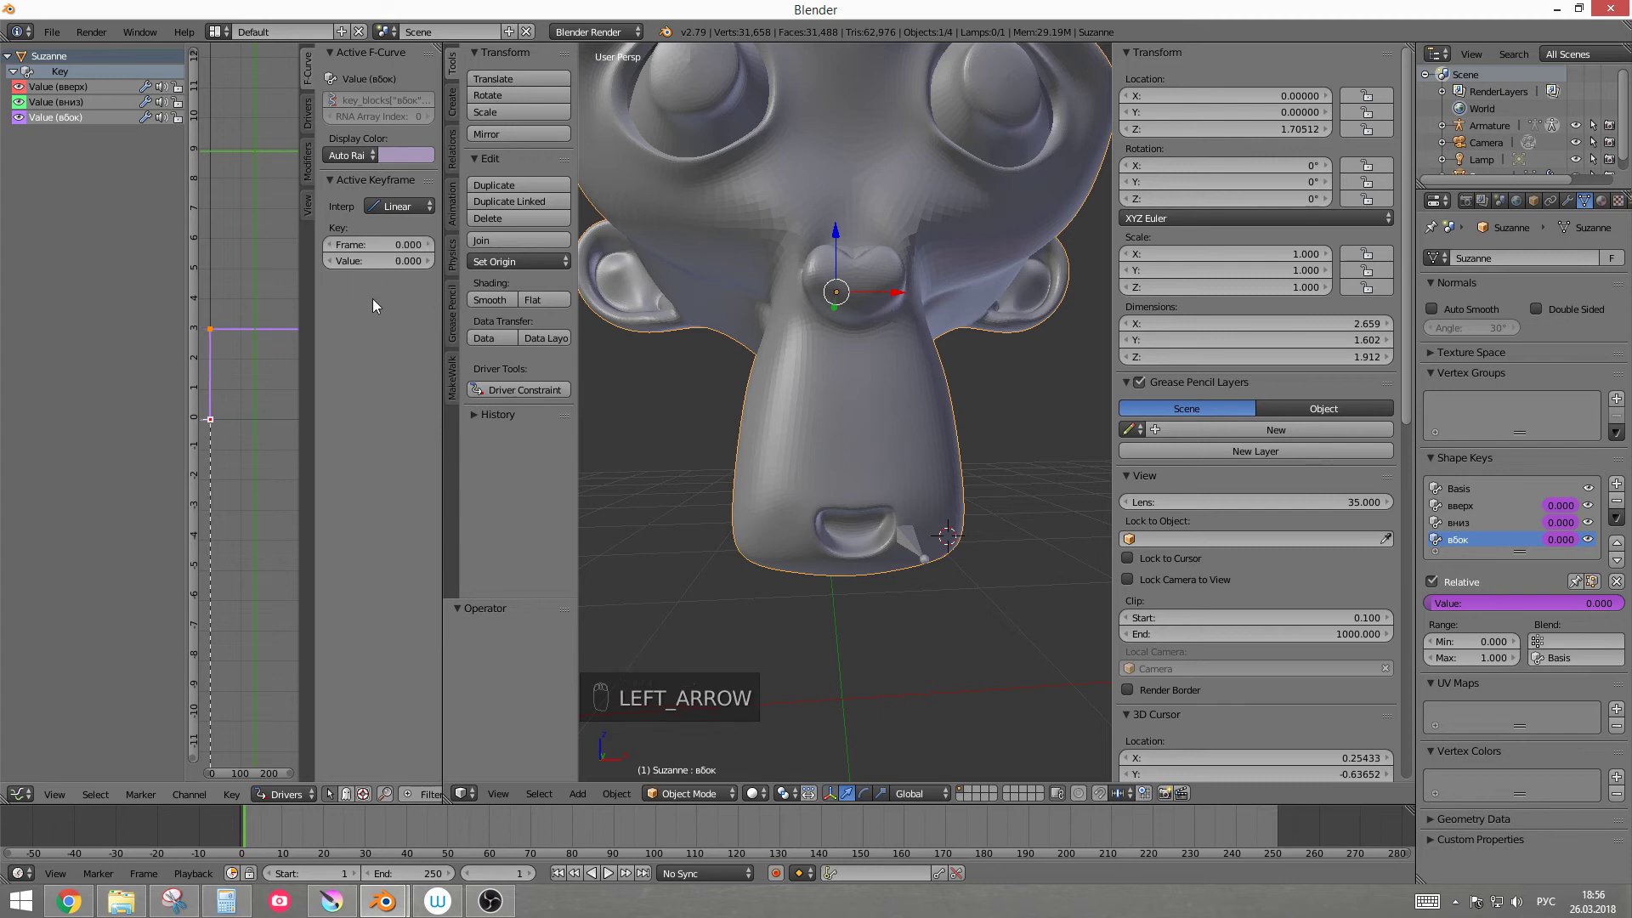
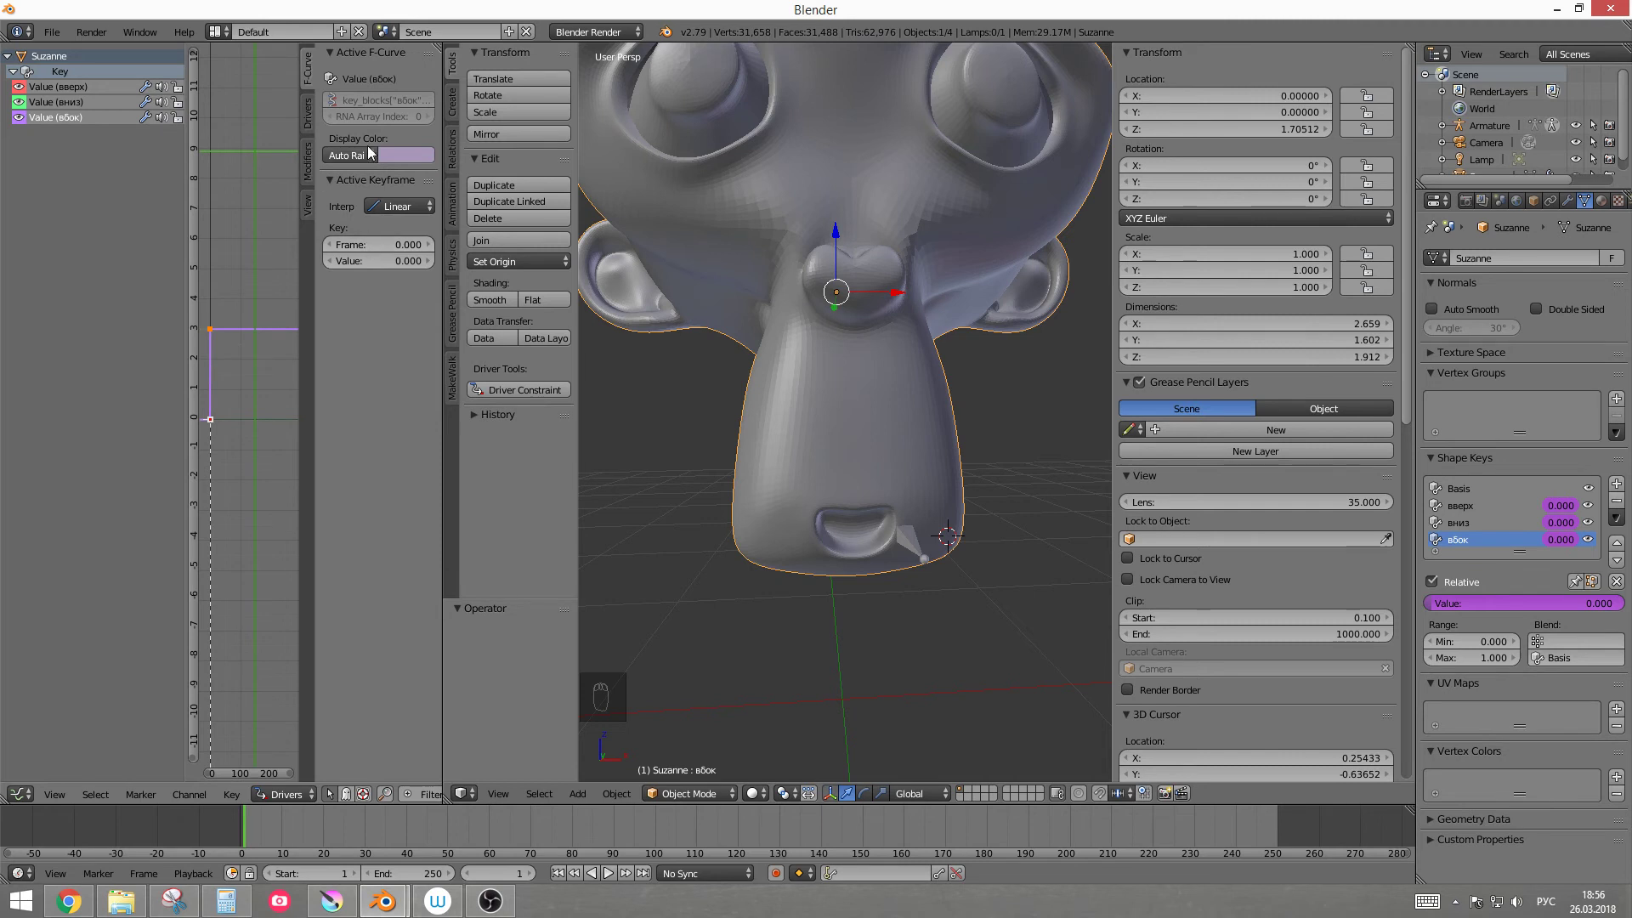
# Step: Select the вбок driver's upper keyframe and raise its value from 3 to 10, then 20
pyautogui.moveTo(920, 547); pyautogui.dragTo(907, 571)
pyautogui.press('g')
pyautogui.click(907, 571)
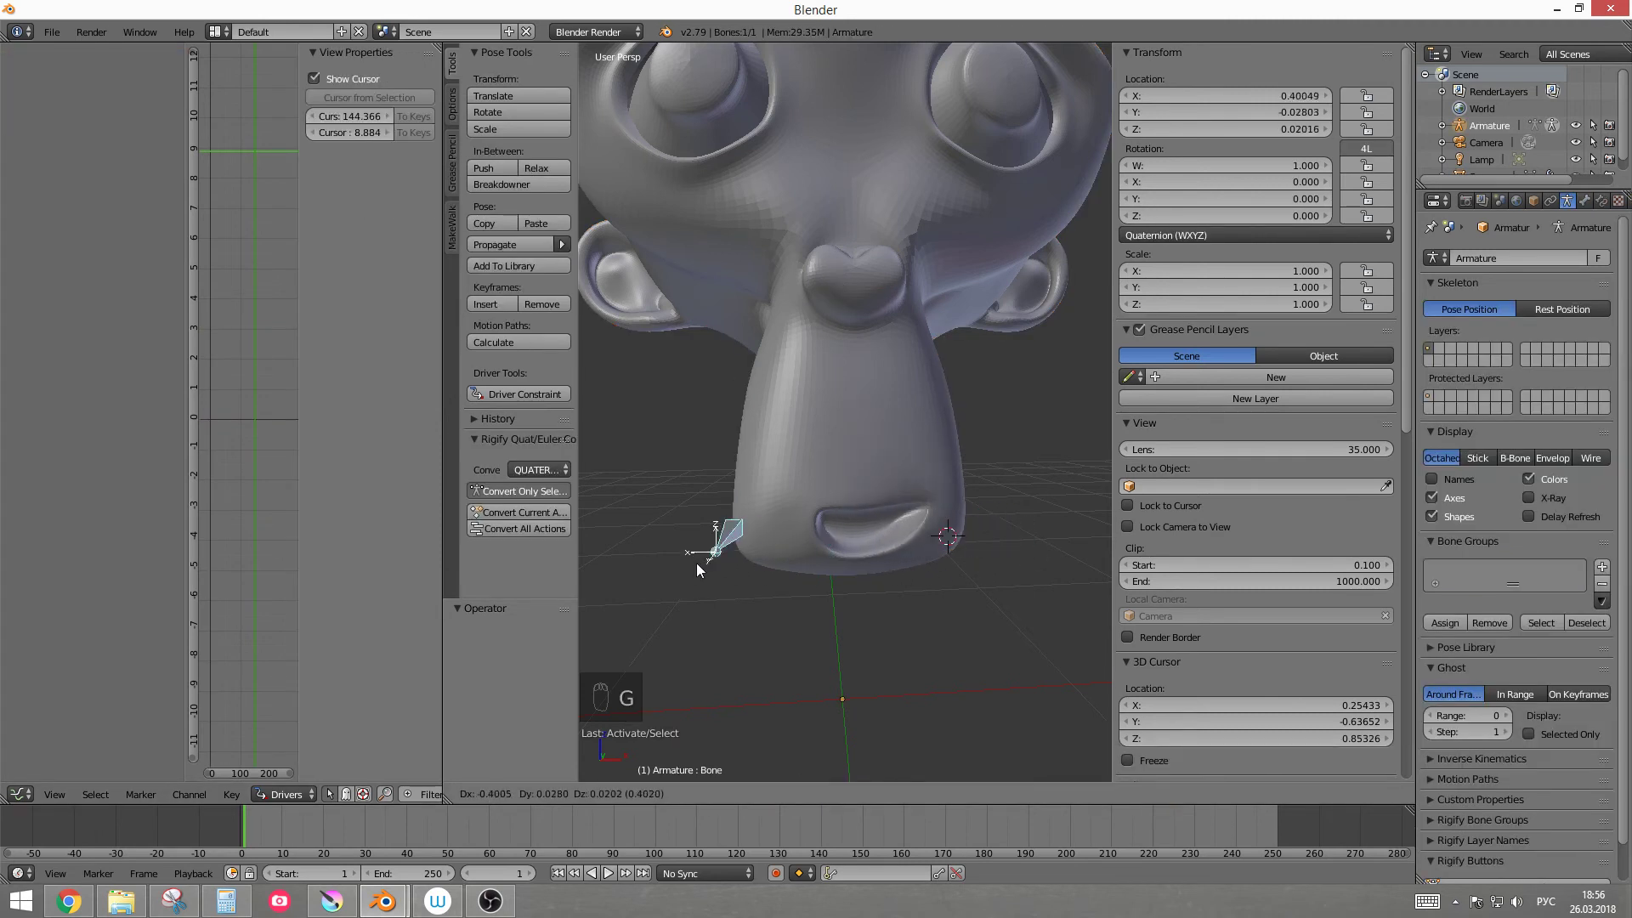
pyautogui.moveTo(913, 425); pyautogui.dragTo(213, 339)
pyautogui.moveTo(212, 339); pyautogui.dragTo(79, 137)
pyautogui.moveTo(82, 117); pyautogui.dragTo(406, 256)
pyautogui.moveTo(217, 333); pyautogui.dragTo(405, 256)
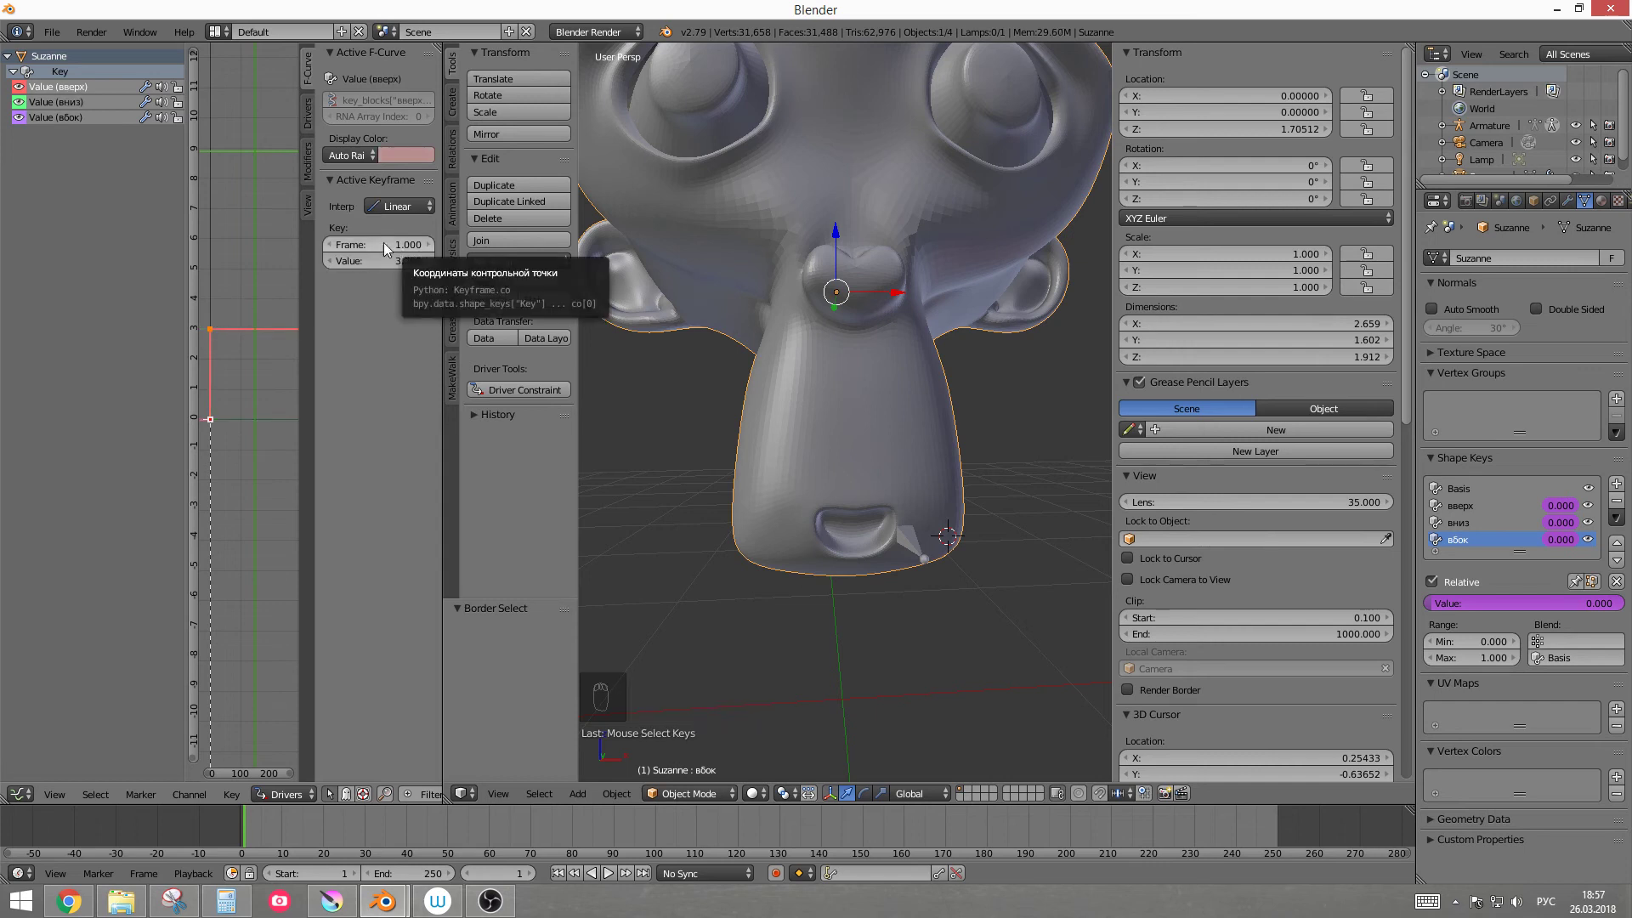
pyautogui.moveTo(80, 108); pyautogui.dragTo(467, 329)
pyautogui.moveTo(211, 333); pyautogui.dragTo(162, 298)
pyautogui.moveTo(215, 332); pyautogui.dragTo(819, 497)
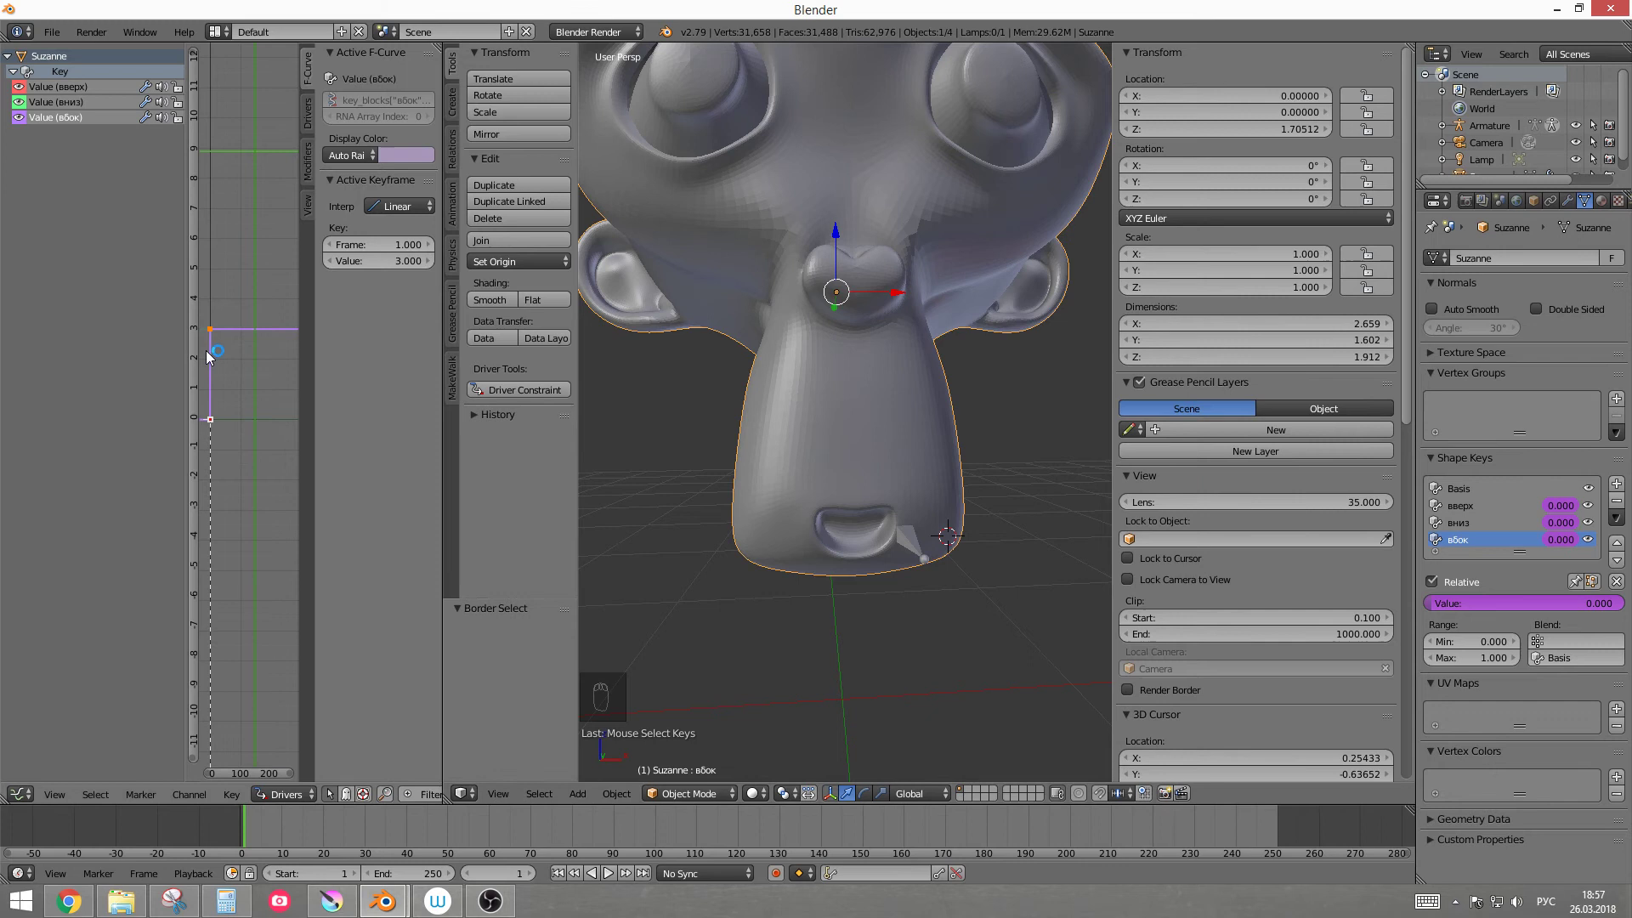
pyautogui.moveTo(196, 363); pyautogui.dragTo(260, 329)
pyautogui.moveTo(263, 320); pyautogui.dragTo(225, 296)
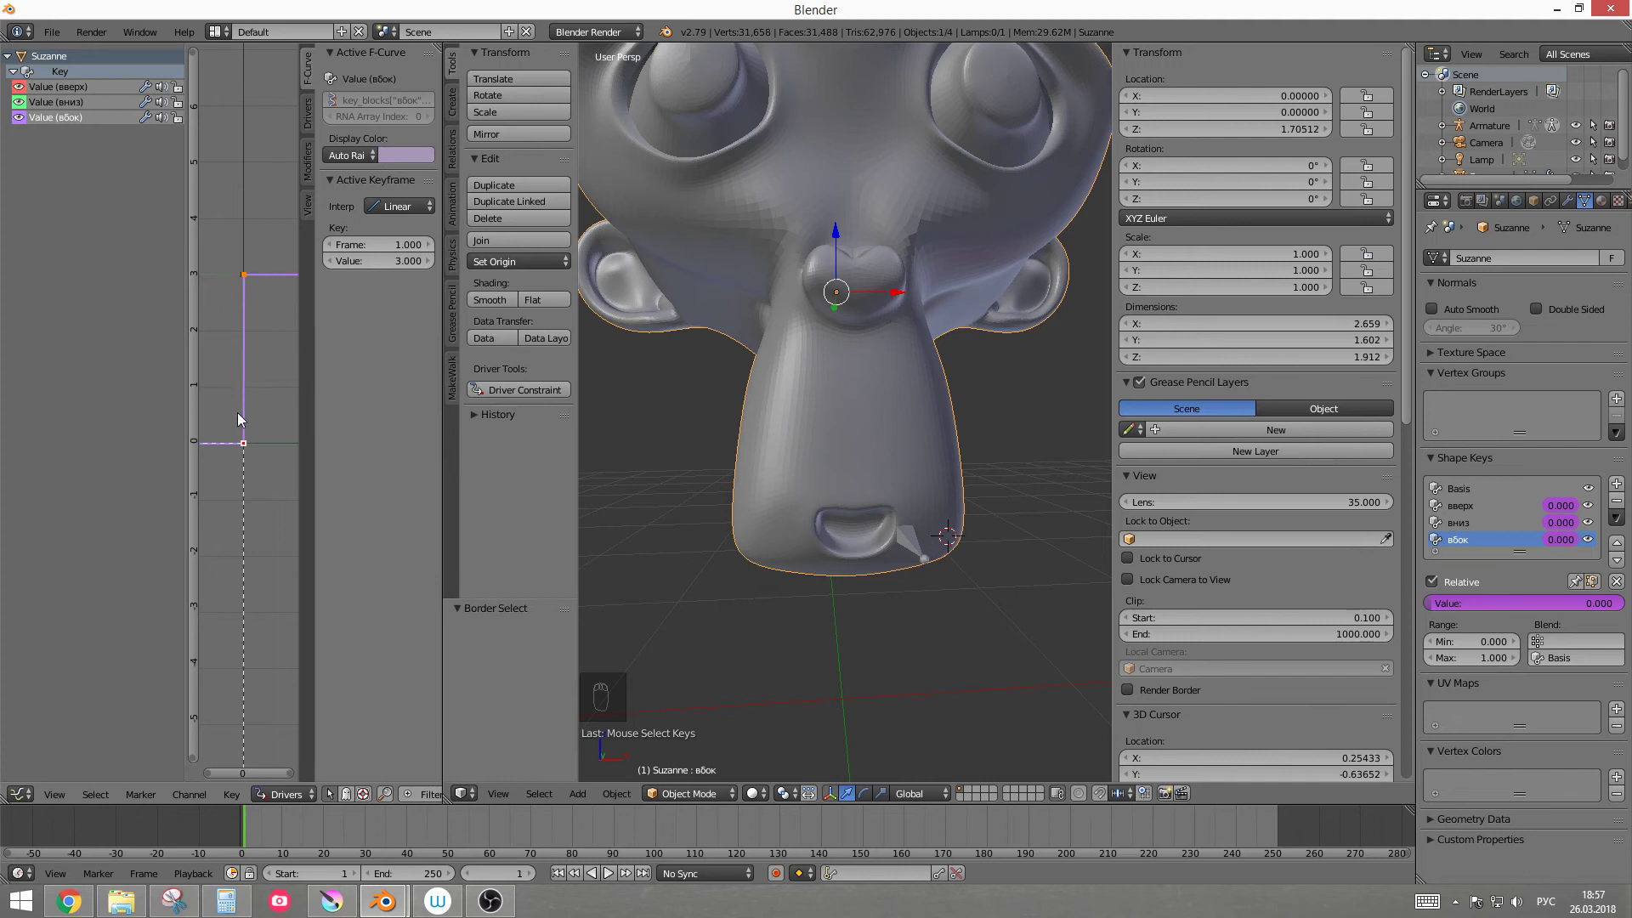
# Step: Move the armature bone sideways in Pose Mode to test the stronger вбок mouth shape
pyautogui.moveTo(916, 538); pyautogui.dragTo(984, 600)
pyautogui.moveTo(932, 552); pyautogui.dragTo(984, 600)
pyautogui.press('g')
pyautogui.moveTo(984, 600); pyautogui.dragTo(945, 618)
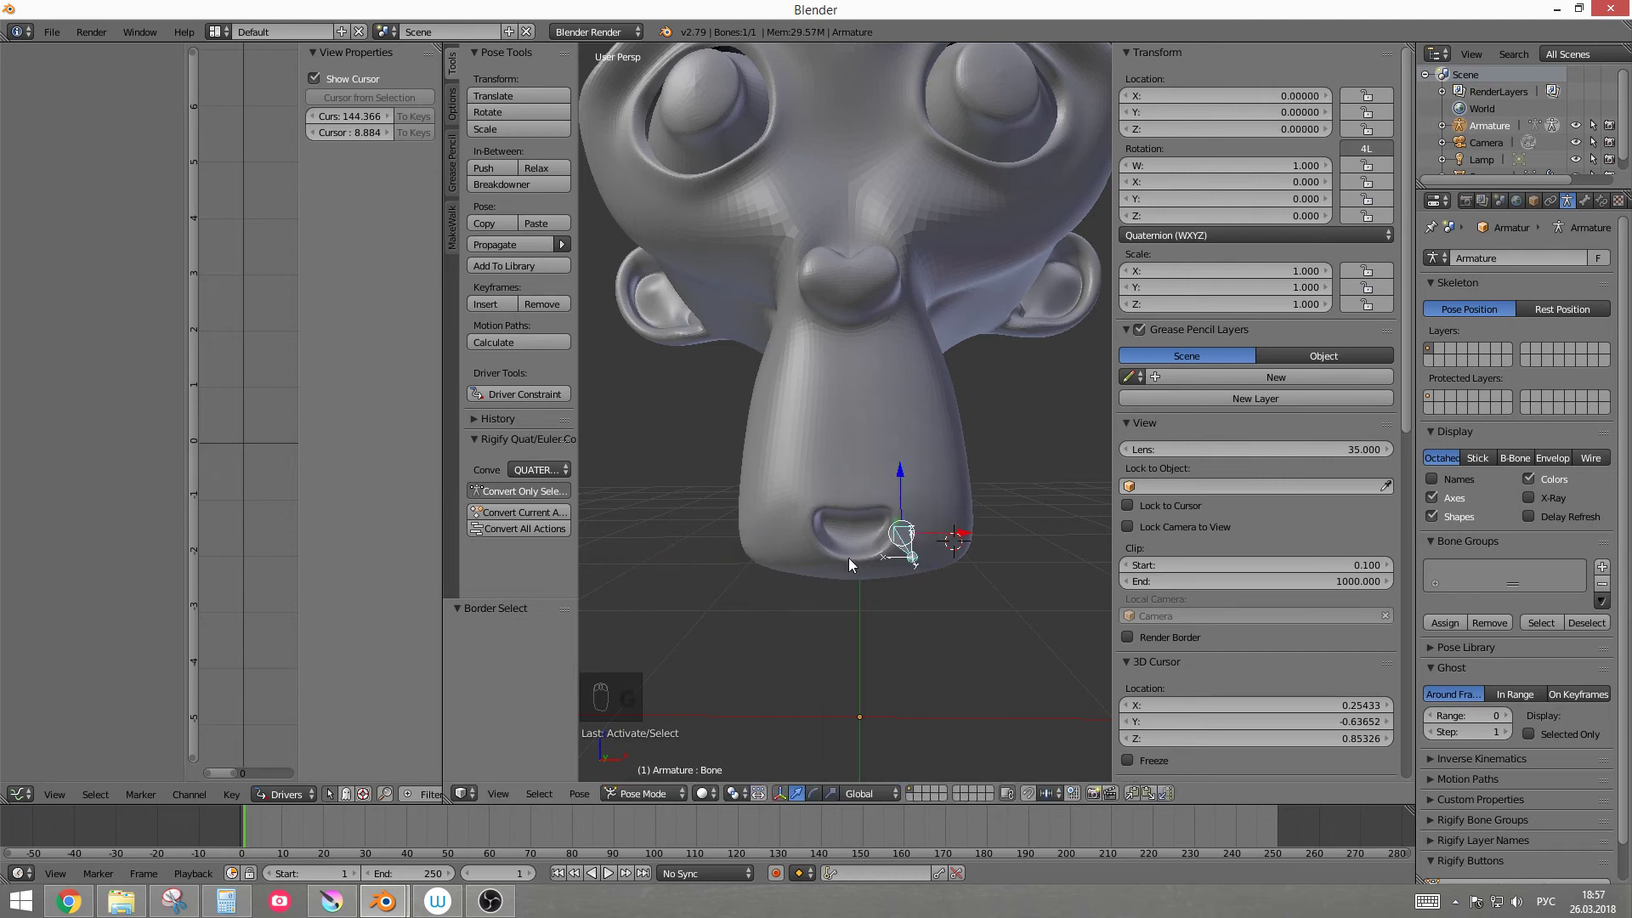
pyautogui.press('g')
pyautogui.press('g')
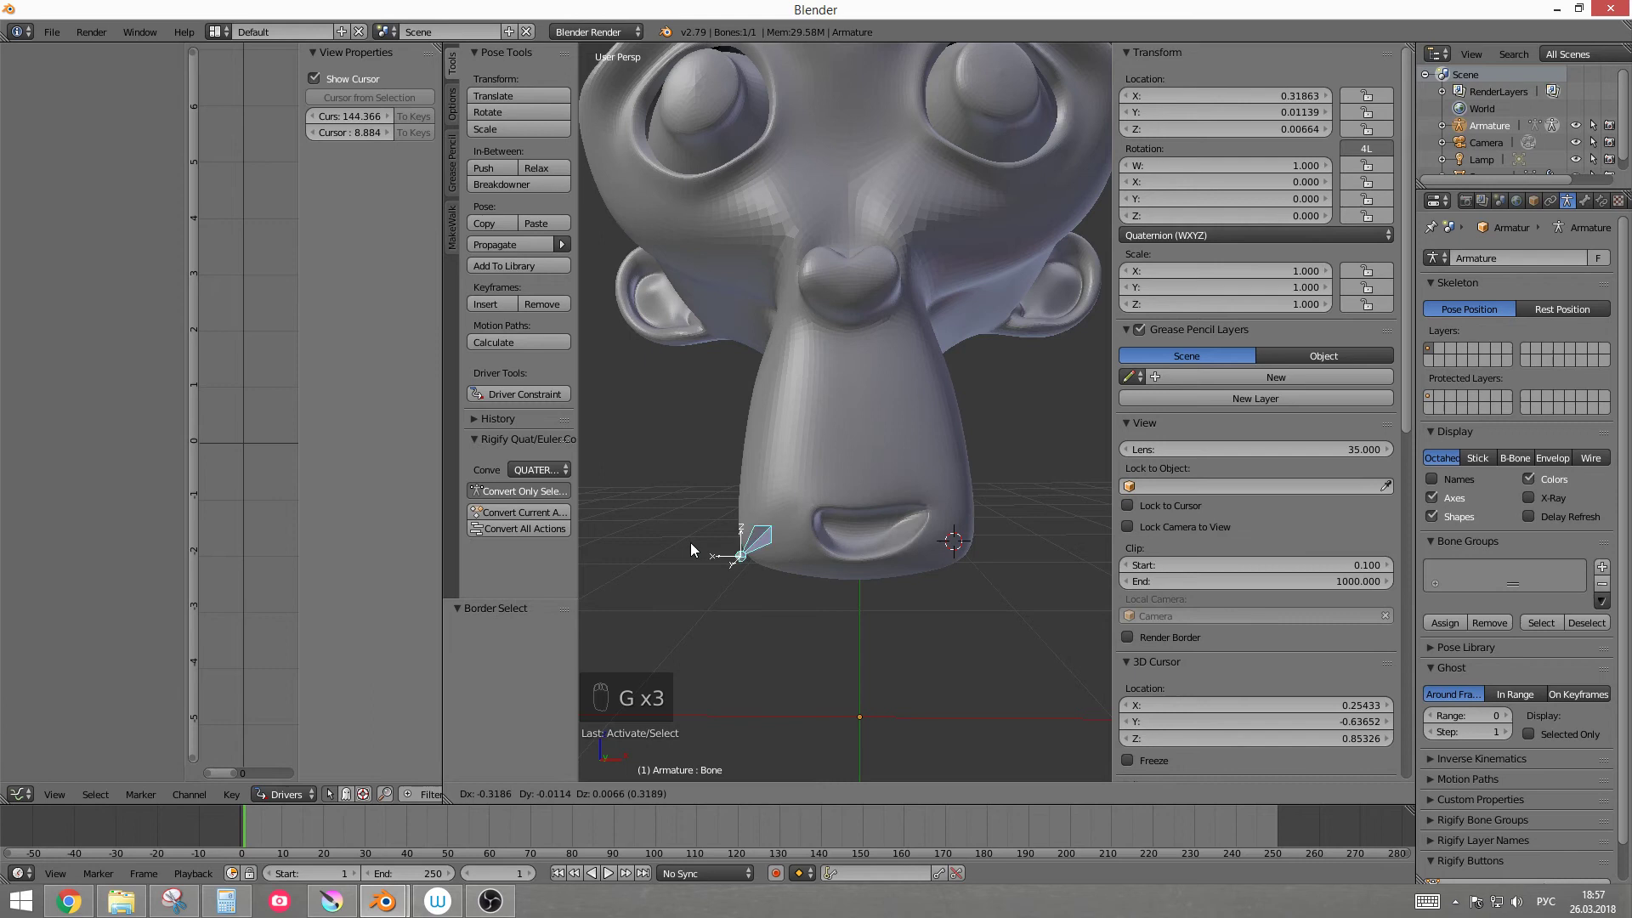
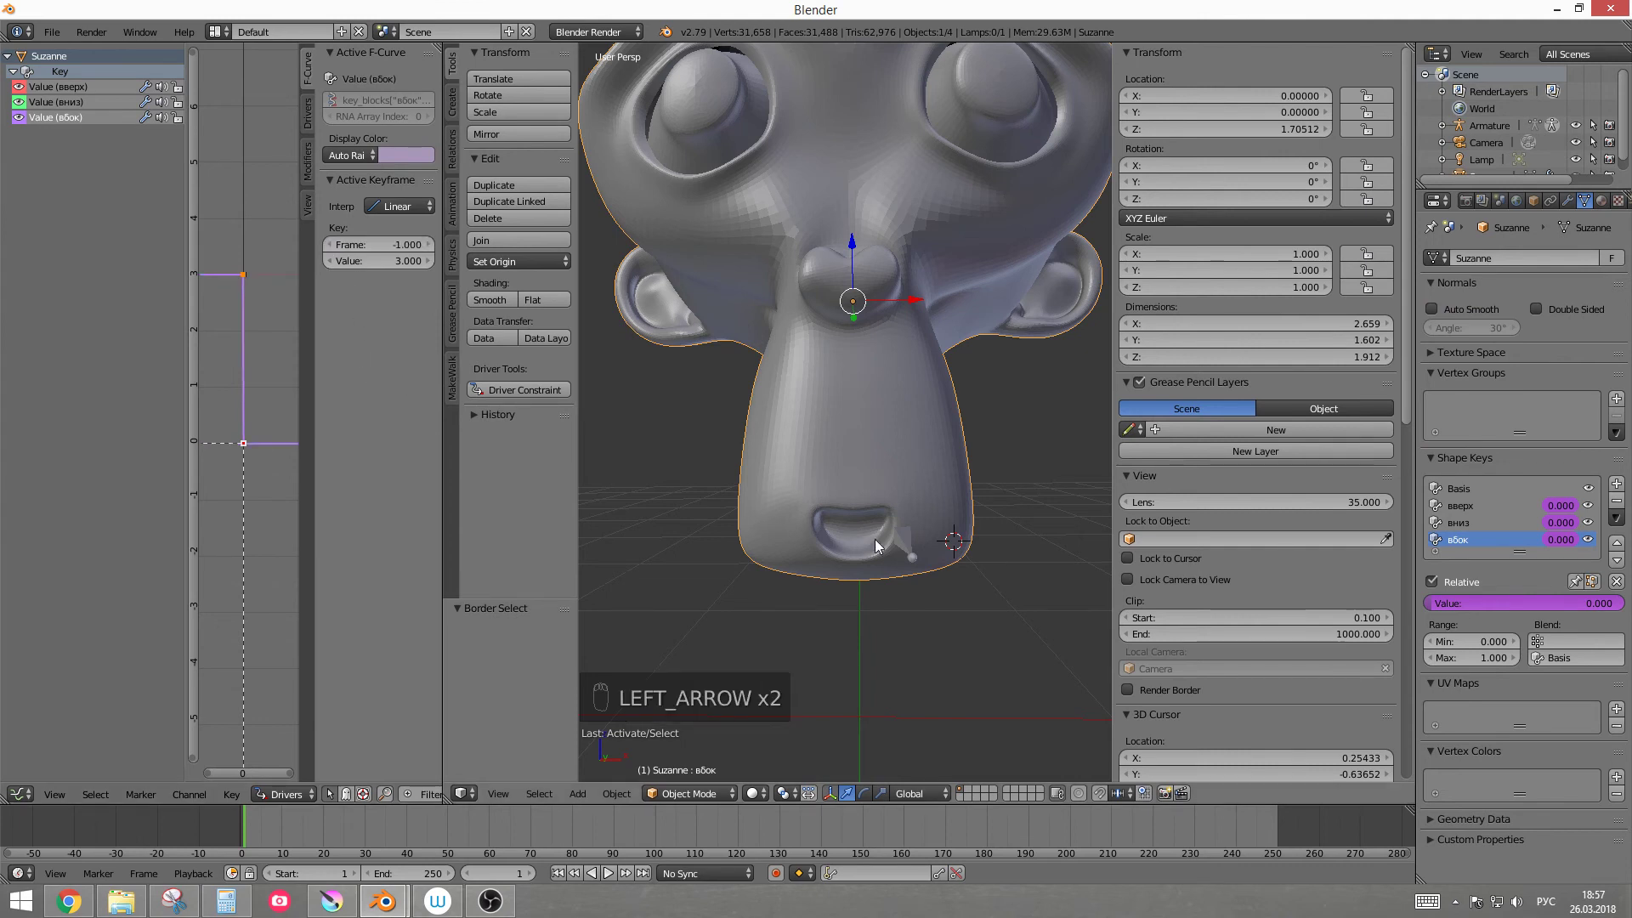
pyautogui.moveTo(917, 550); pyautogui.dragTo(1016, 571)
pyautogui.press('g')
pyautogui.press('g')
pyautogui.press('g')
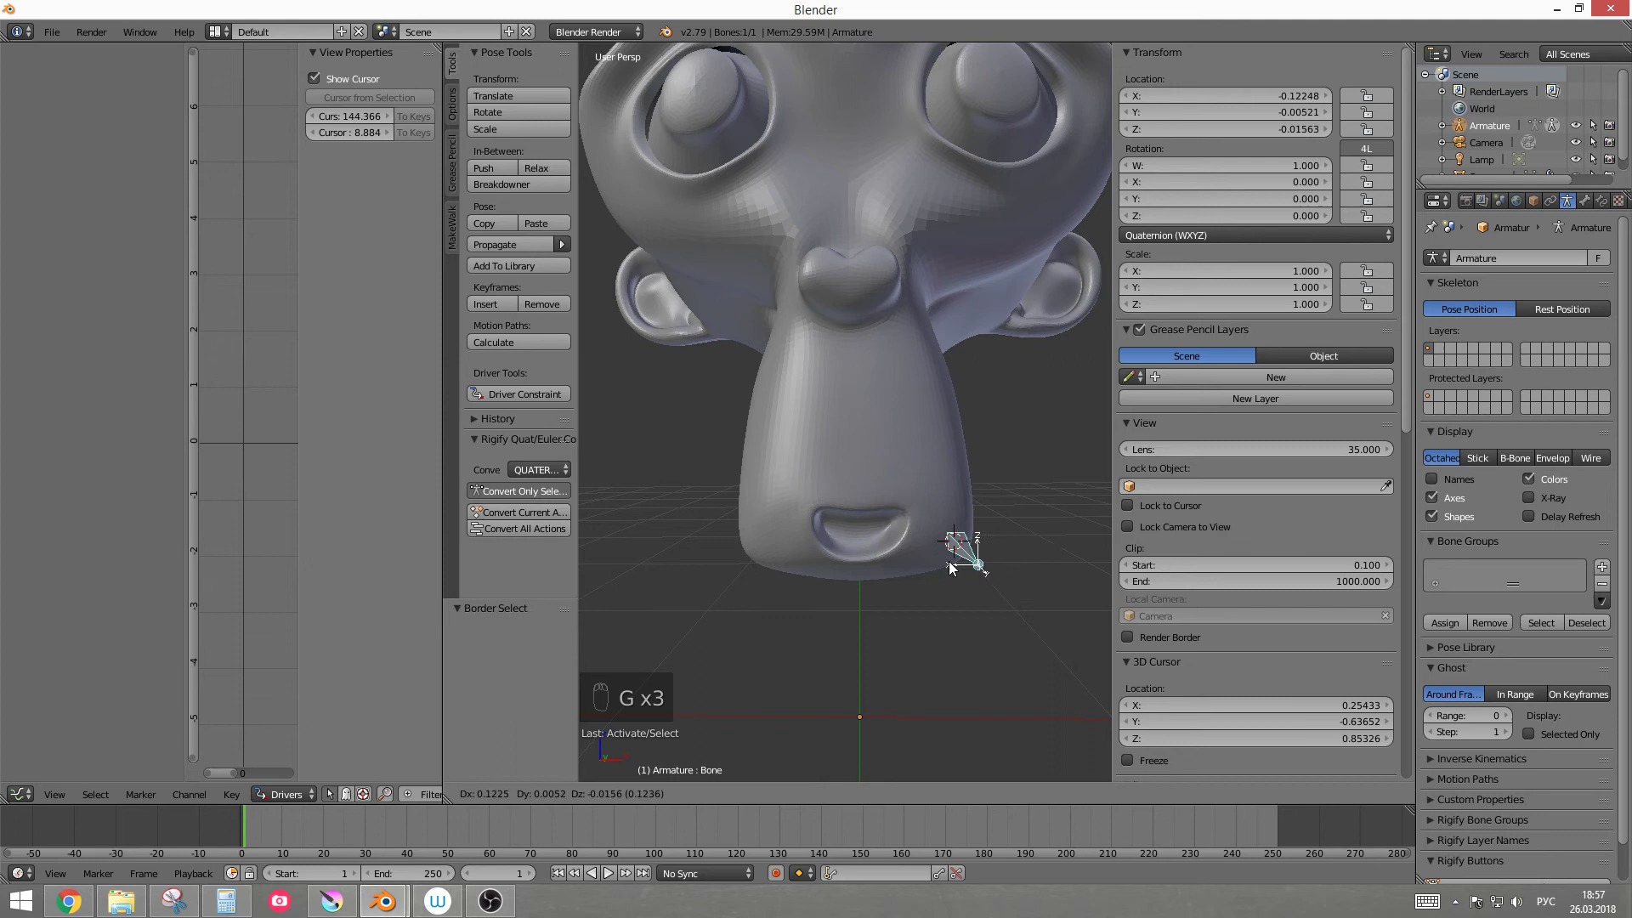
pyautogui.press('g')
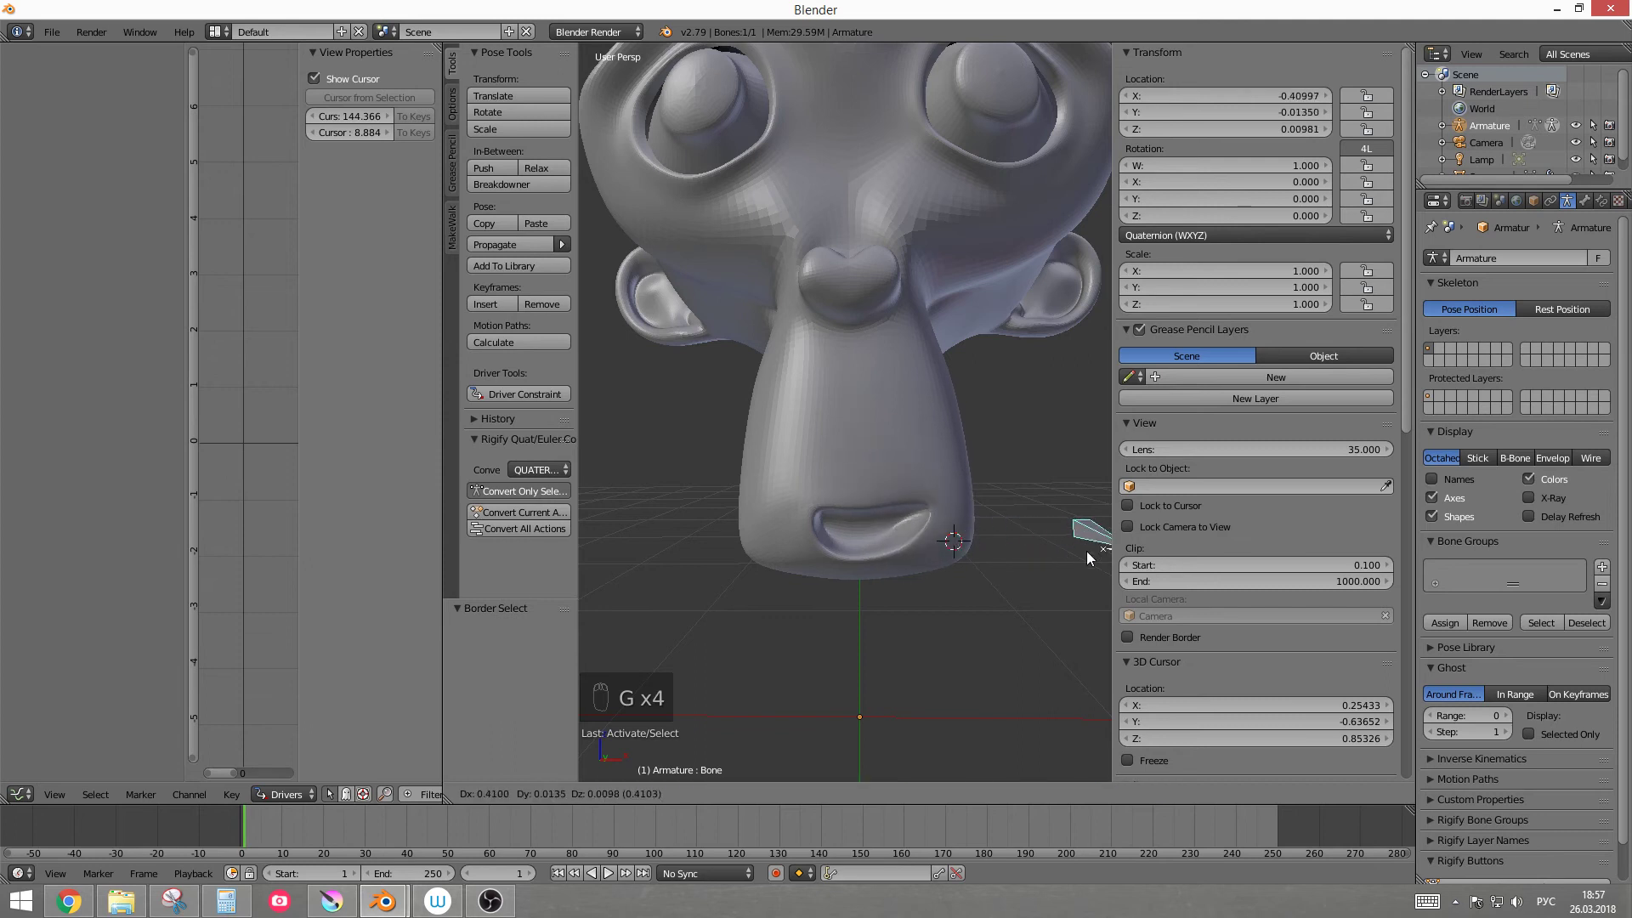
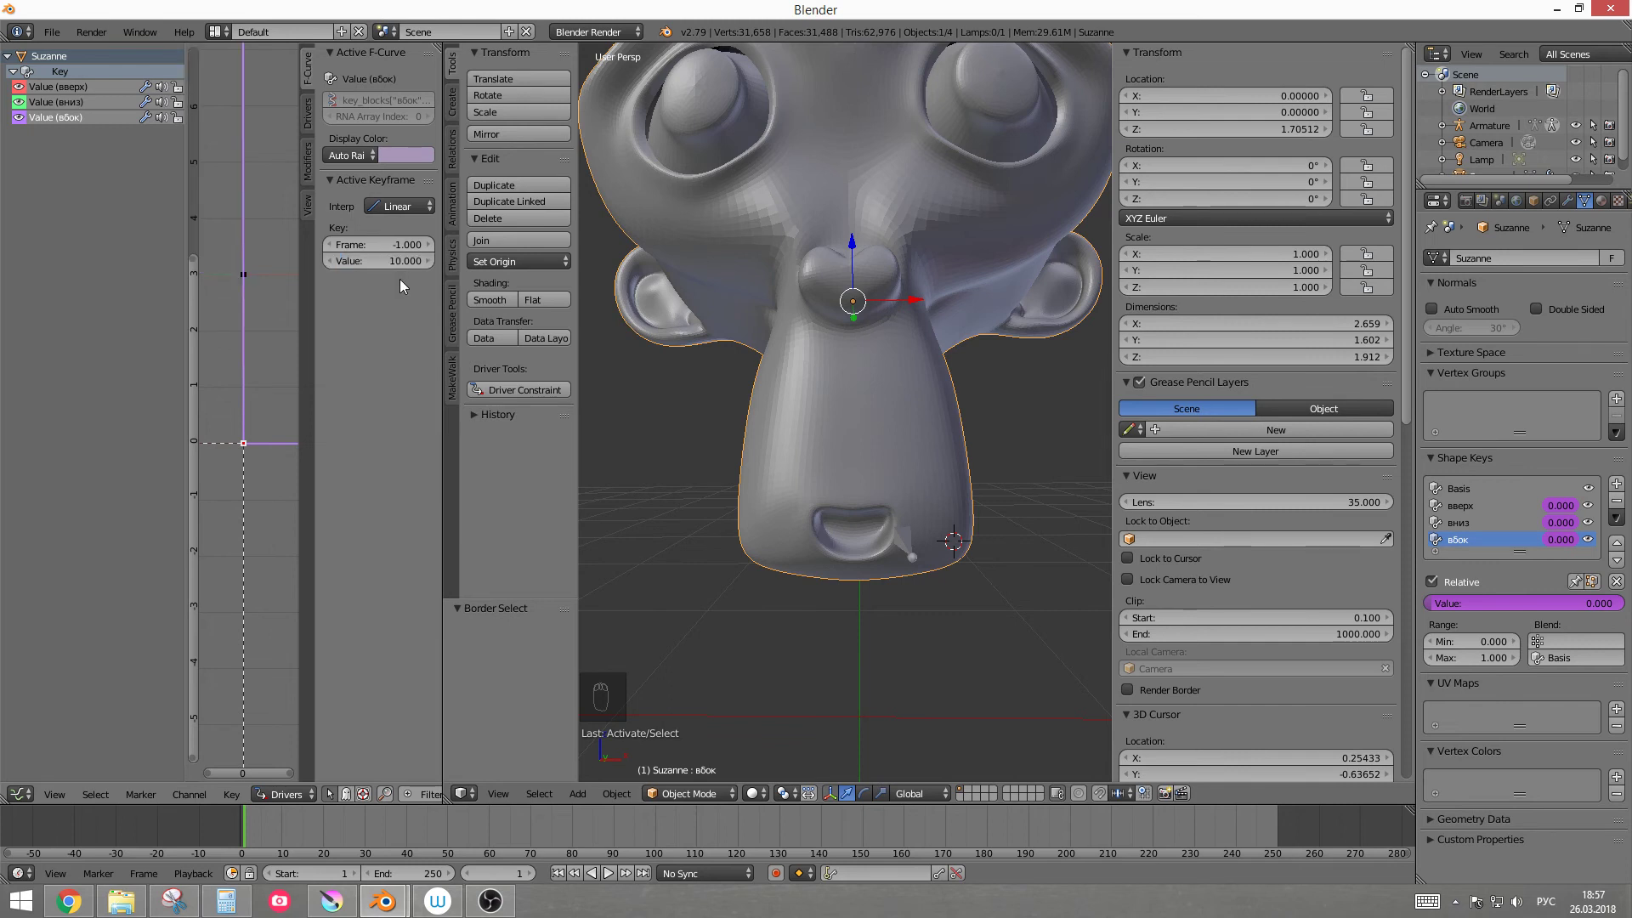
# Step: Test-move the bone again and return it to its rest position
pyautogui.moveTo(906, 546); pyautogui.dragTo(905, 636)
pyautogui.middleClick(905, 636)
pyautogui.press('g')
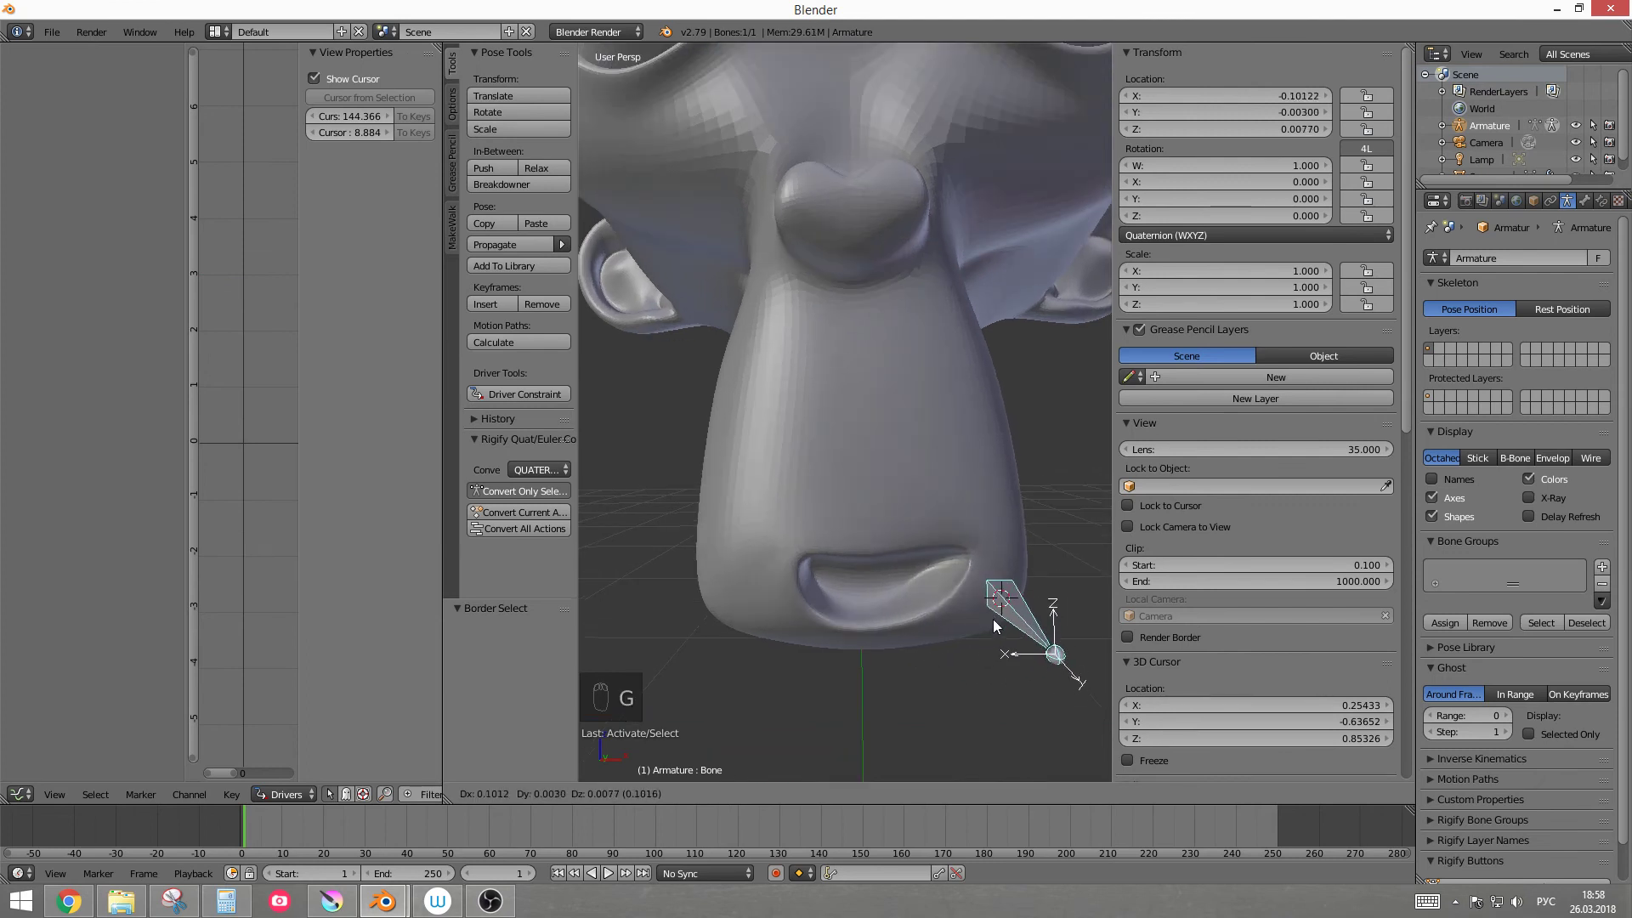
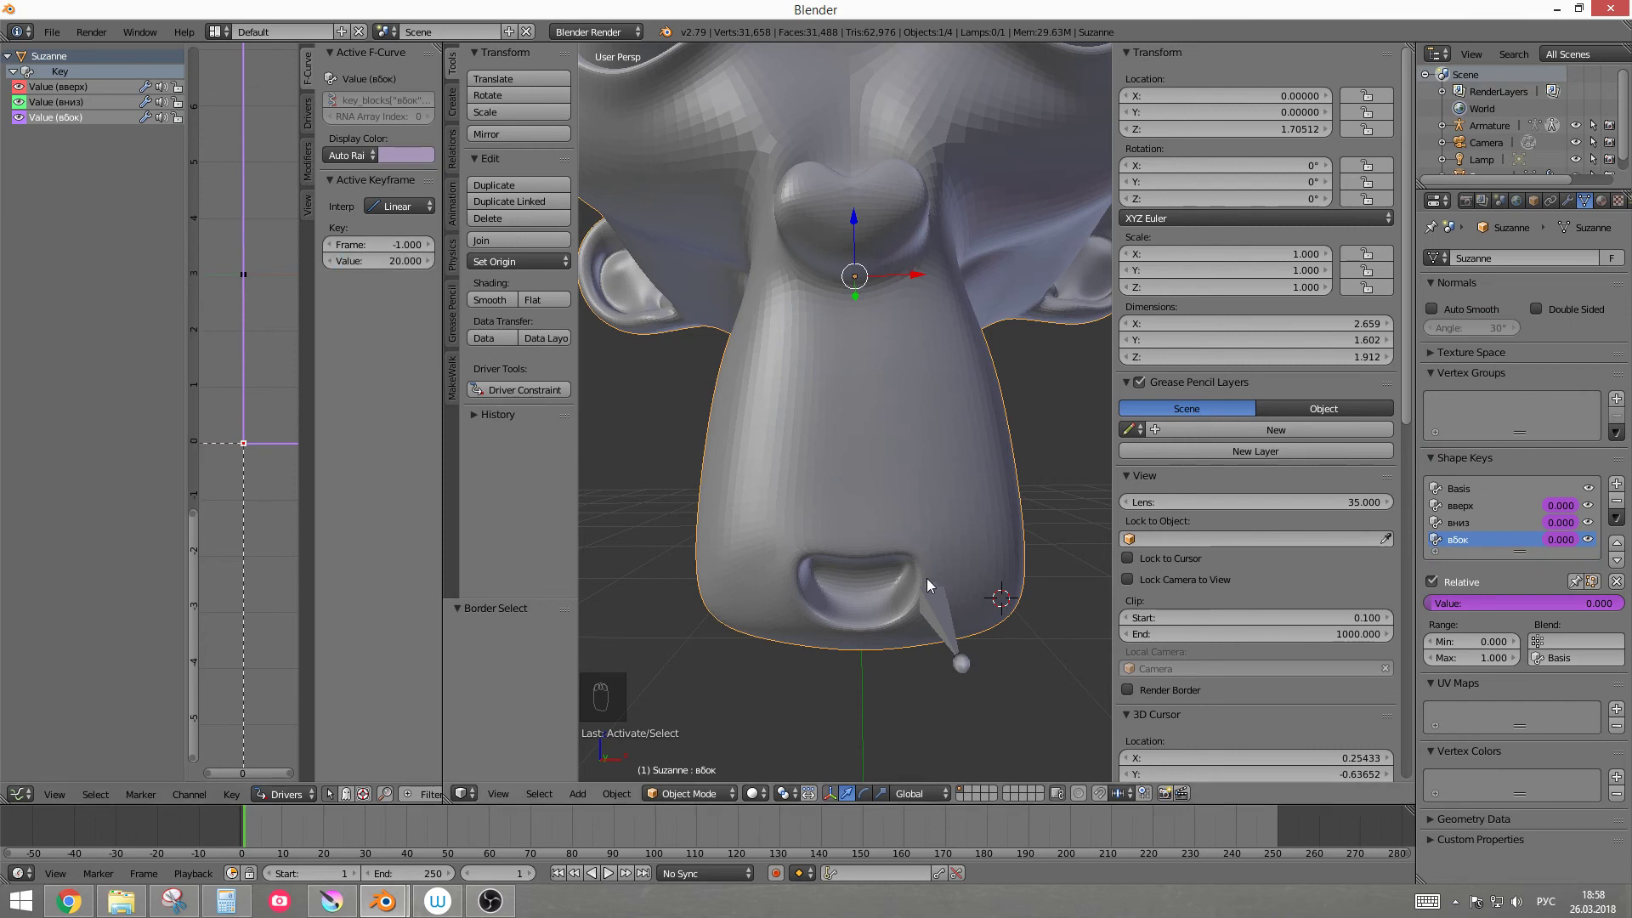
pyautogui.moveTo(942, 615); pyautogui.dragTo(966, 623)
pyautogui.press('g')
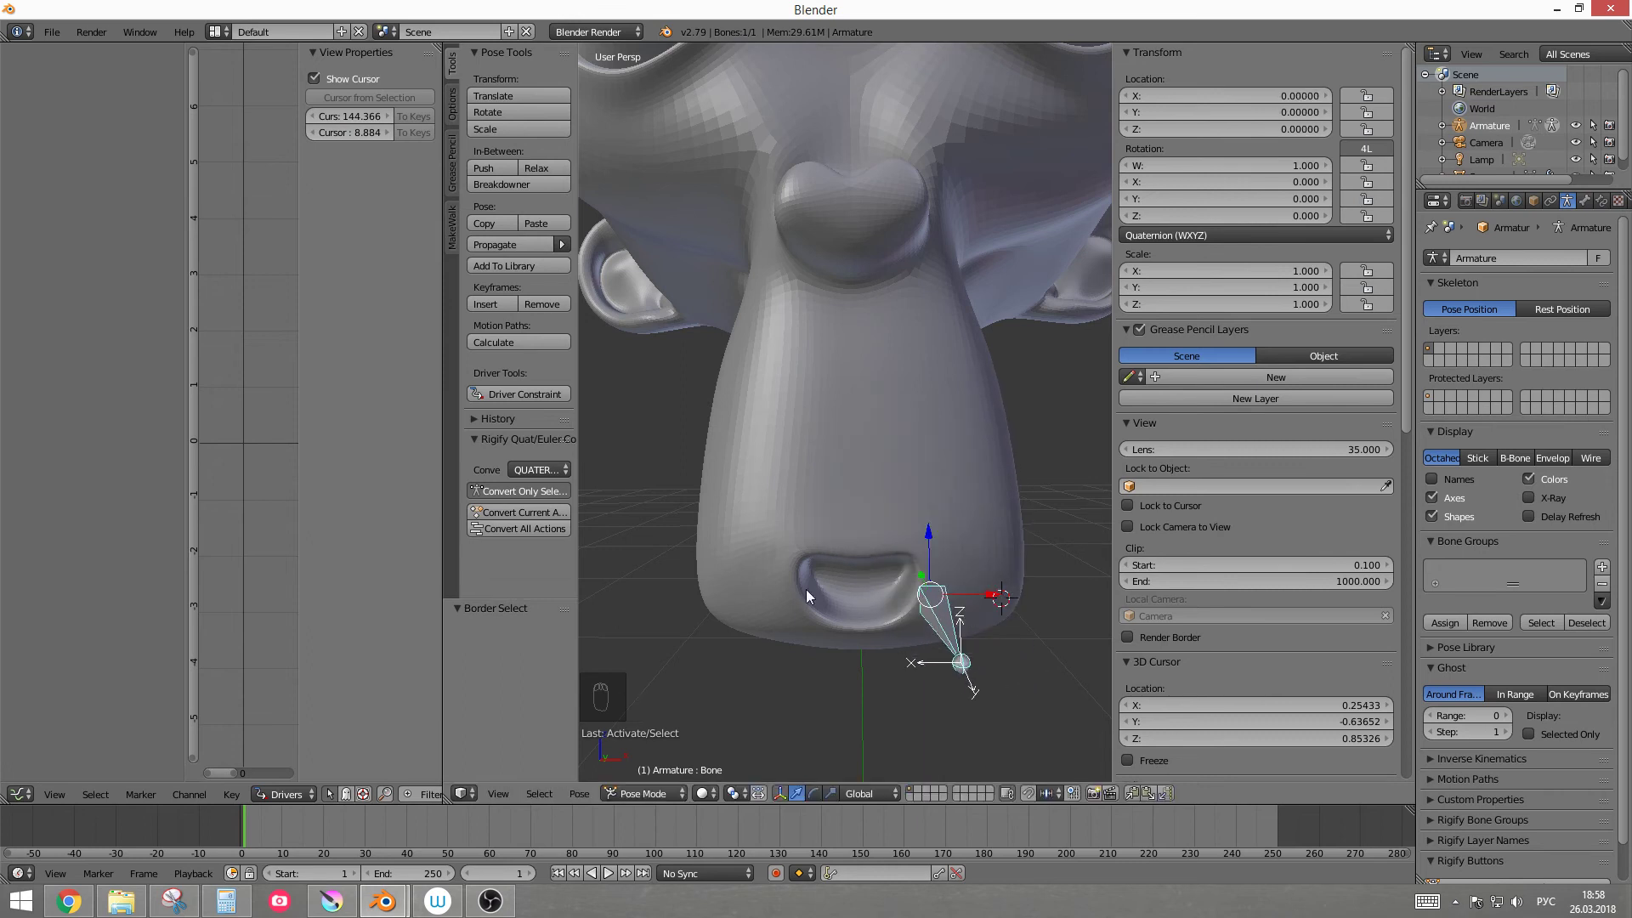
# Step: Pick the control bone and orbit and zoom the view to see the whole Suzanne head
pyautogui.moveTo(923, 563); pyautogui.dragTo(867, 580)
pyautogui.rightClick(914, 420)
pyautogui.moveTo(862, 517); pyautogui.dragTo(782, 543)
pyautogui.moveTo(862, 517); pyautogui.dragTo(797, 638)
pyautogui.press('w')
pyautogui.moveTo(797, 638); pyautogui.dragTo(865, 725)
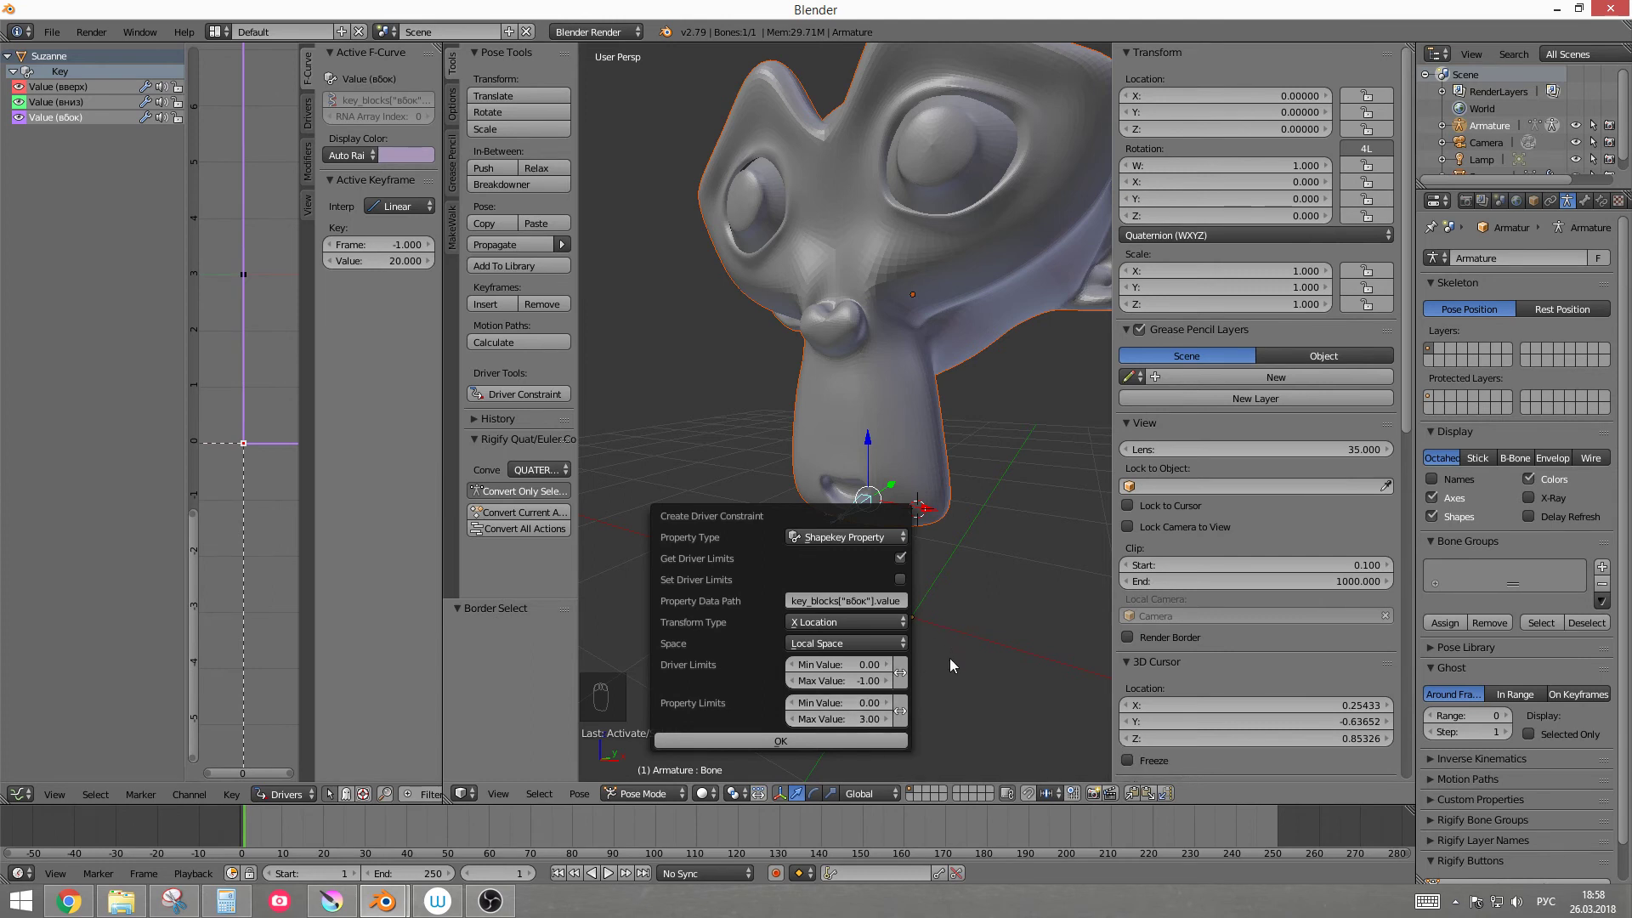
pyautogui.moveTo(903, 519); pyautogui.dragTo(781, 618)
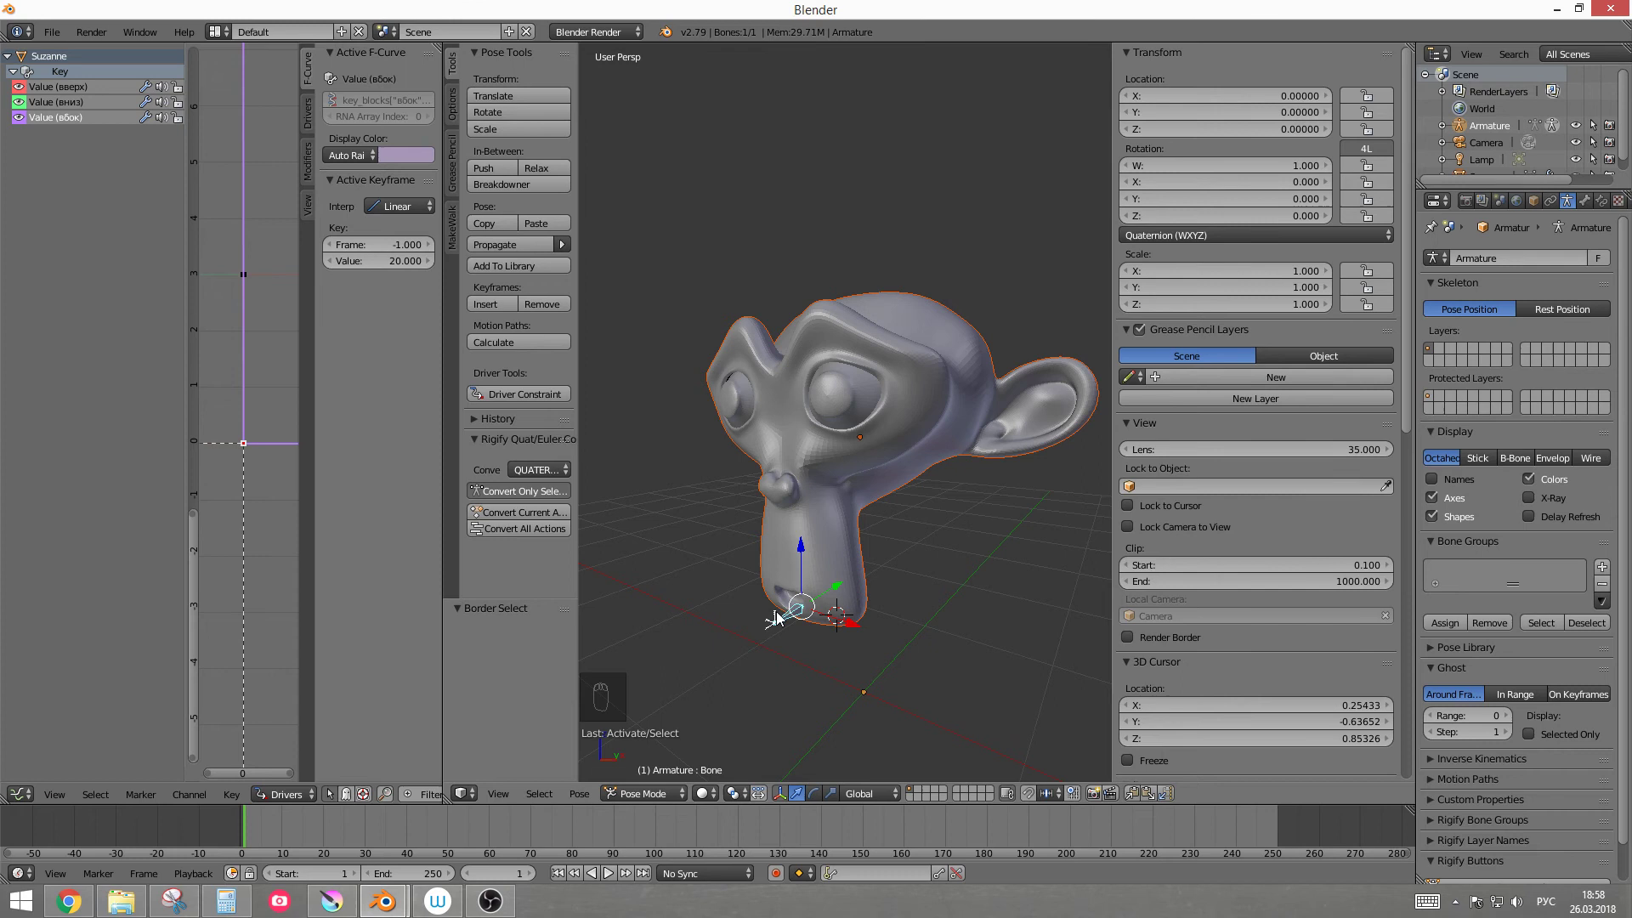
pyautogui.moveTo(818, 623); pyautogui.dragTo(811, 768)
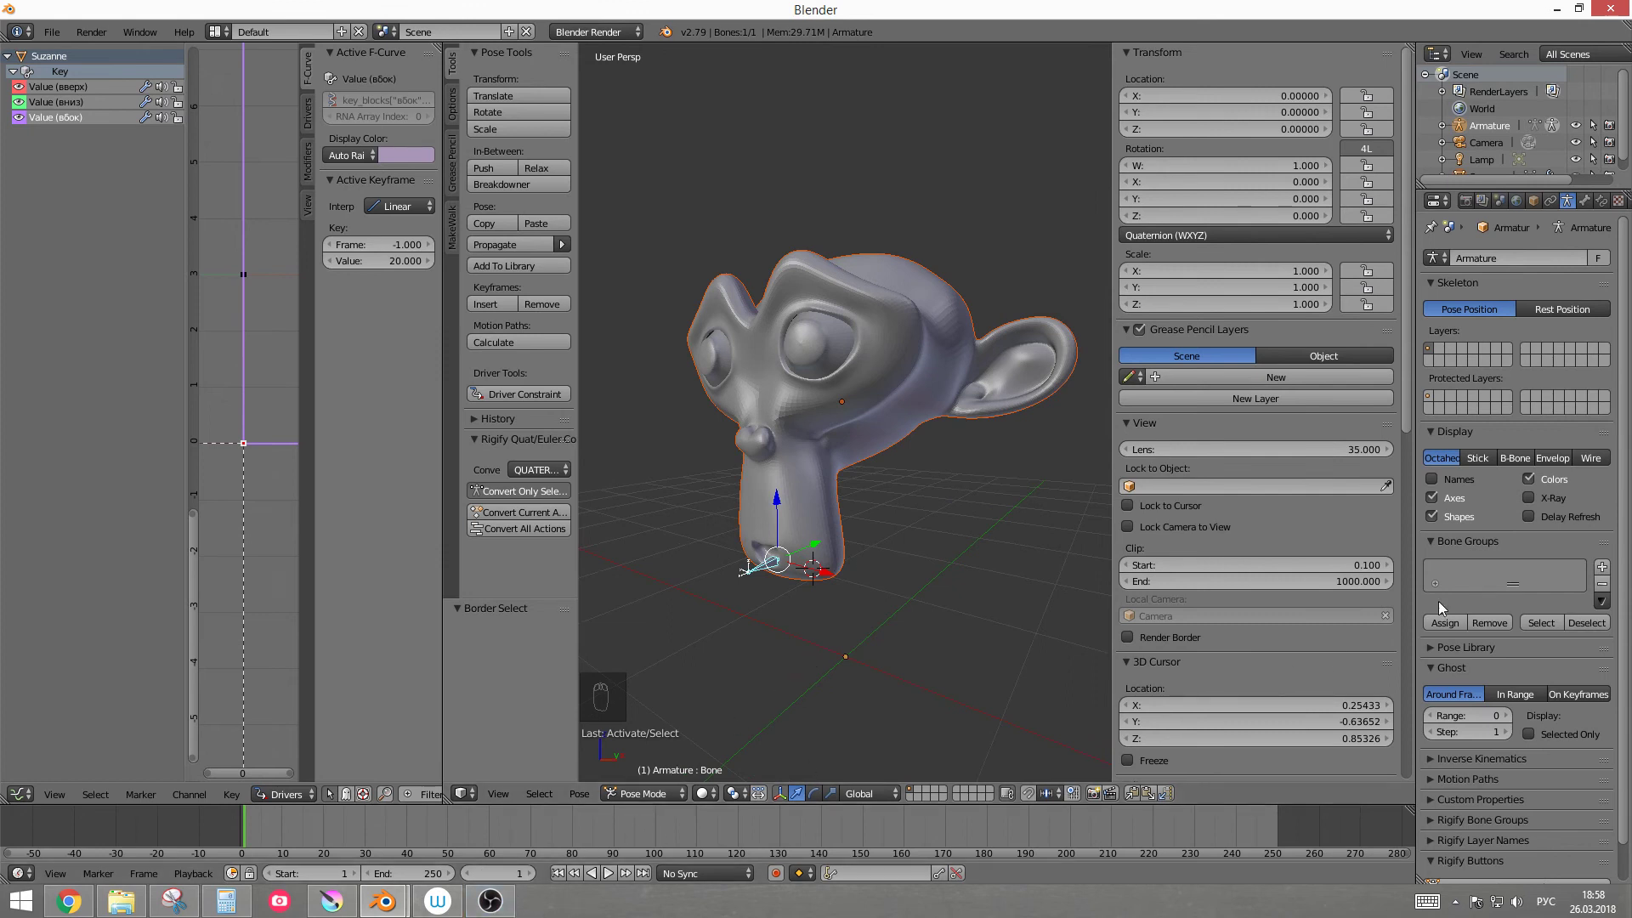
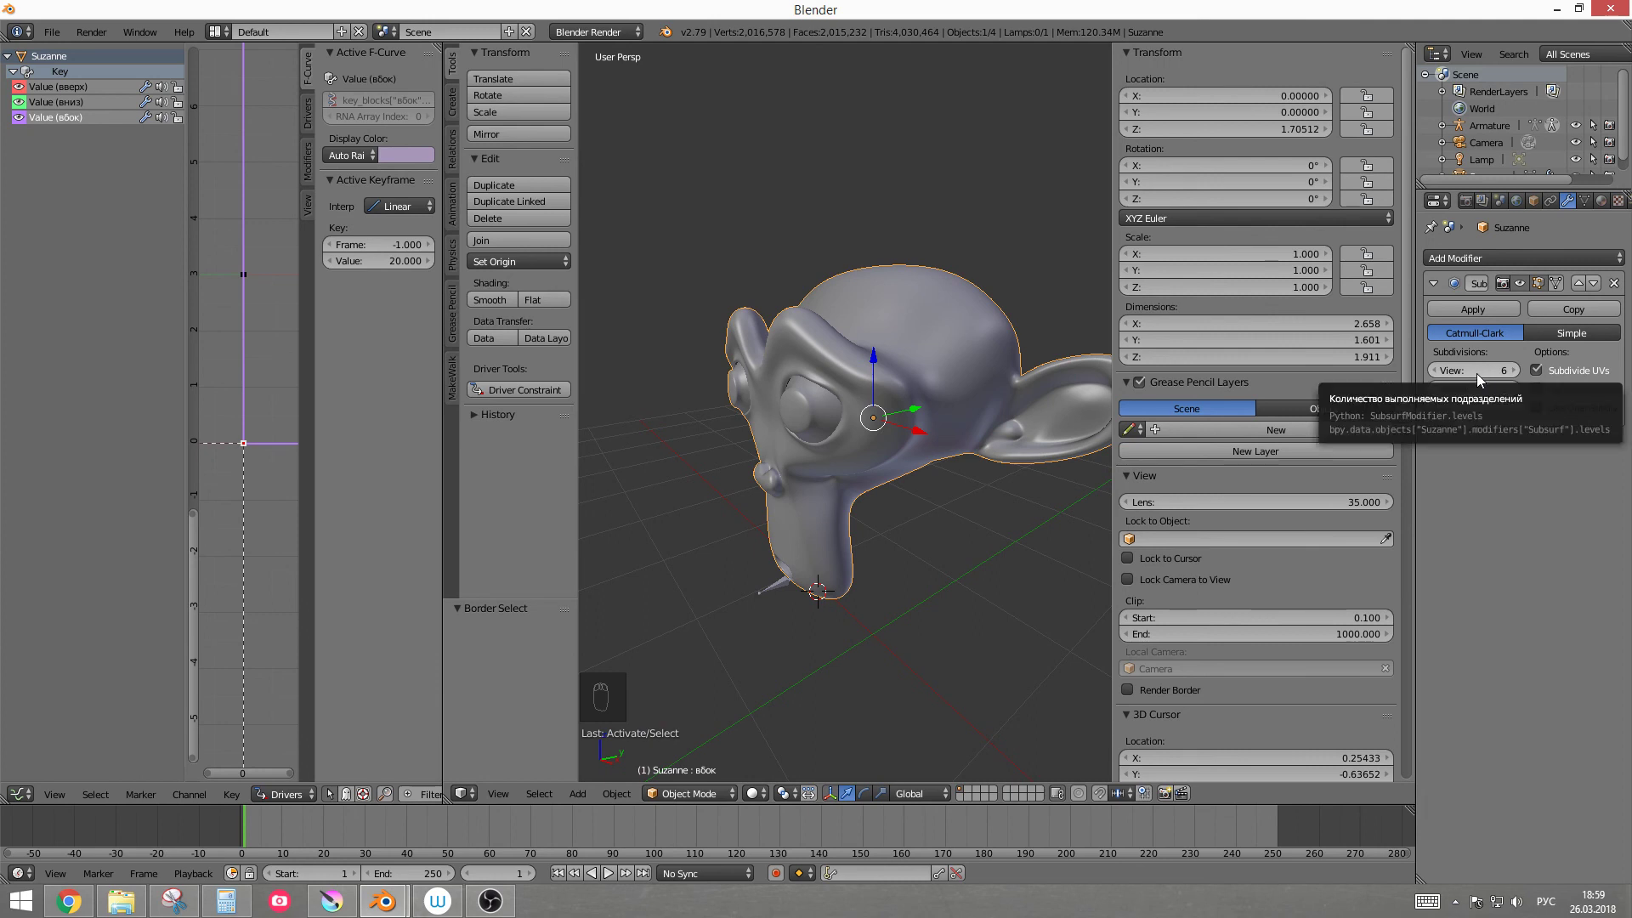
# Step: Select the armature bone and Suzanne, then start the Driver Constraint setup for the Subsurf View levels
pyautogui.moveTo(1482, 380); pyautogui.dragTo(1420, 419)
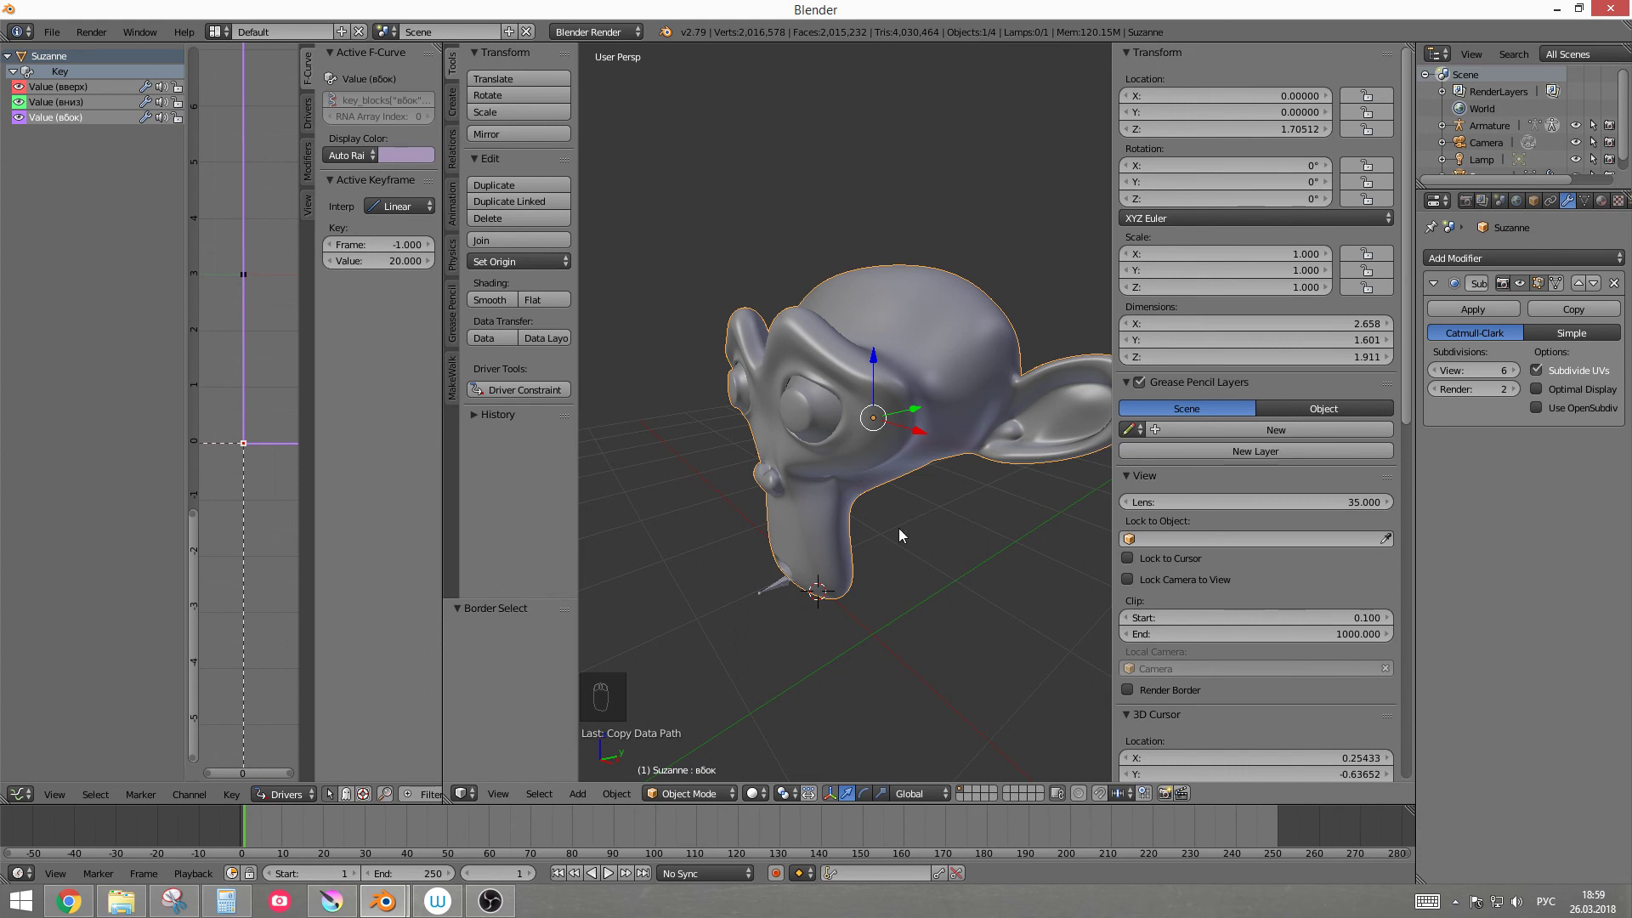
pyautogui.rightClick(698, 805)
pyautogui.rightClick(818, 638)
pyautogui.moveTo(887, 620); pyautogui.dragTo(842, 560)
pyautogui.press('w')
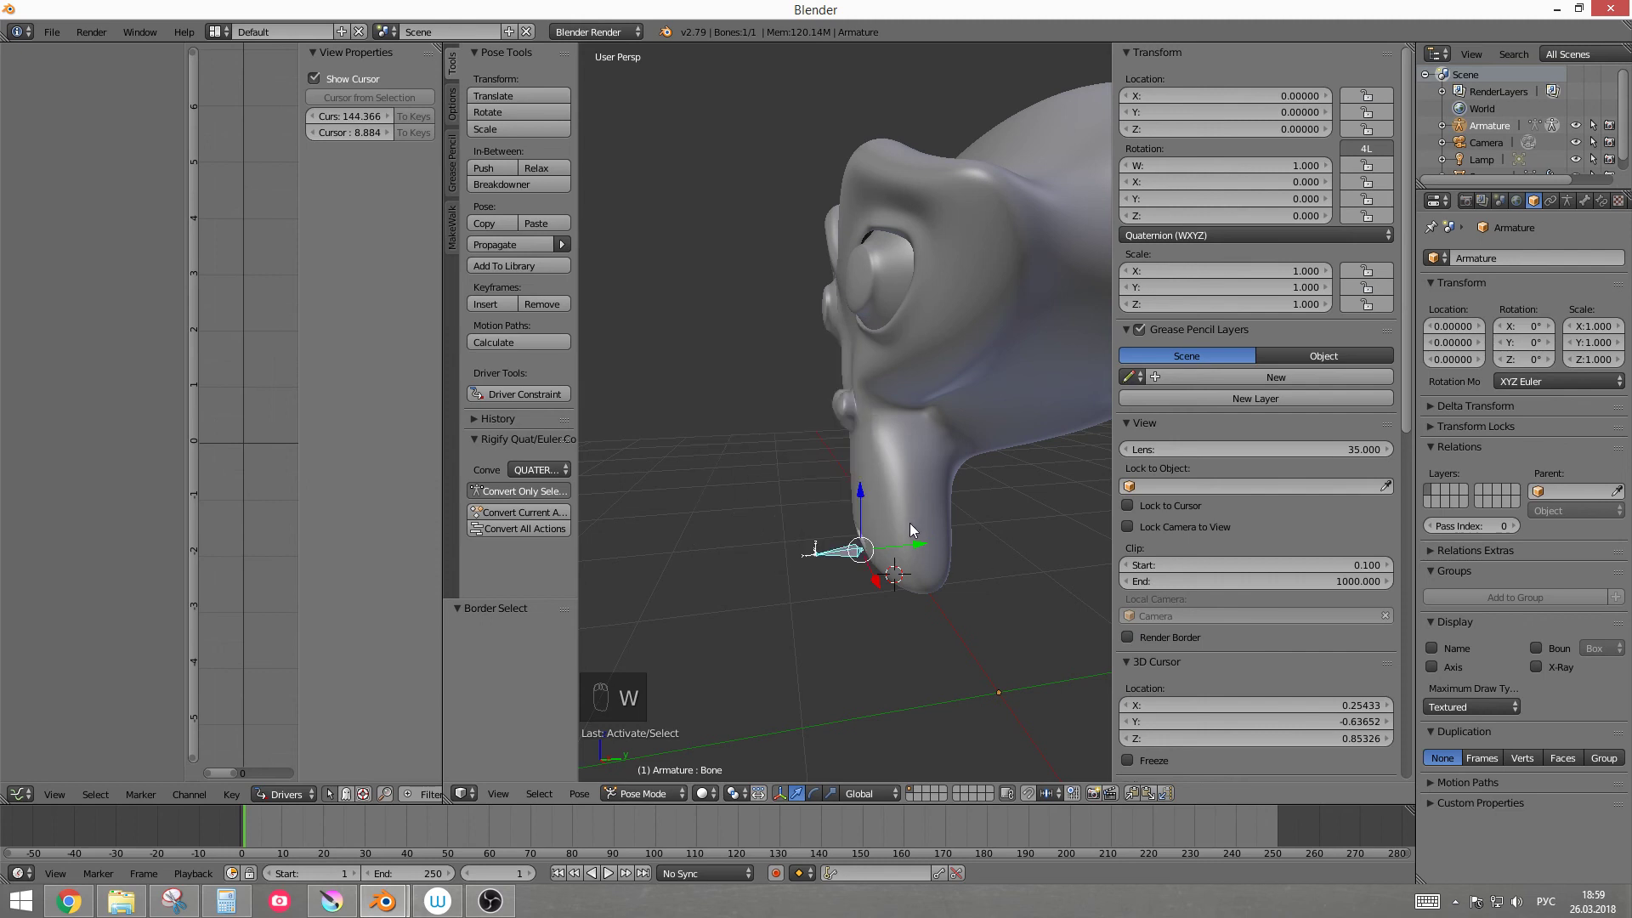
pyautogui.rightClick(938, 535)
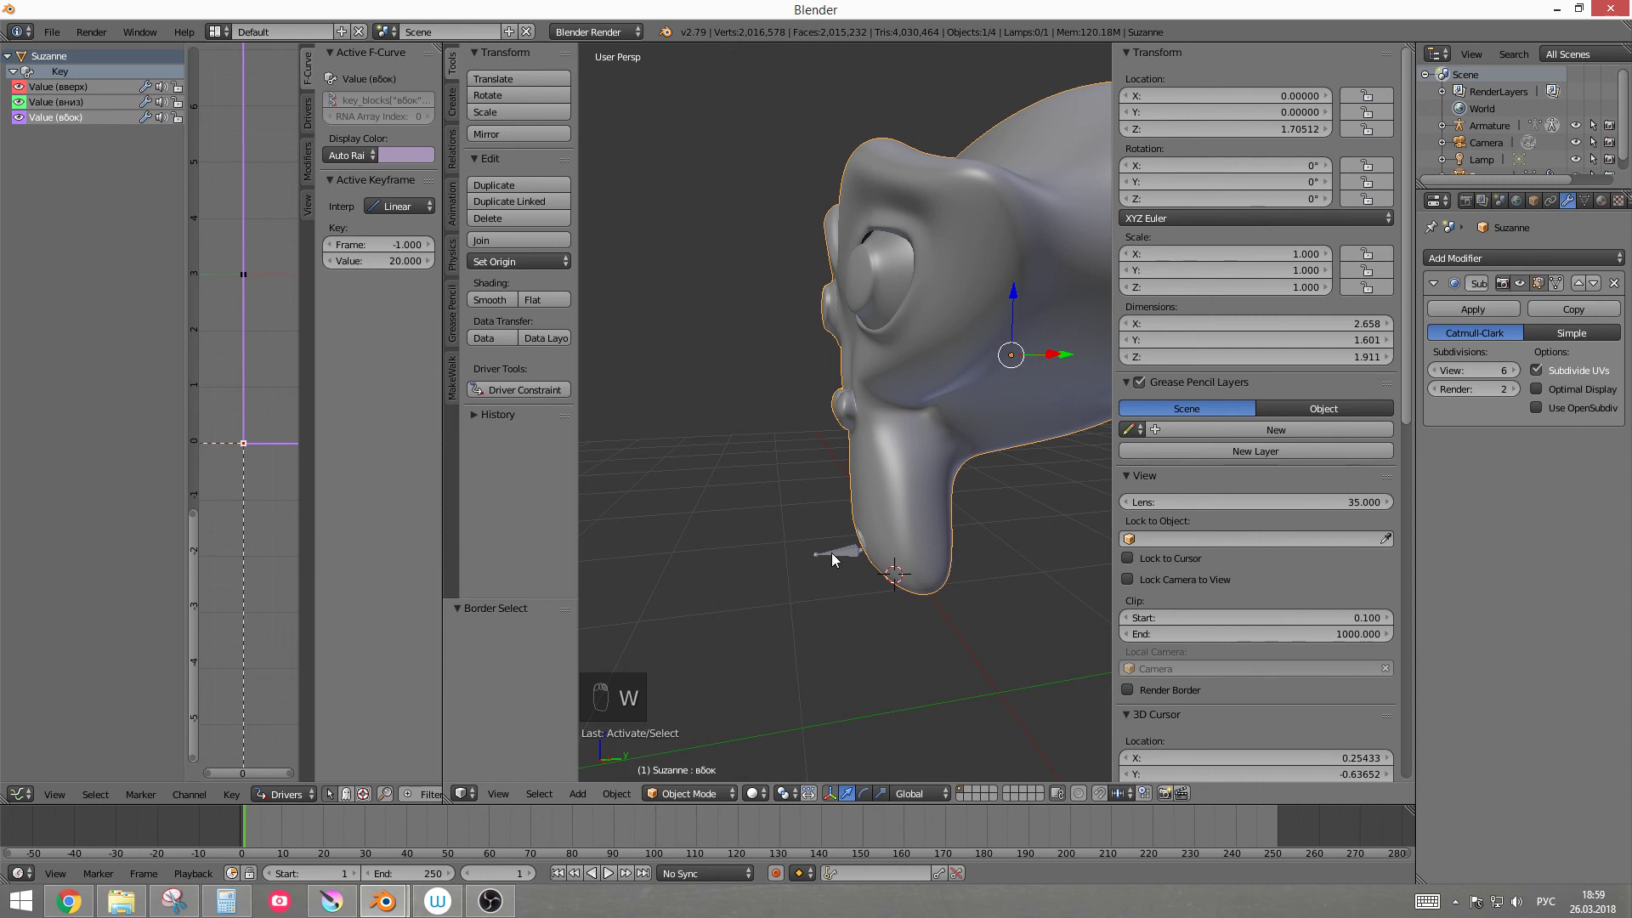
pyautogui.press('w')
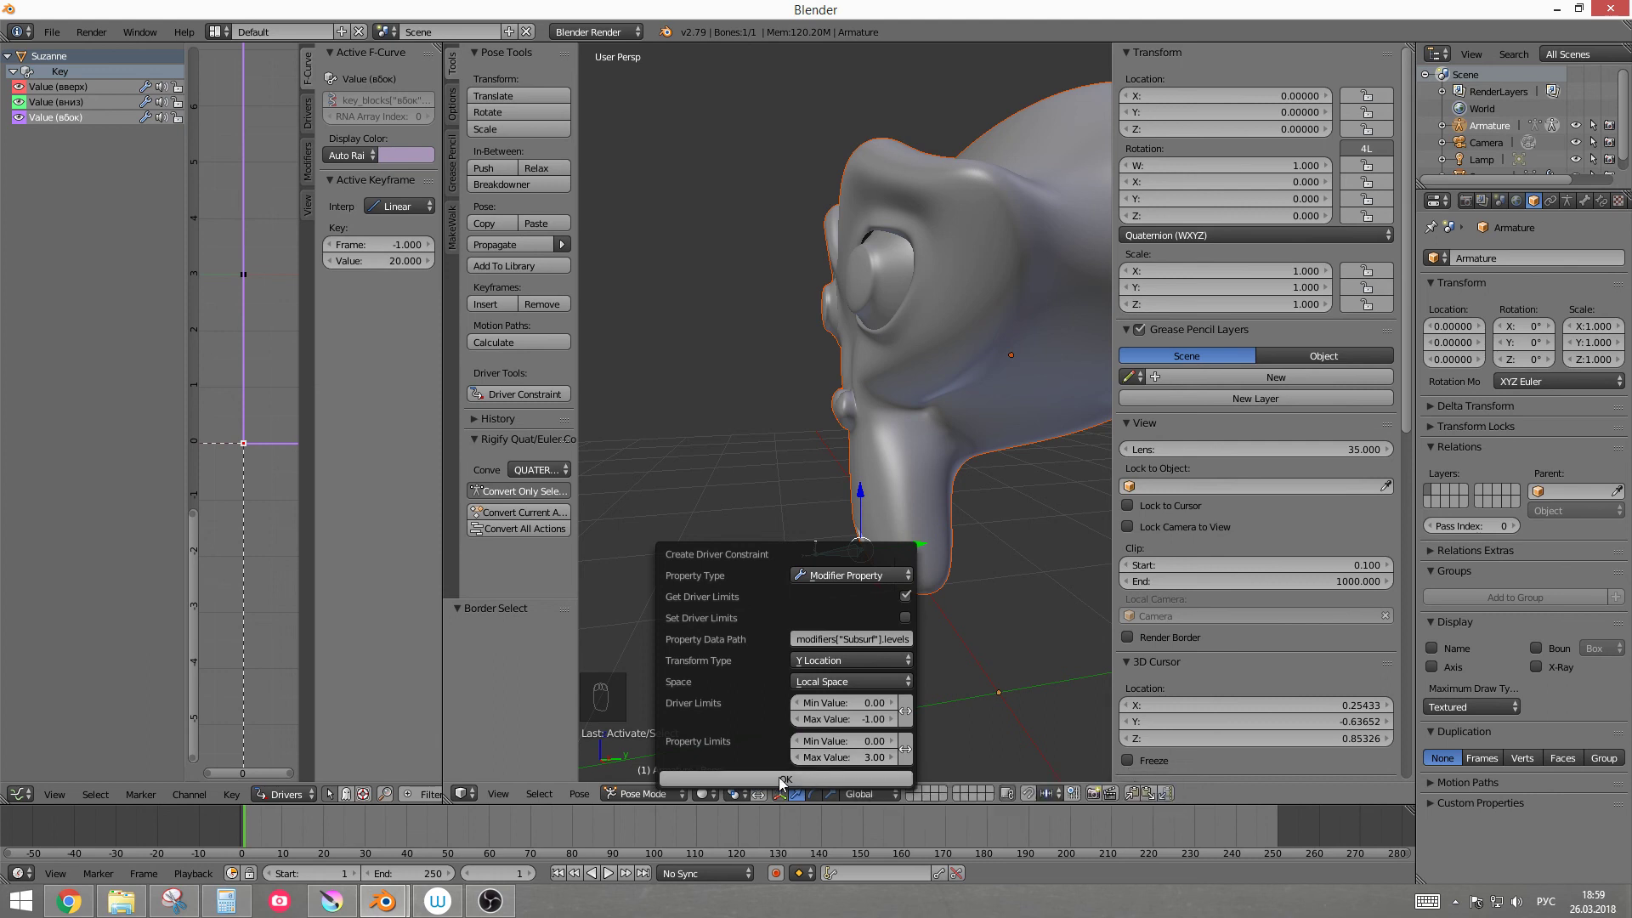
# Step: Confirm the Levels (Subsurf) driver and move the bone to see the head turn faceted
pyautogui.moveTo(863, 560); pyautogui.dragTo(917, 511)
pyautogui.moveTo(917, 511); pyautogui.dragTo(955, 523)
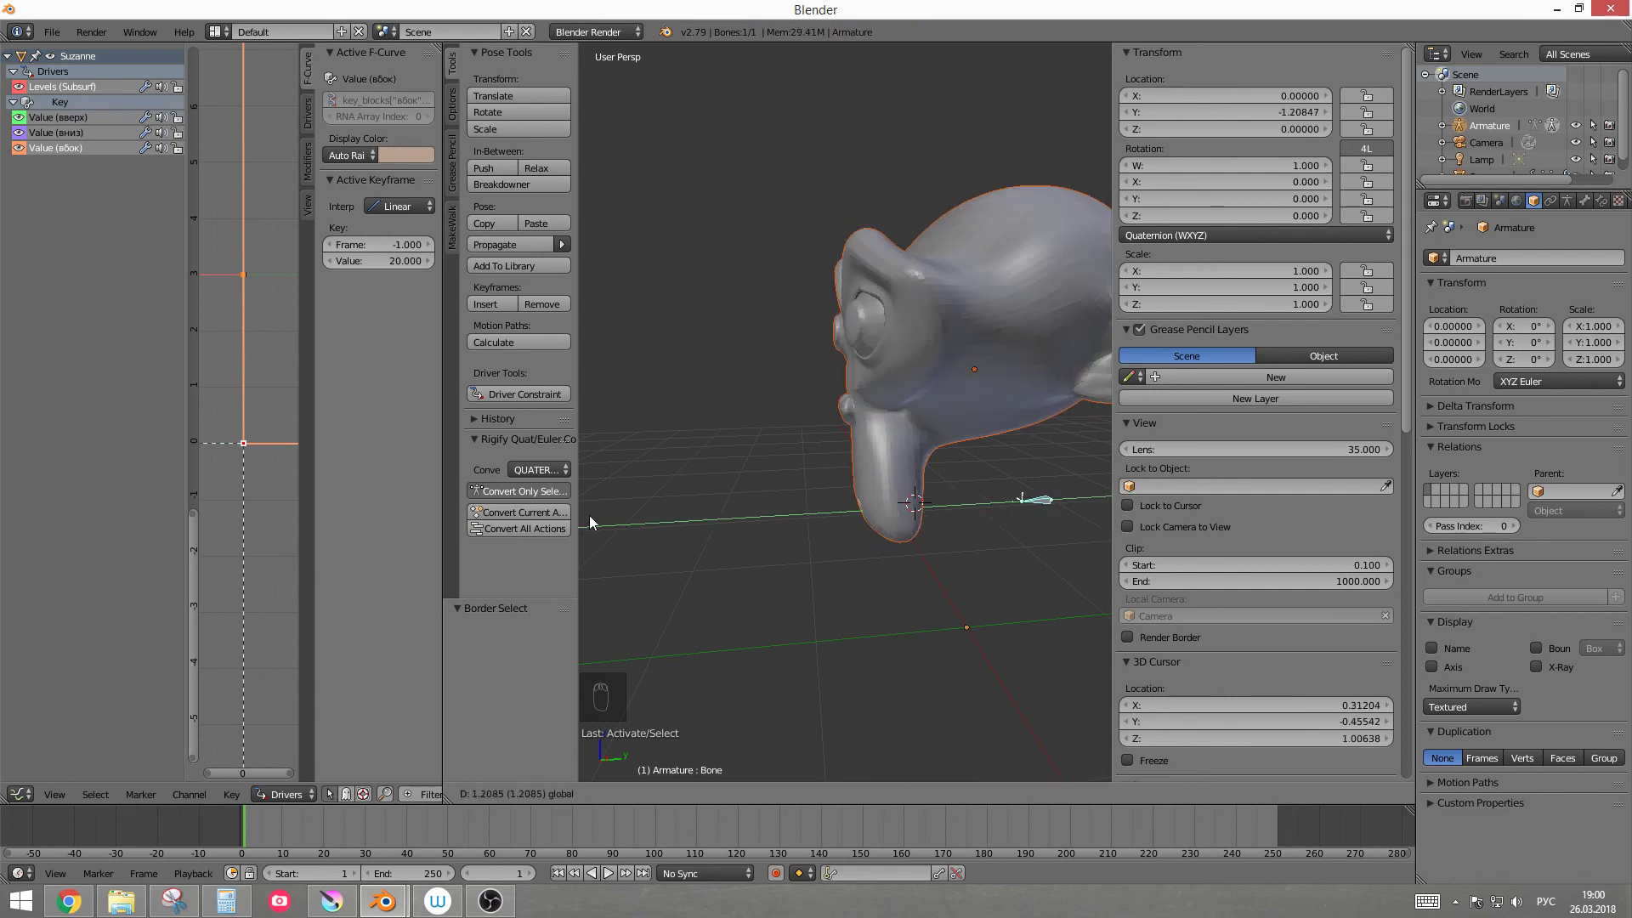
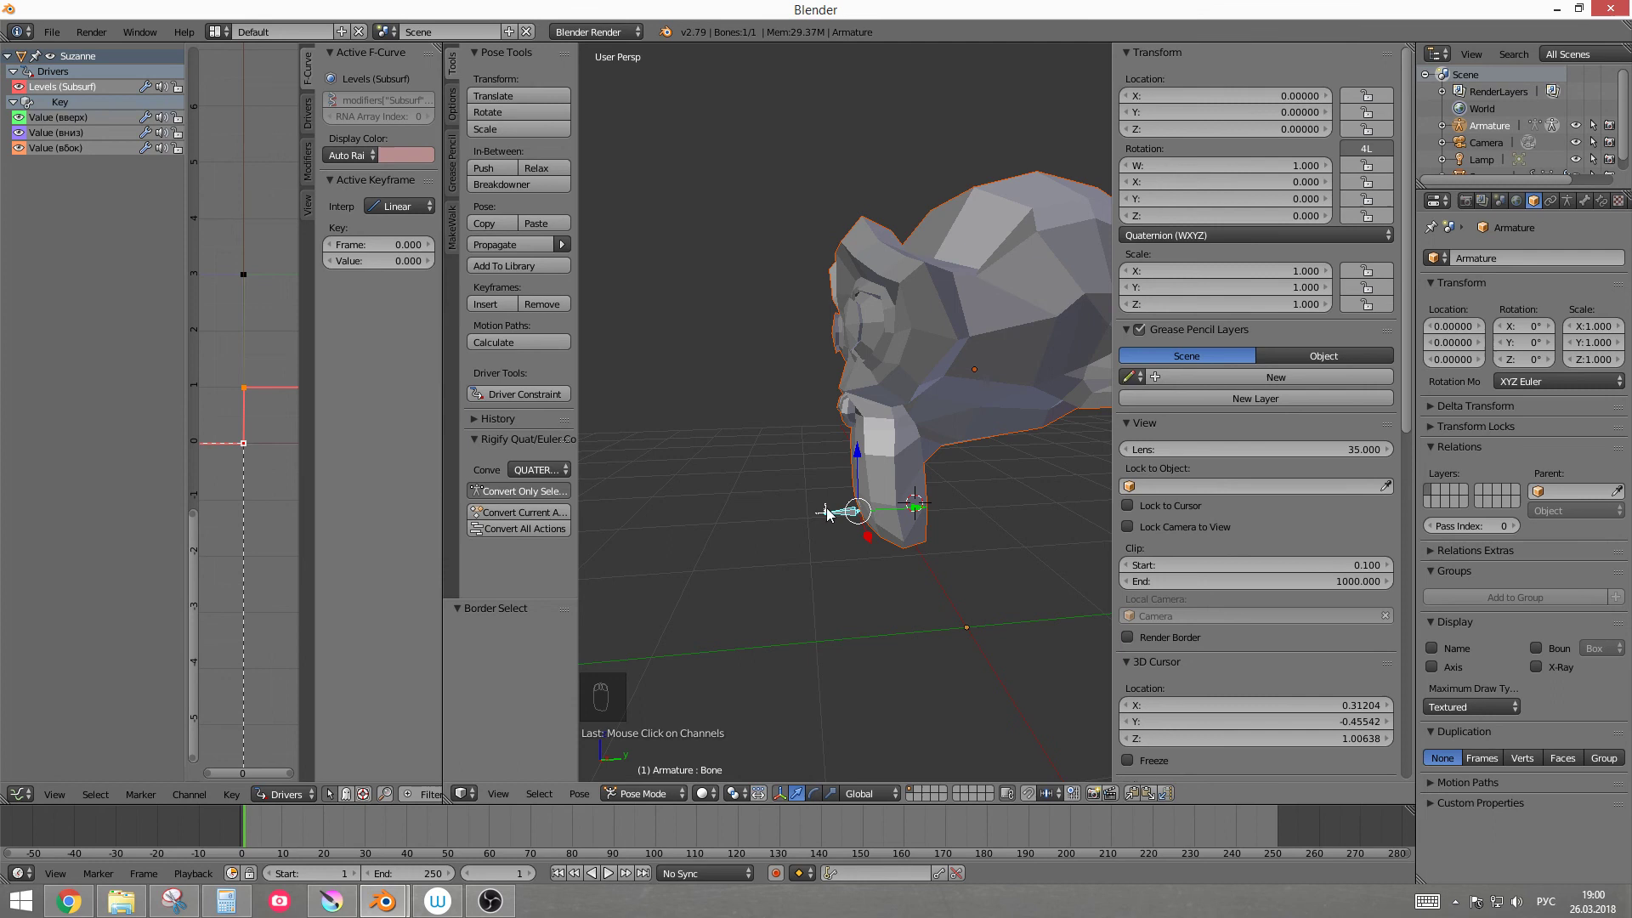
# Step: Set the Levels (Subsurf) driver keyframe to value 3 and move the bone to test the subdivision switching
pyautogui.moveTo(908, 518); pyautogui.dragTo(1095, 459)
pyautogui.moveTo(999, 469); pyautogui.dragTo(316, 343)
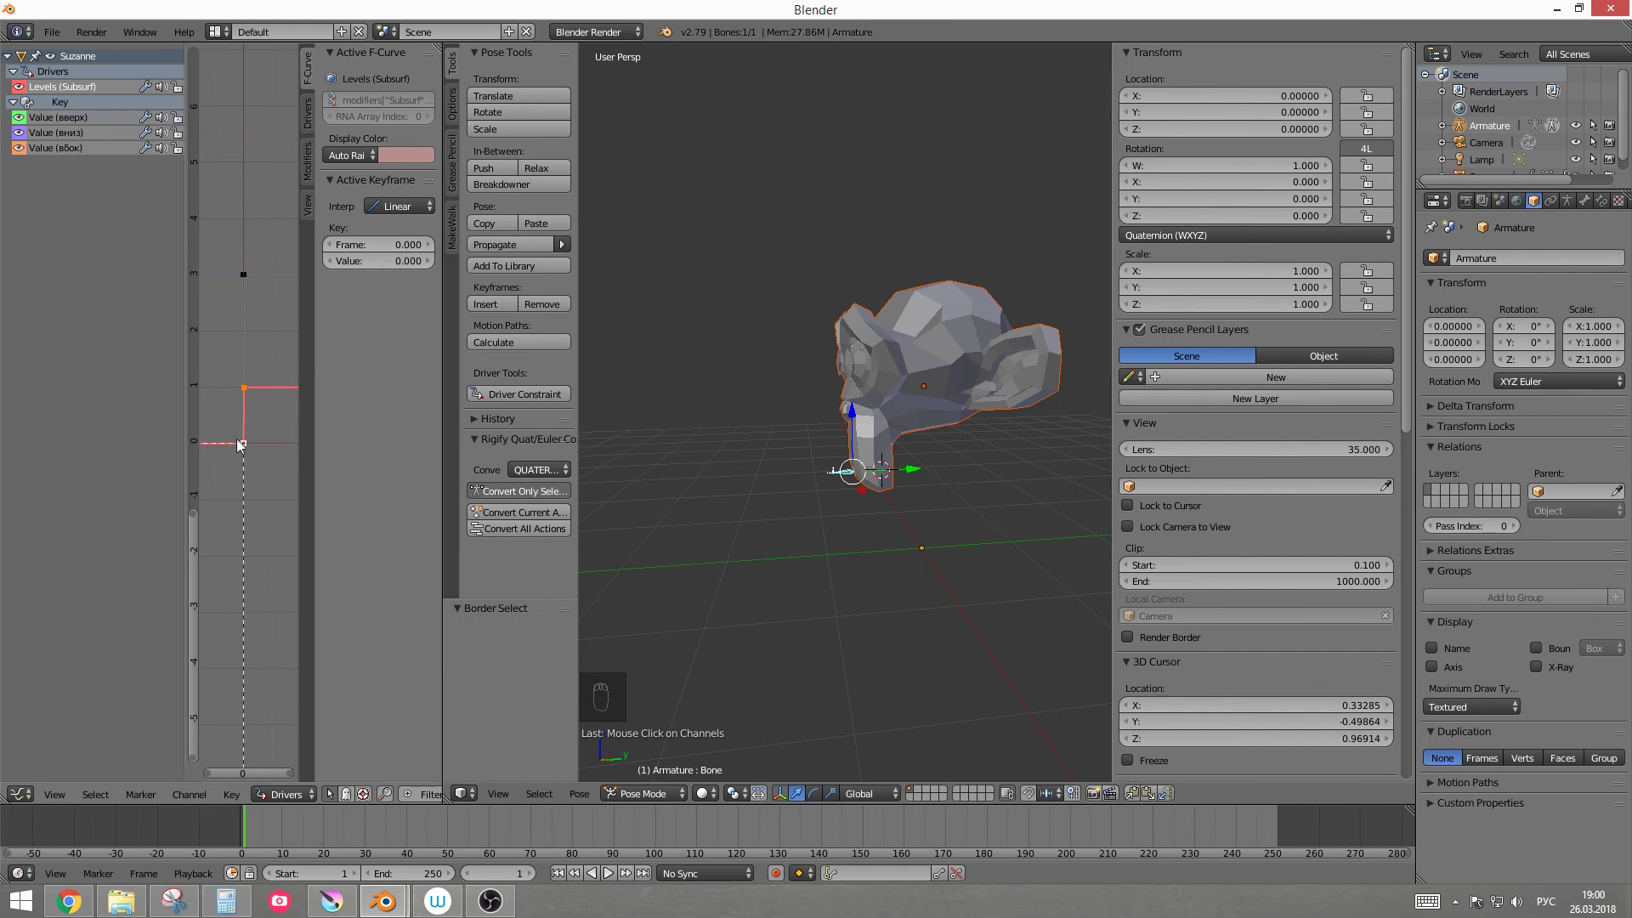
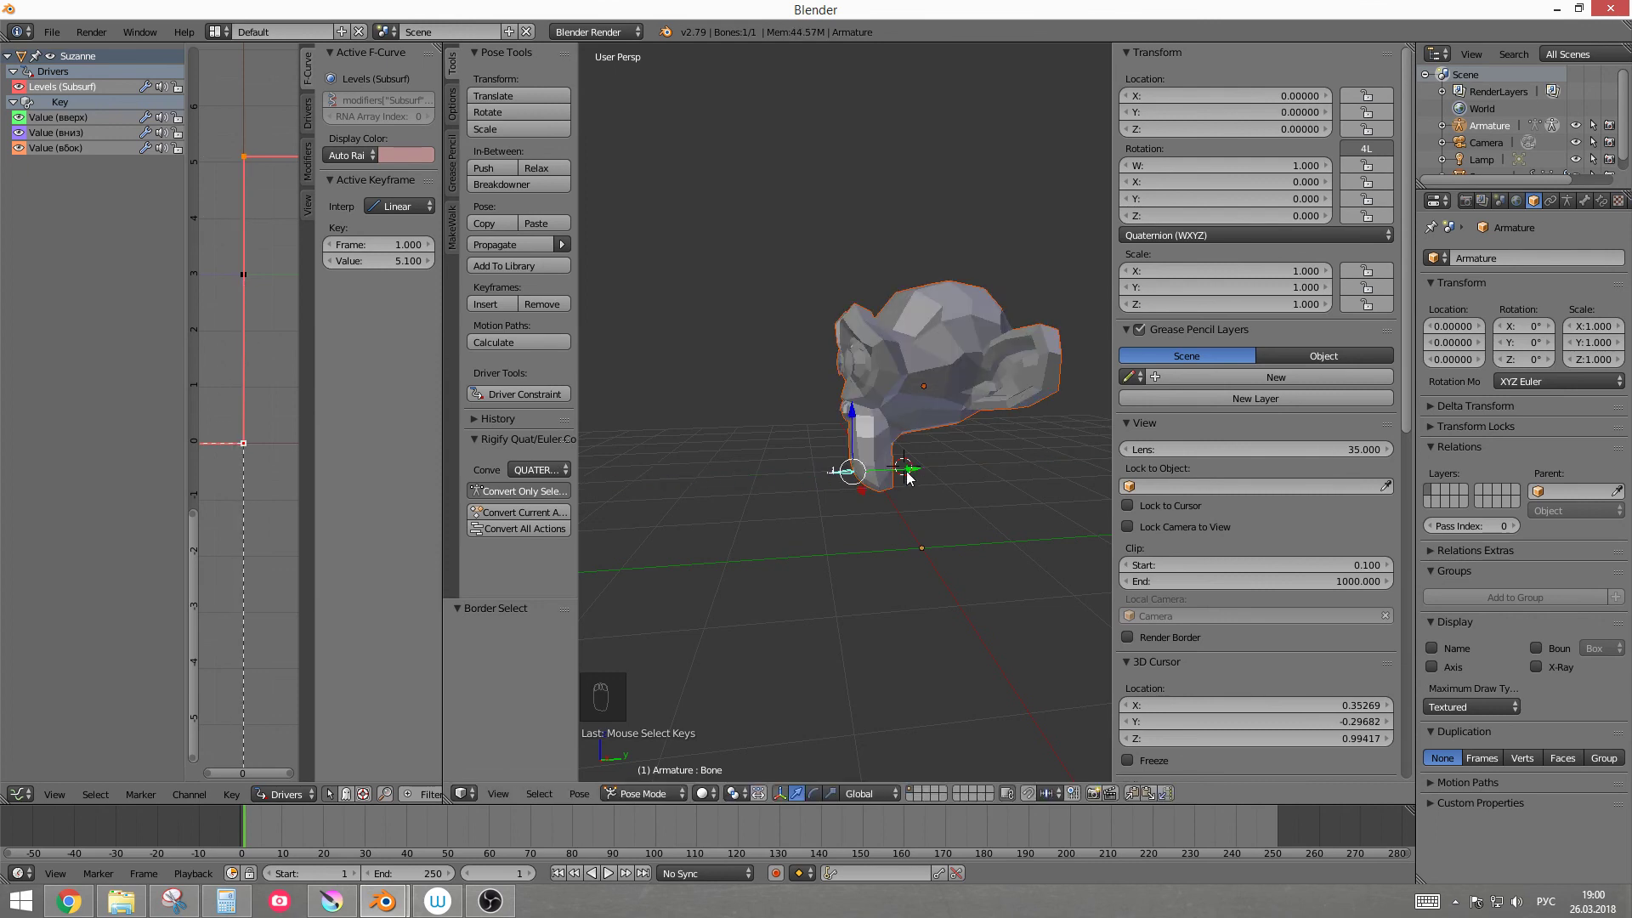
pyautogui.moveTo(916, 472); pyautogui.dragTo(882, 485)
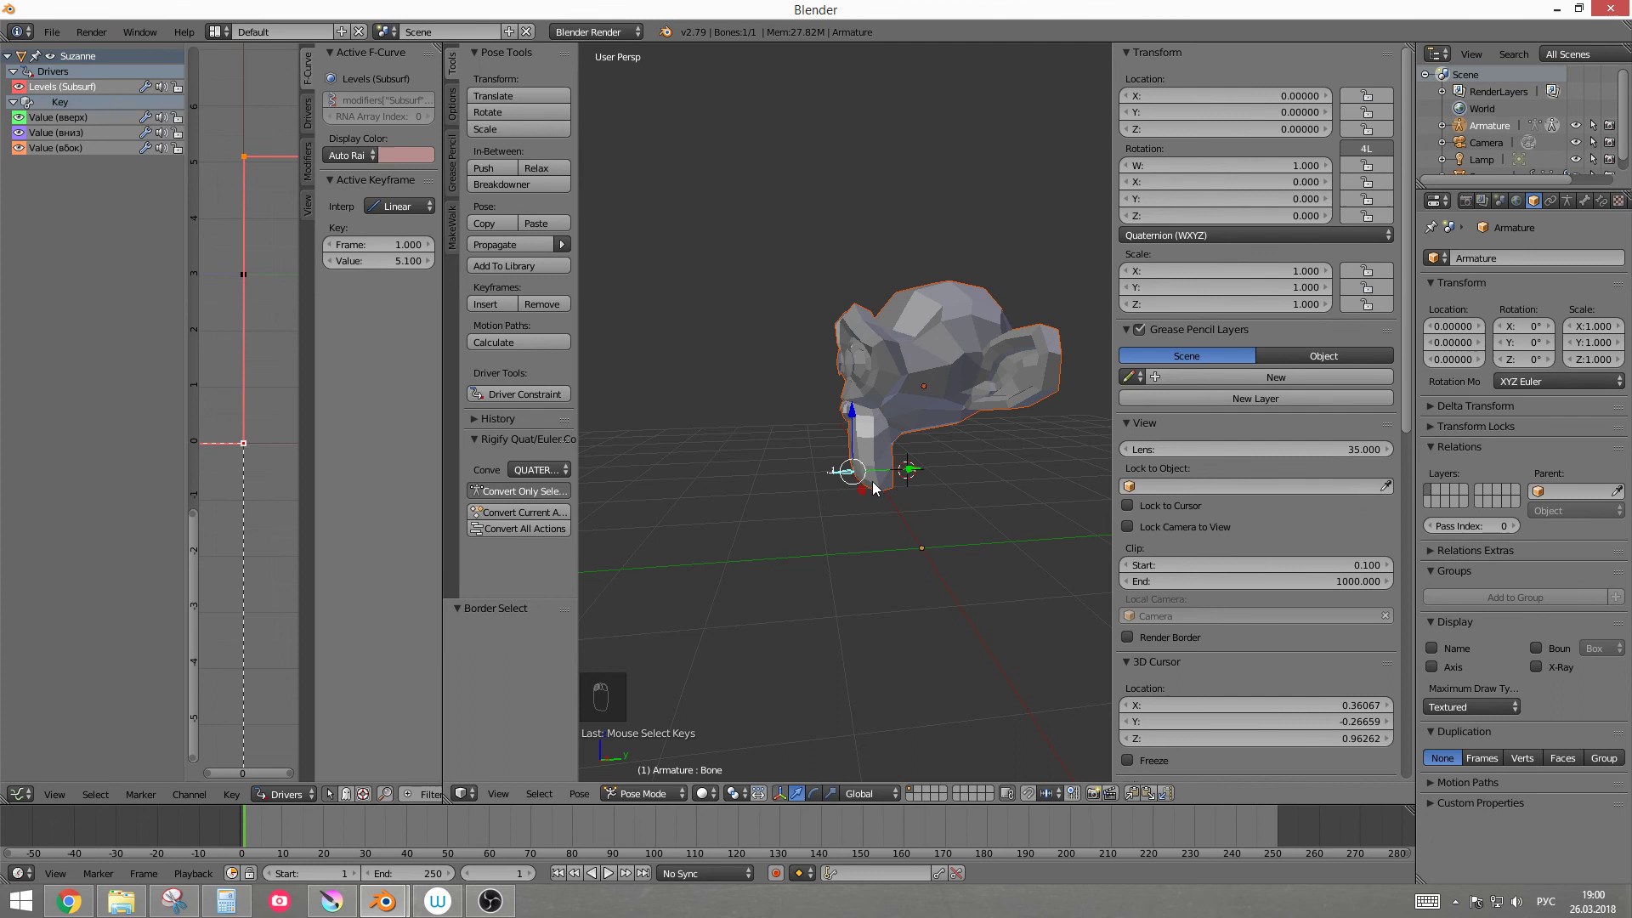
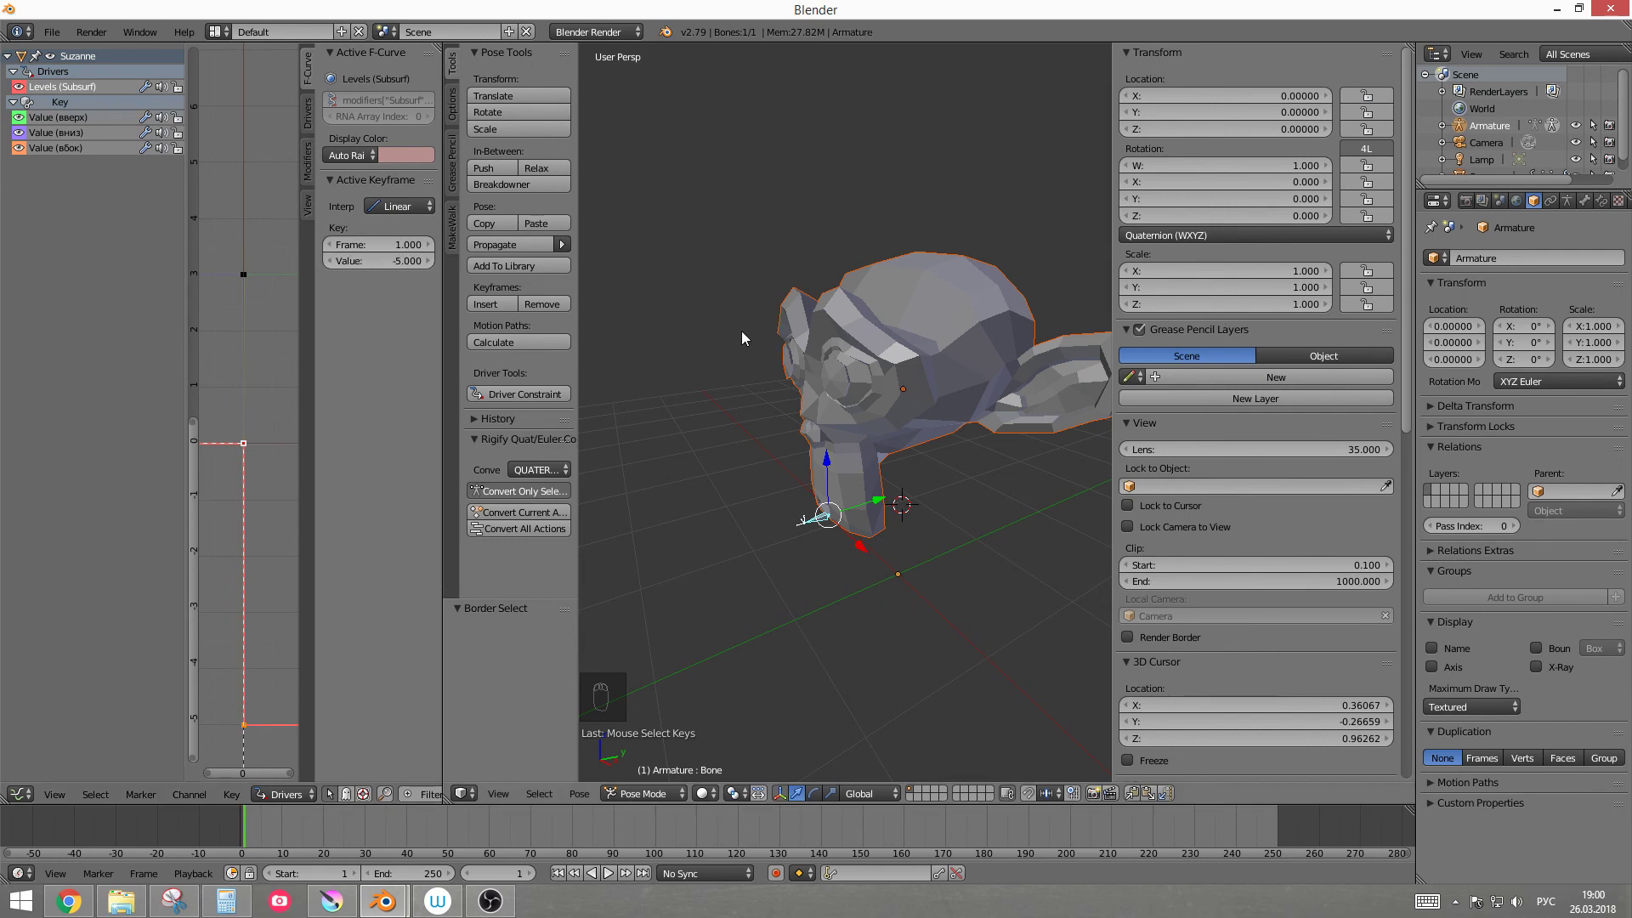
pyautogui.moveTo(873, 504); pyautogui.dragTo(1069, 534)
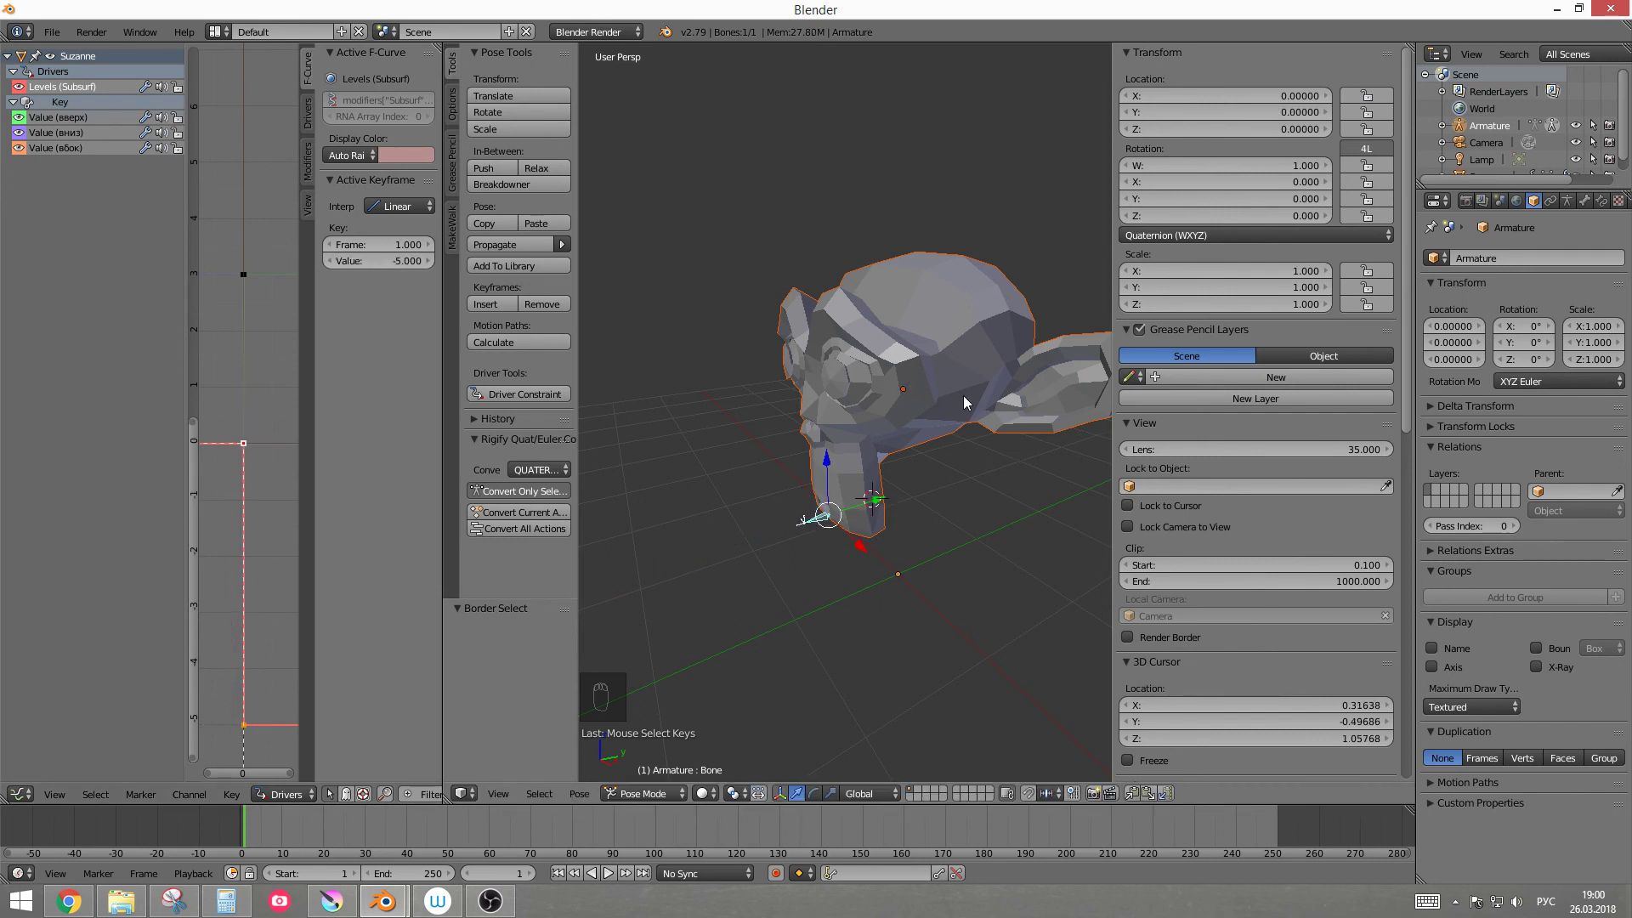
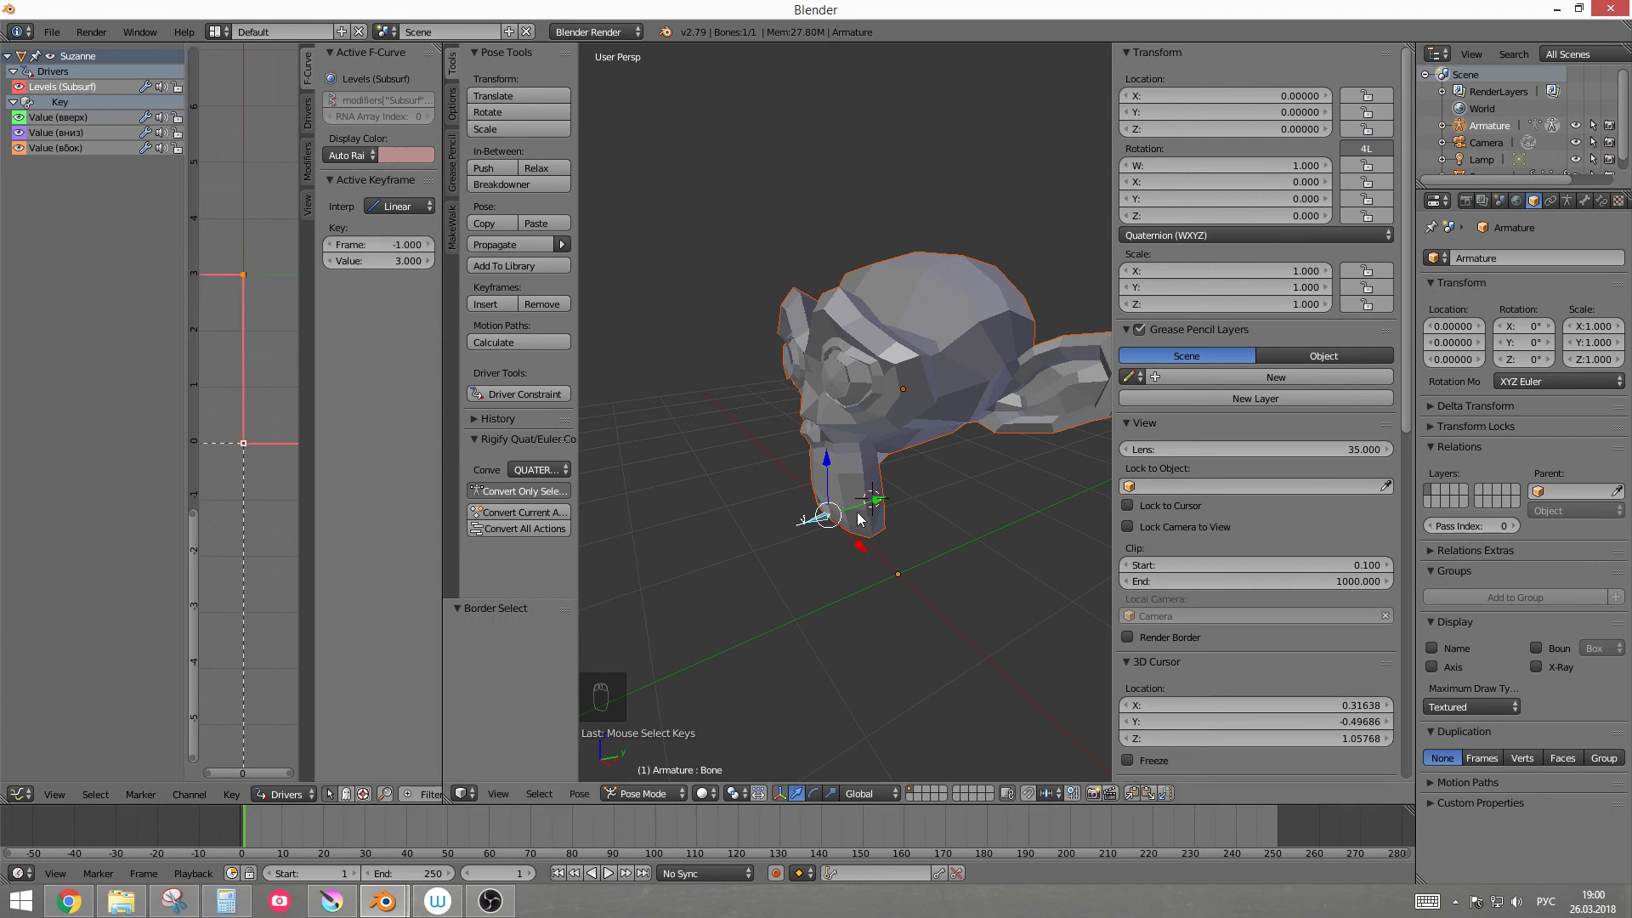
pyautogui.moveTo(871, 506); pyautogui.dragTo(700, 596)
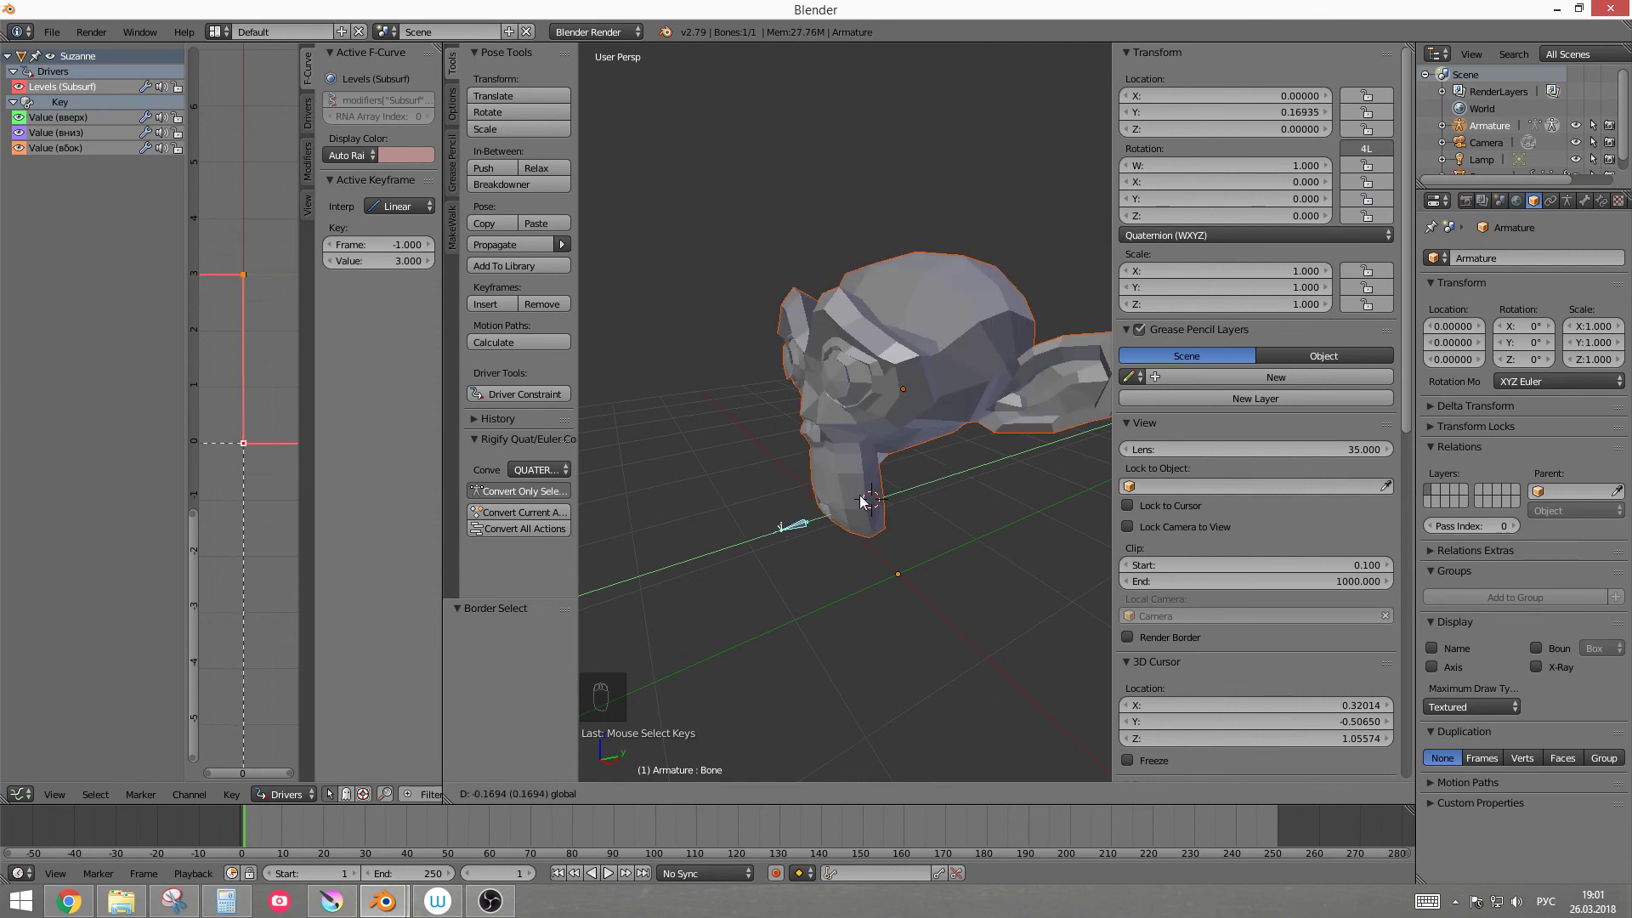
pyautogui.moveTo(941, 497); pyautogui.dragTo(832, 743)
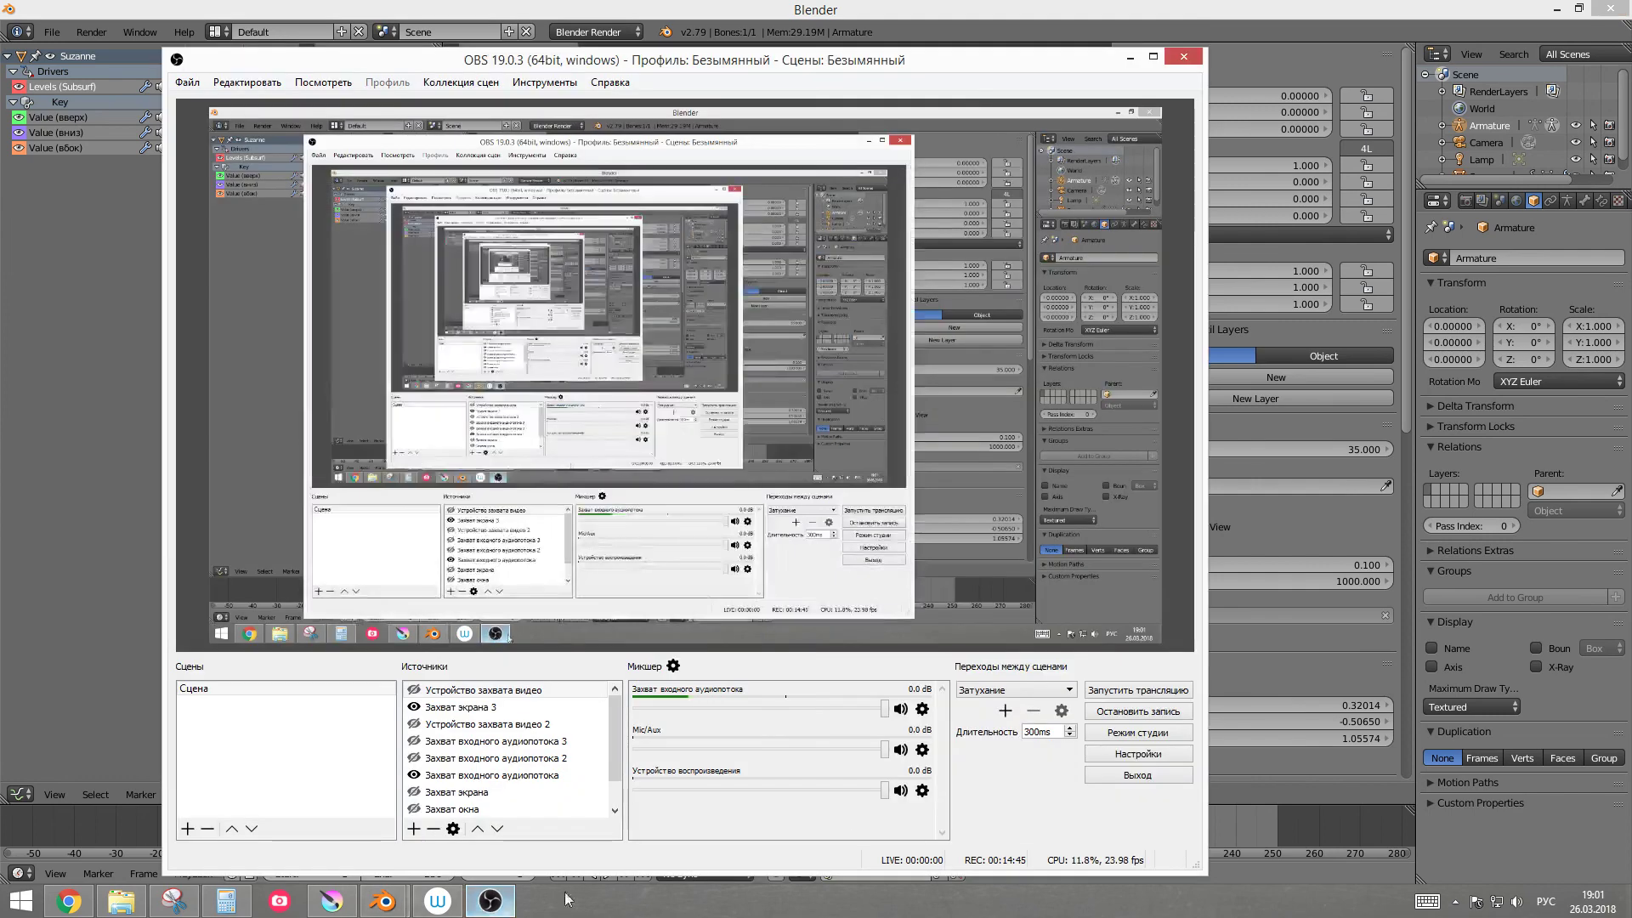